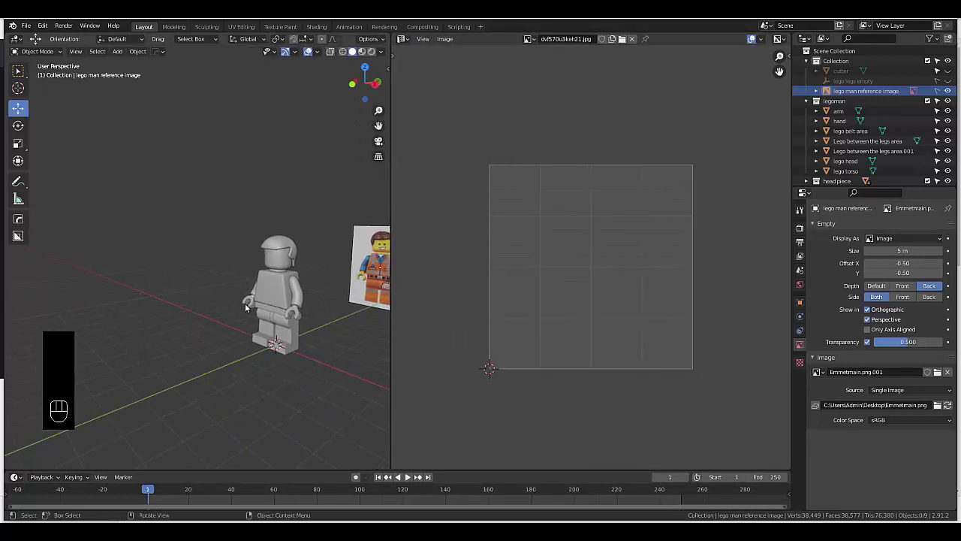
Hide the other Lego parts one by one so only the belt-area piece stays visible and selected.
left_click(253, 194)
key("h")
left_click(246, 206)
key("h")
key("h")
key("h")
key("h")
key("h")
left_click(251, 356)
key("h")
left_click(246, 326)
left_click_drag(227, 348, 236, 354)
left_click_drag(235, 355, 245, 370)
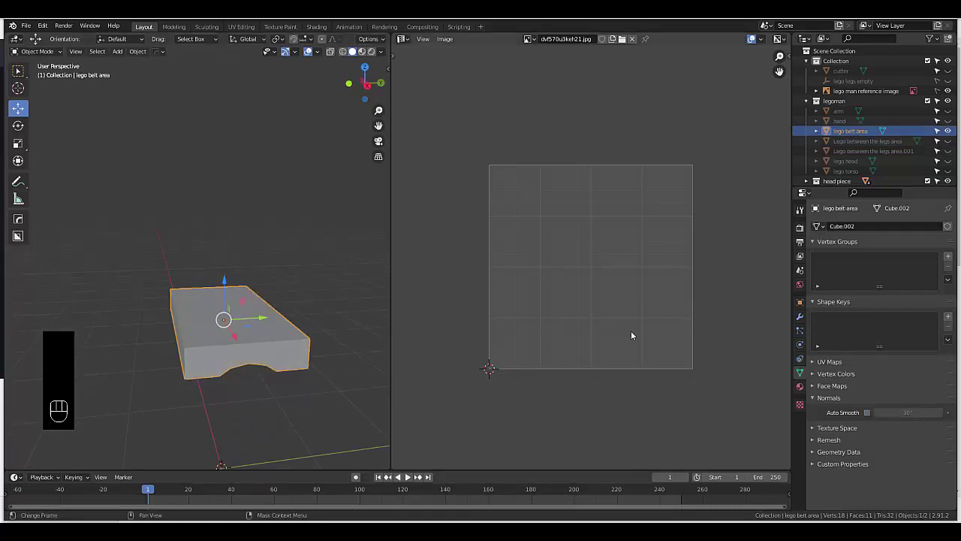
Enter Edit Mode on the belt mesh and unwrap all its geometry into the UV editor.
key("Tab")
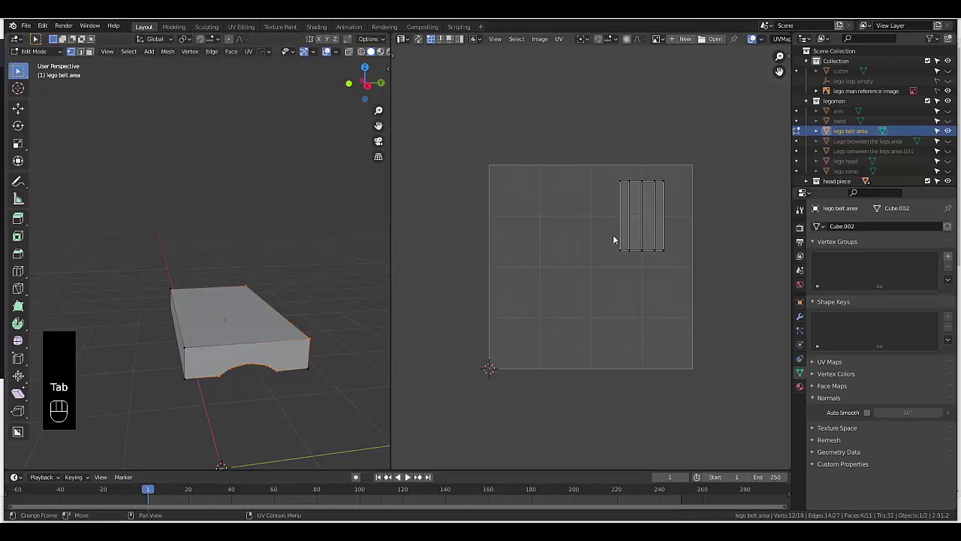
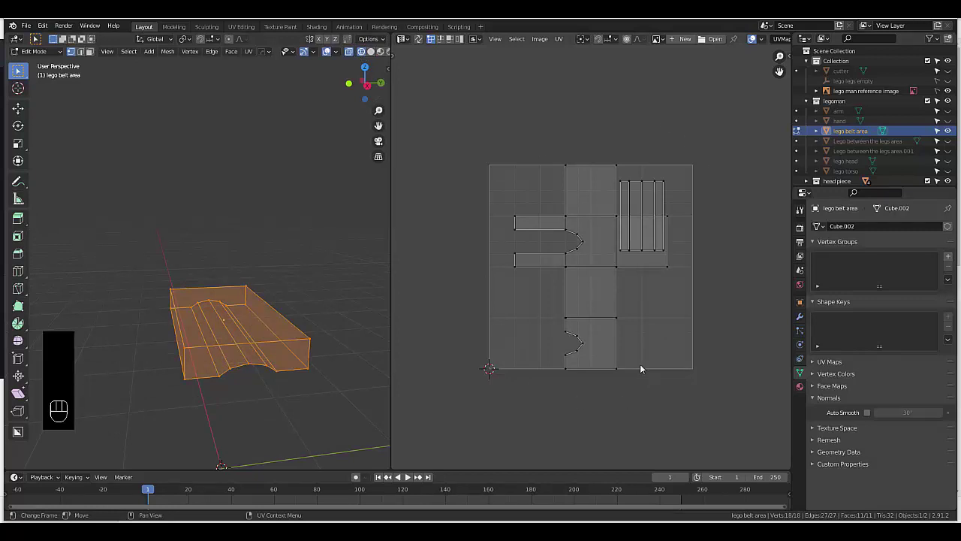
key("u")
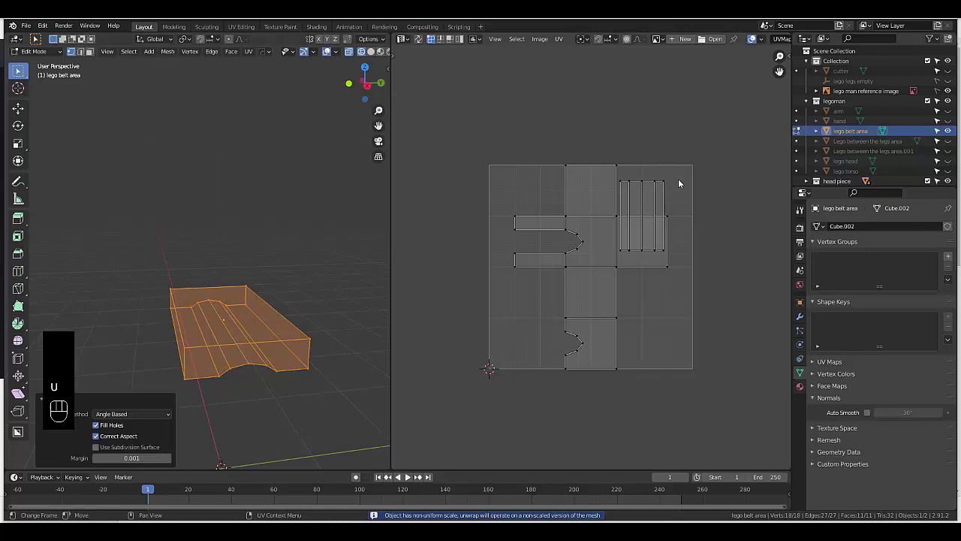
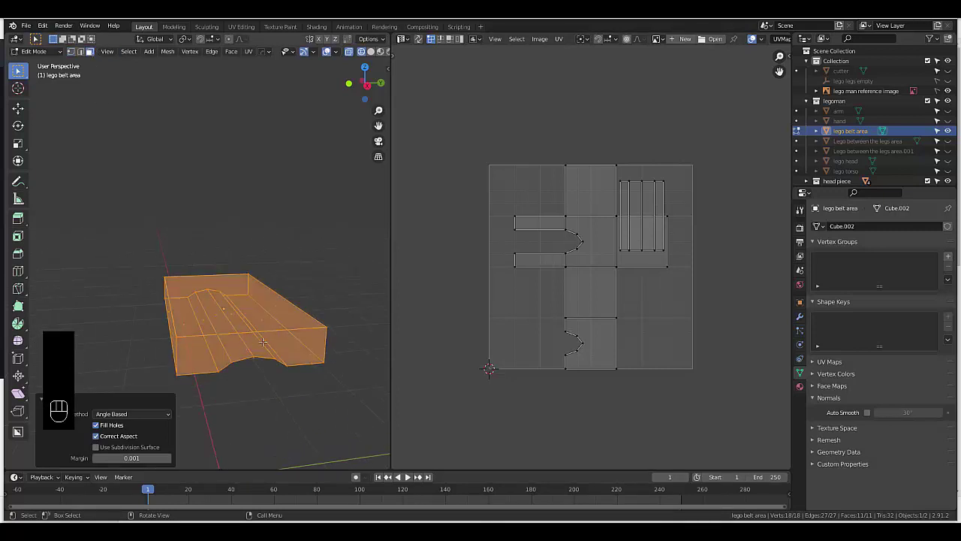
key("u")
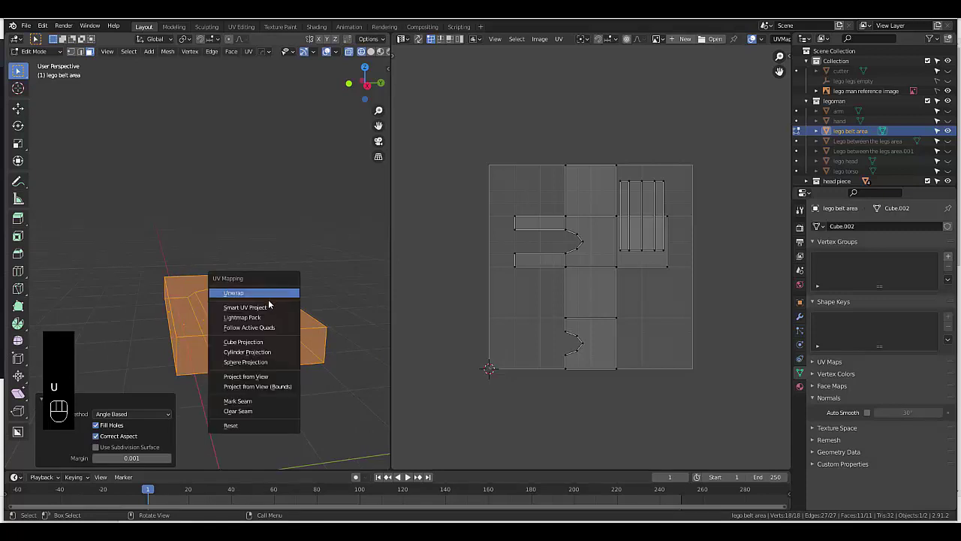
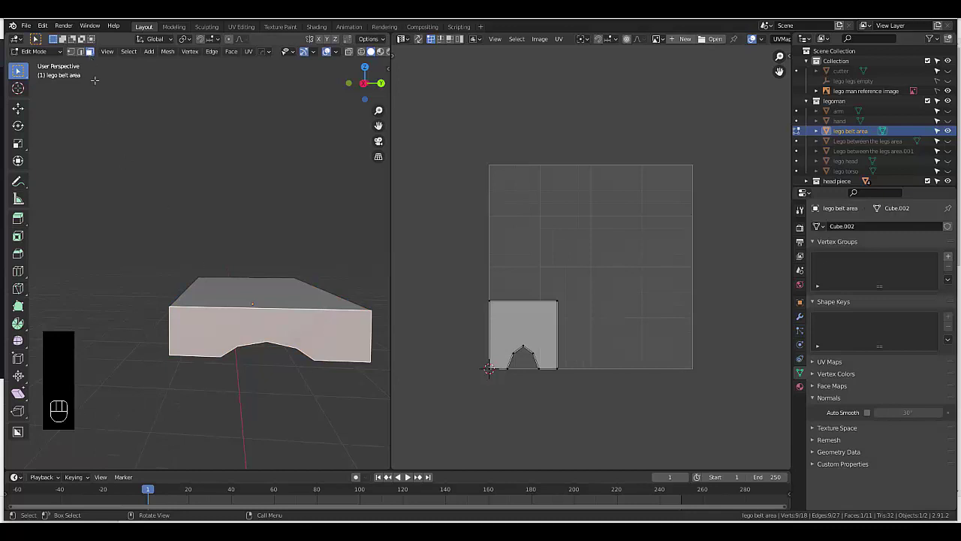
Switch between vertex, edge and face select modes to pick the front bottom outline edges.
key("1")
key("2")
key("3")
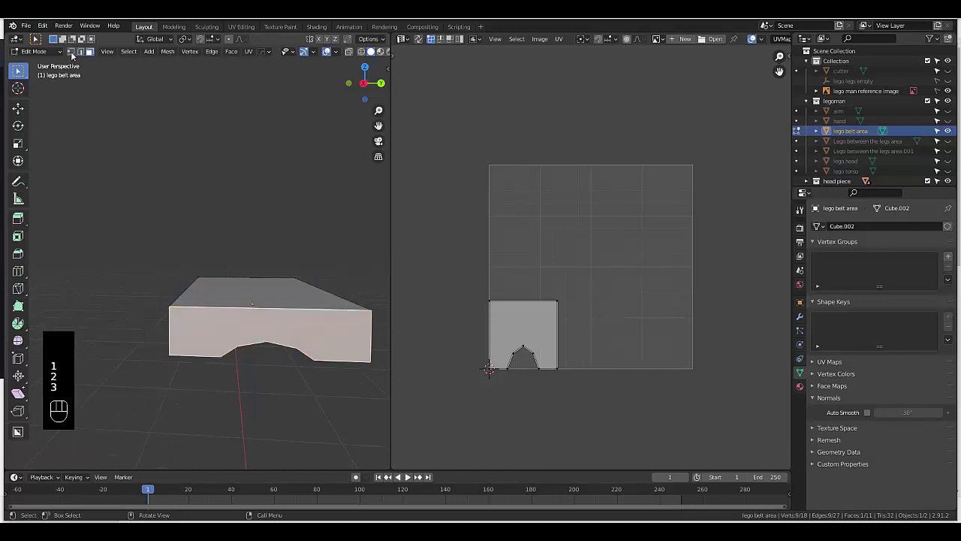
key("2")
key("1")
key("3")
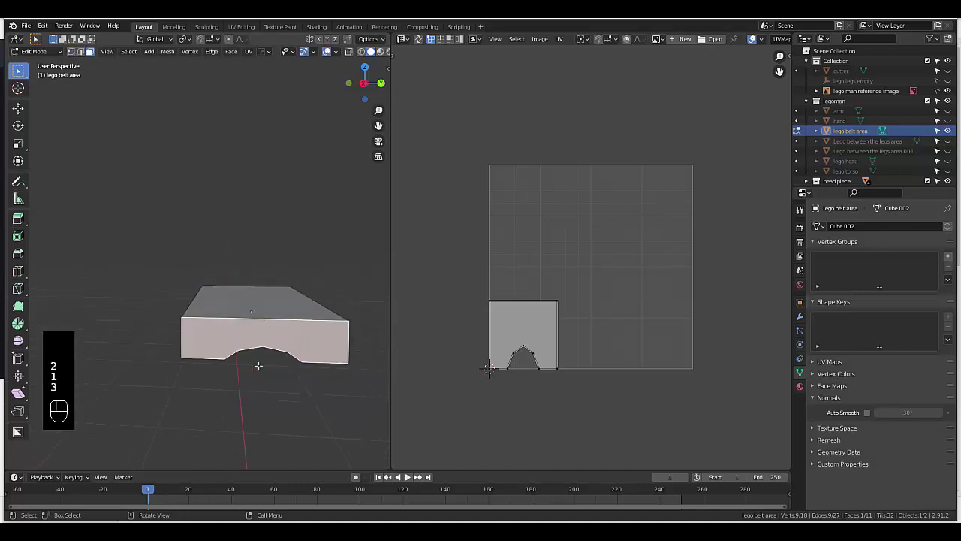
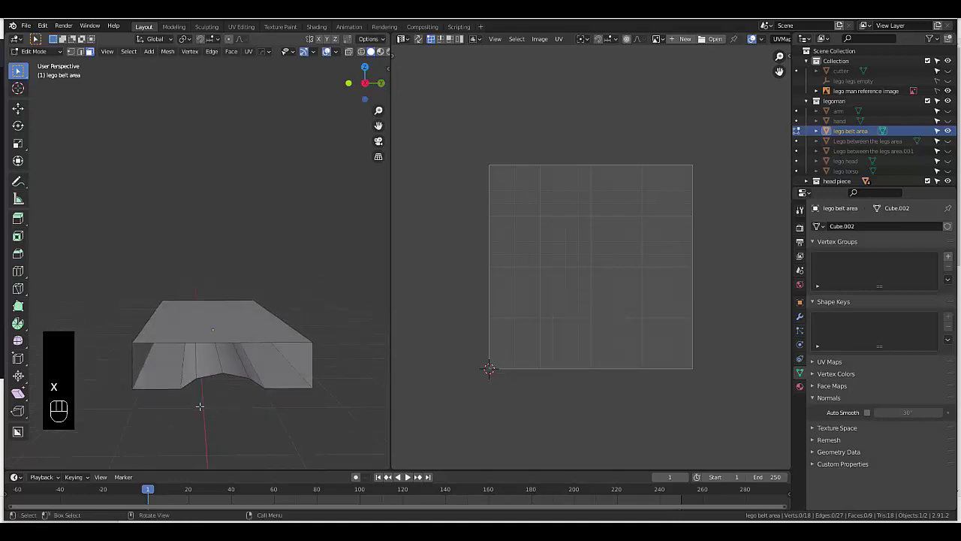
key("2")
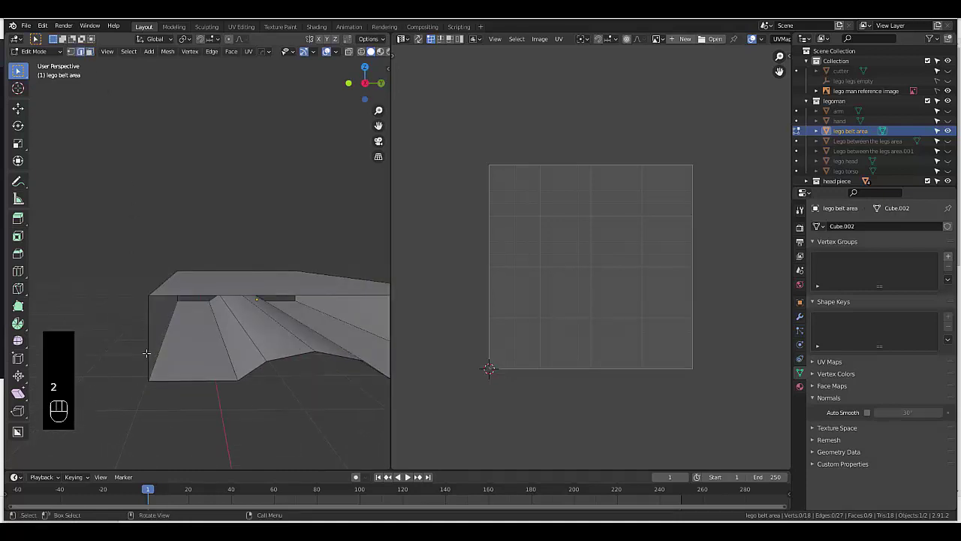
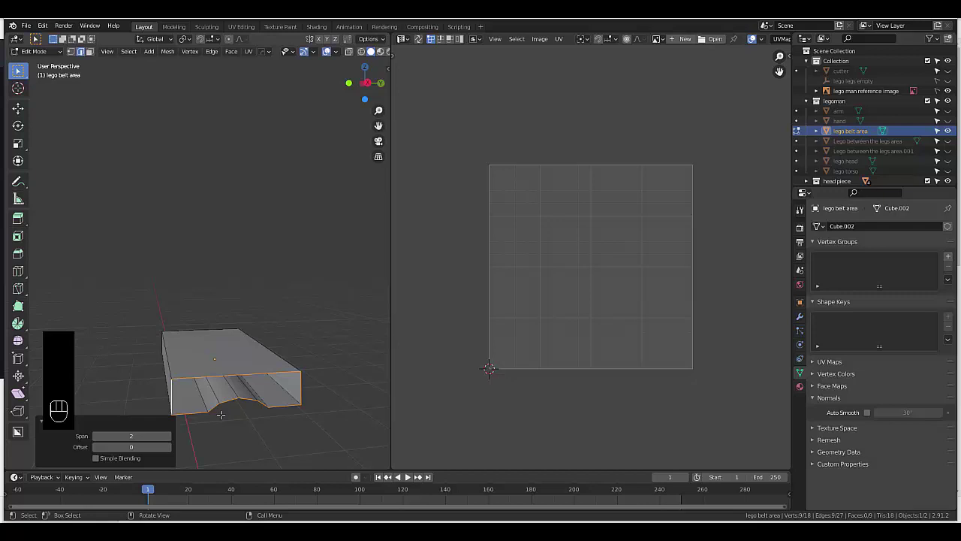
Clear the selection and start a three-cut loop cut across the belt's top face.
key("3")
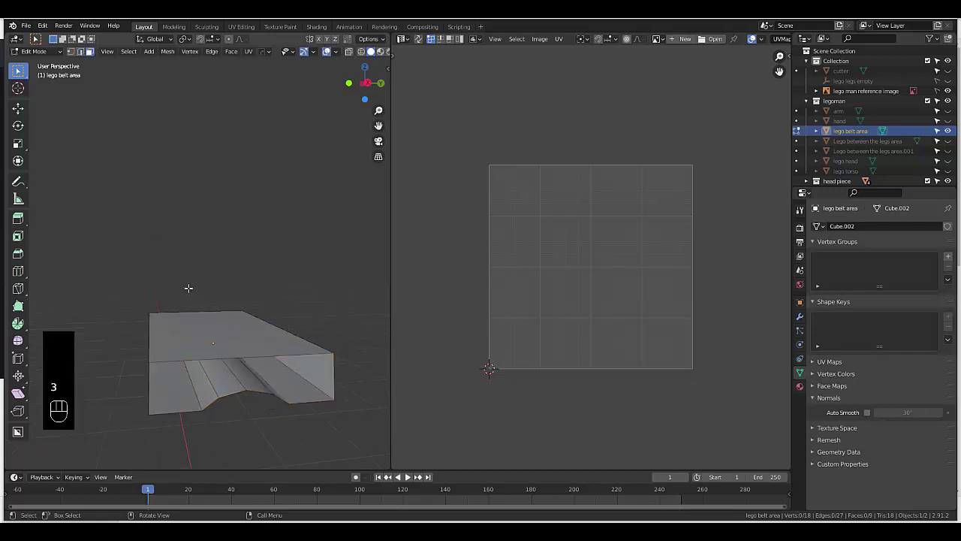
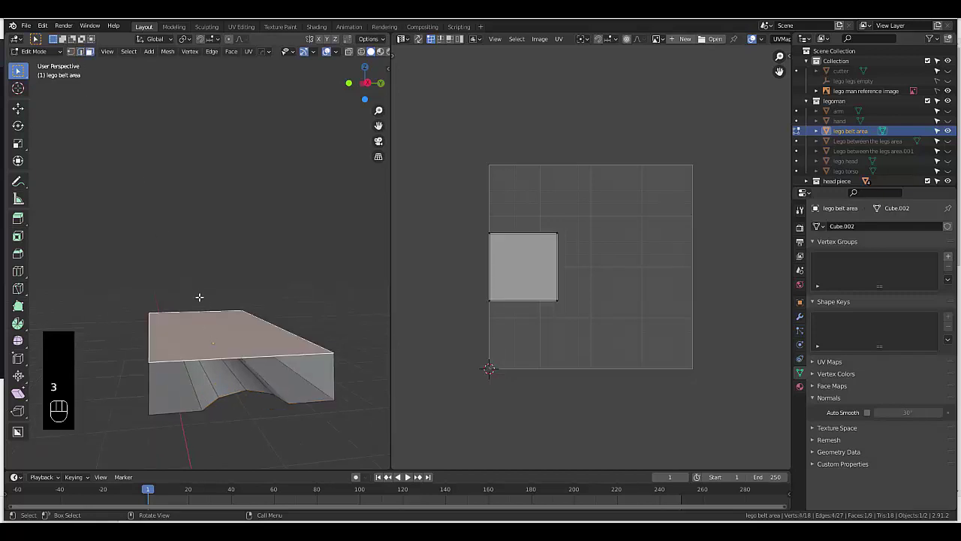
key("ctrl+r")
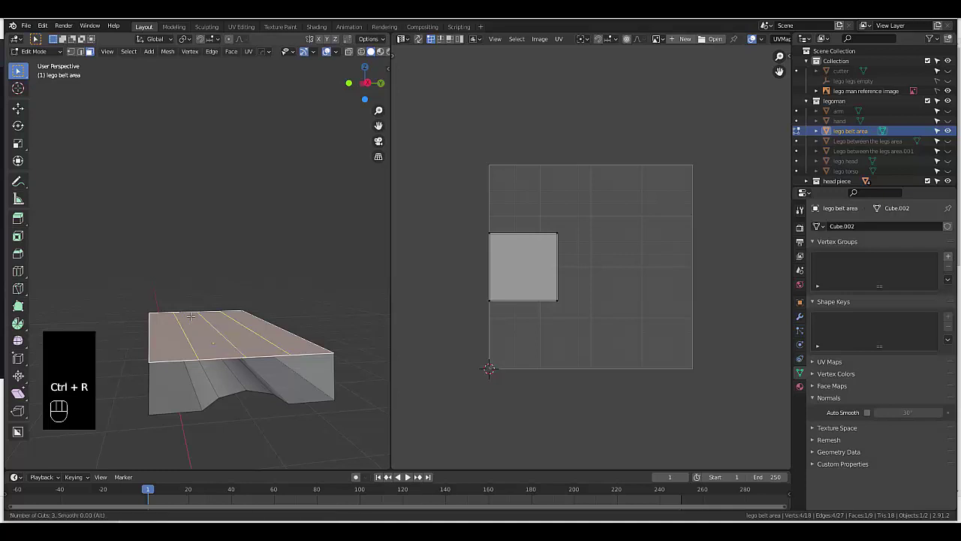
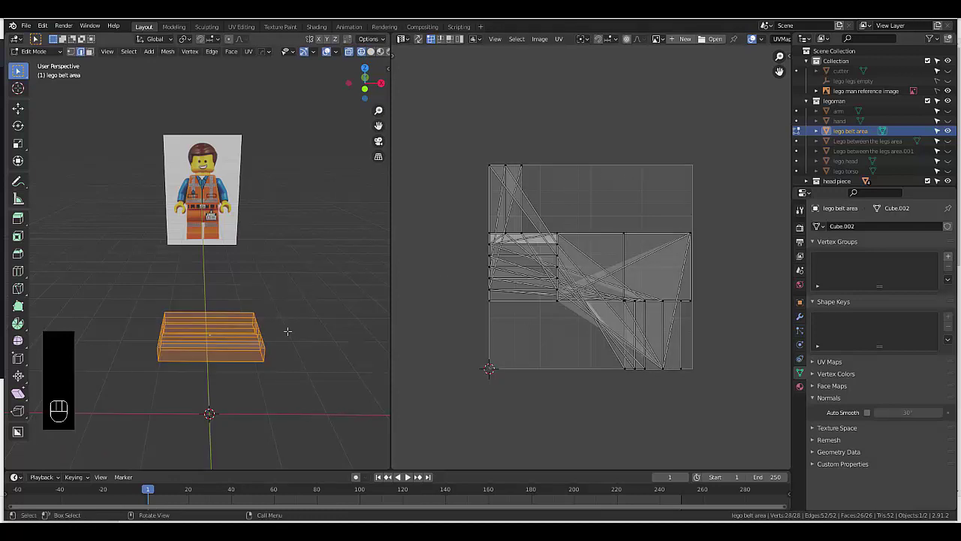
Unwrap the subdivided 26-face belt mesh into rectangular strips and panels.
key("u")
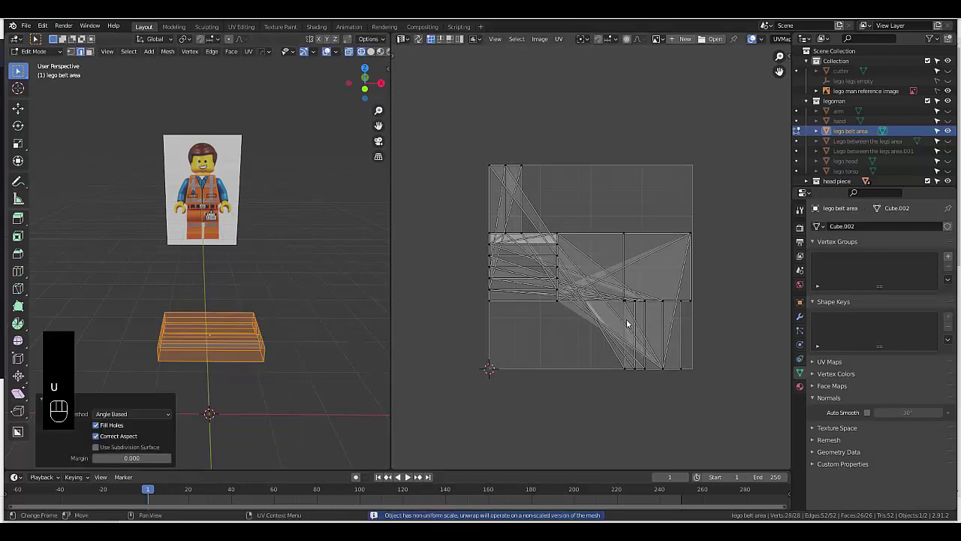
key("u")
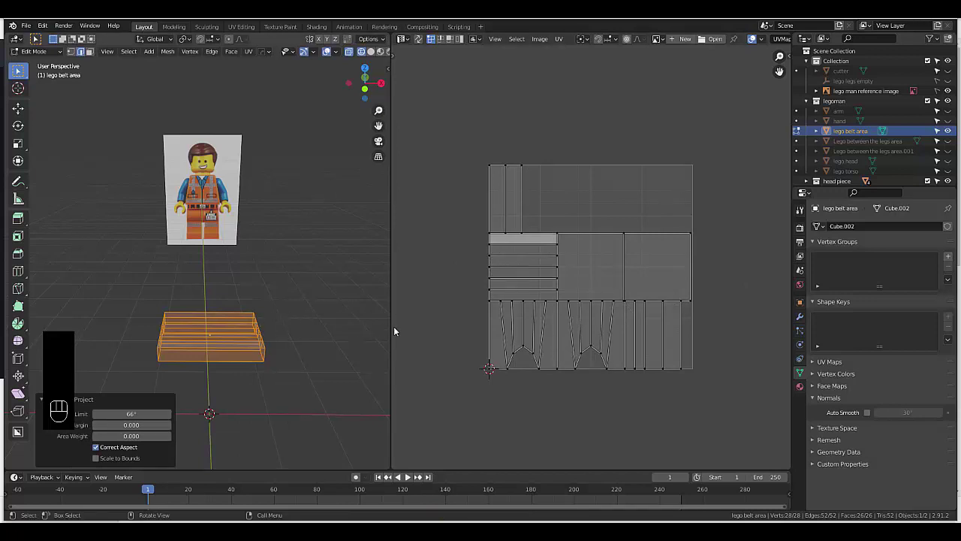
key("u")
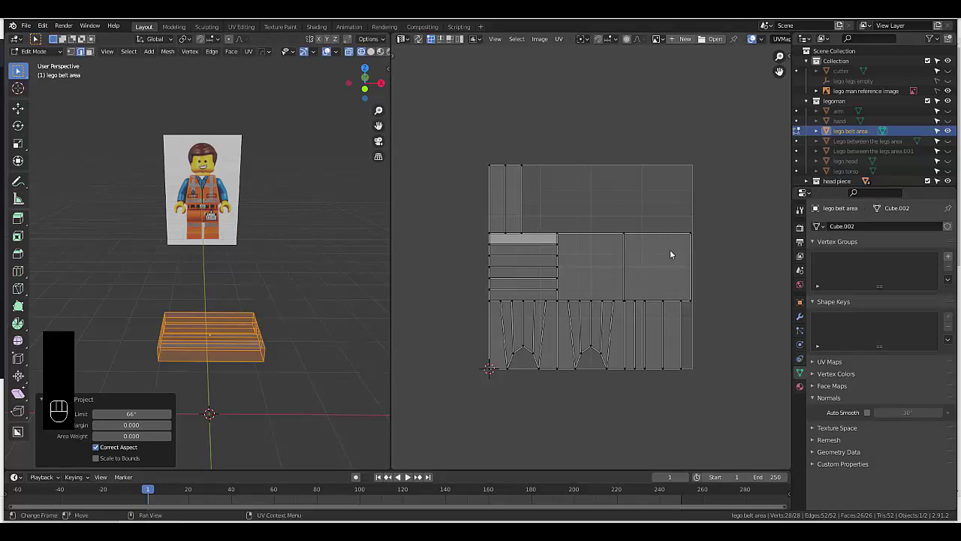
Switch the UV editor to face selection and select one narrow strip face.
left_click(674, 253)
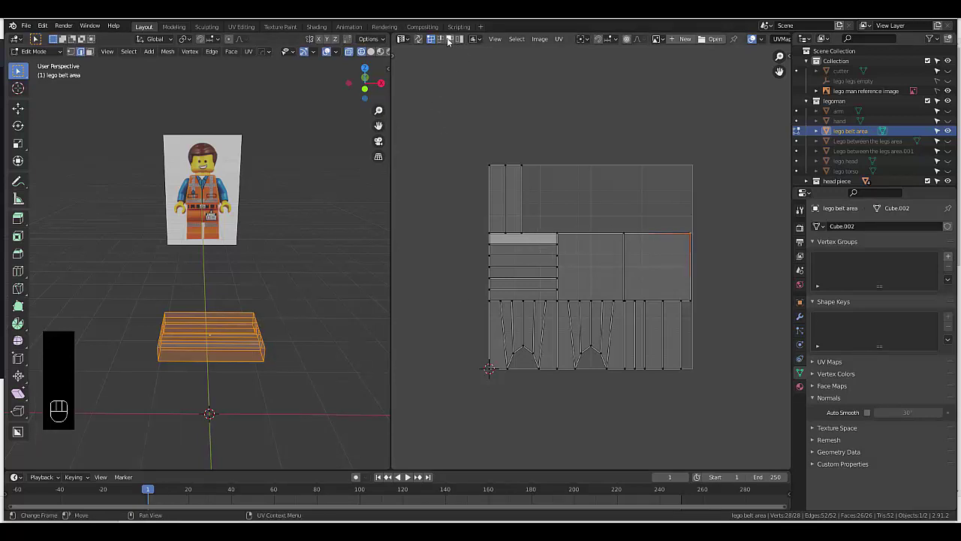
left_click(452, 39)
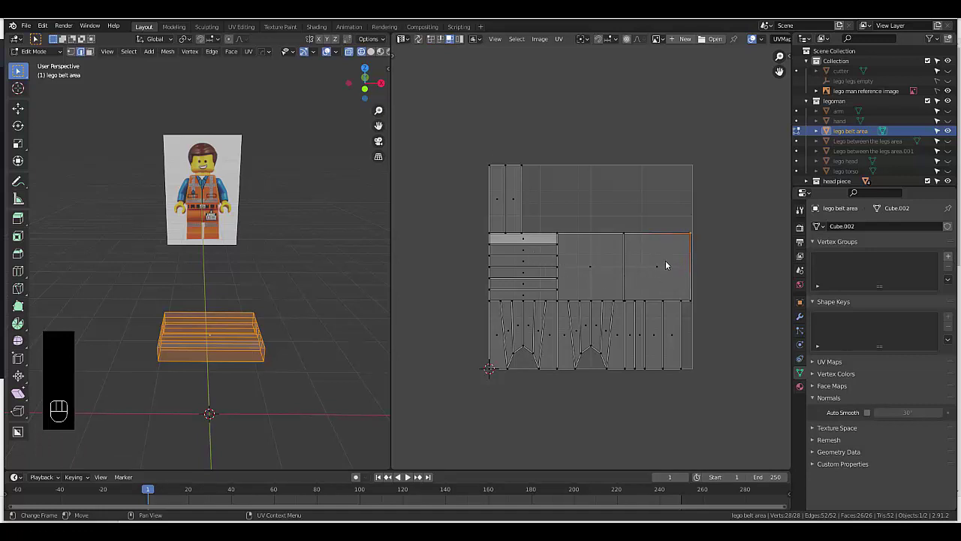
left_click(500, 204)
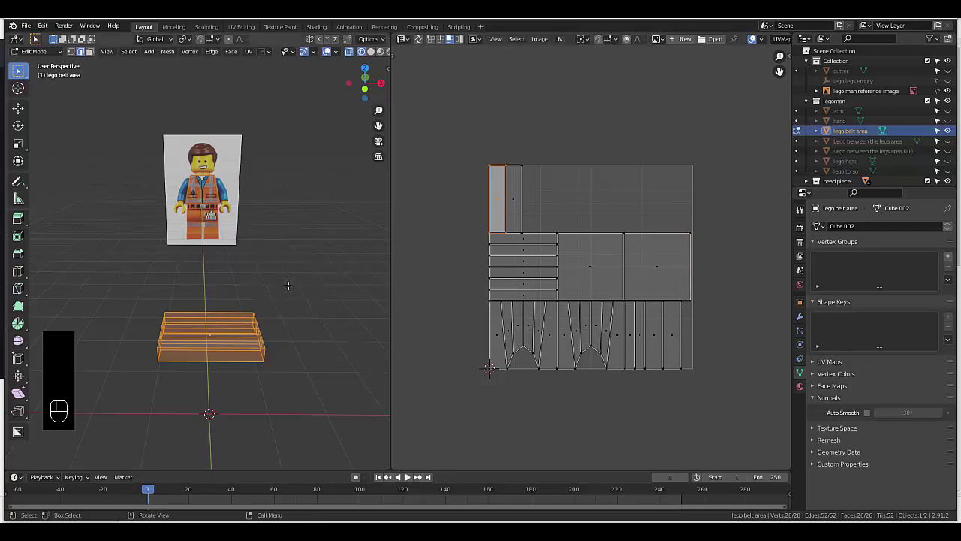
Straighten the belt's UV strips with Follow Active Quads, retried from different active strip faces.
key("u")
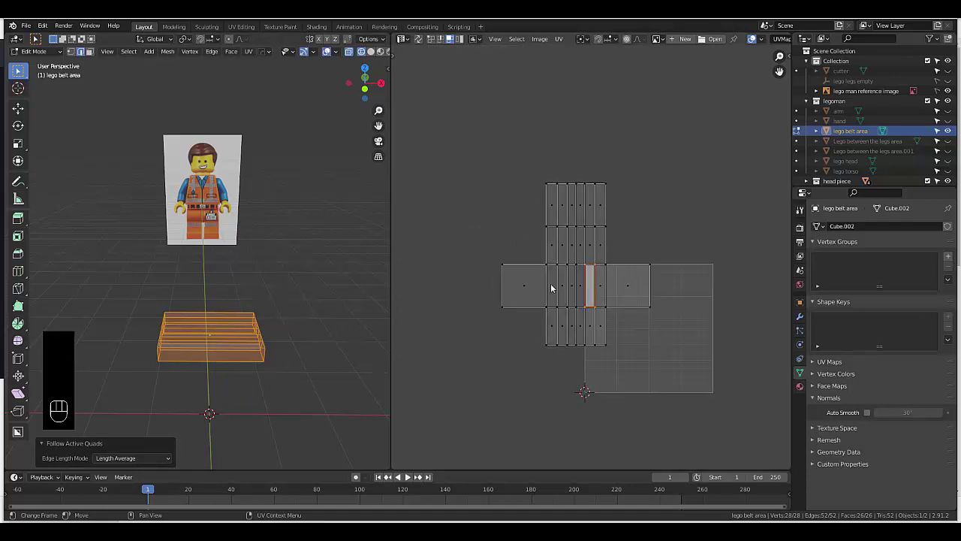
key("u")
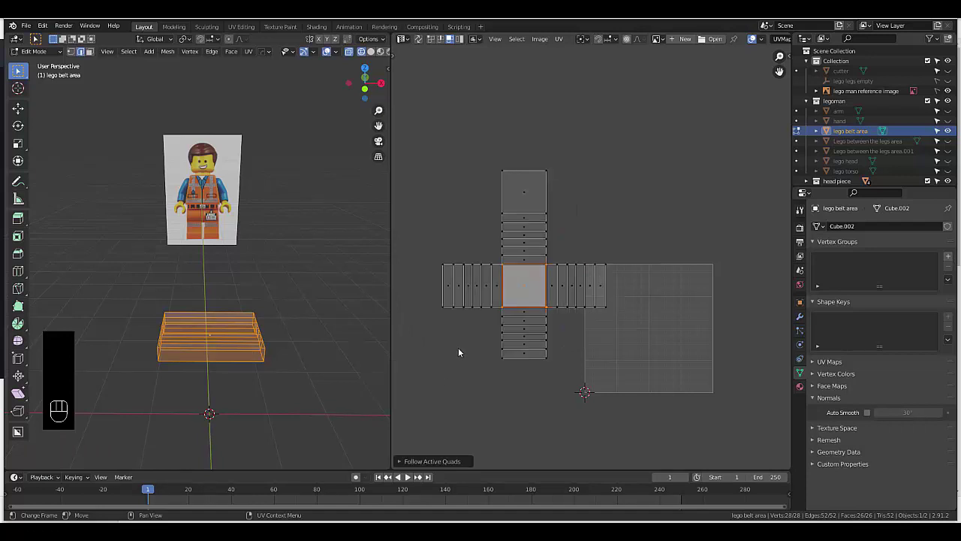
left_click(525, 356)
key("u")
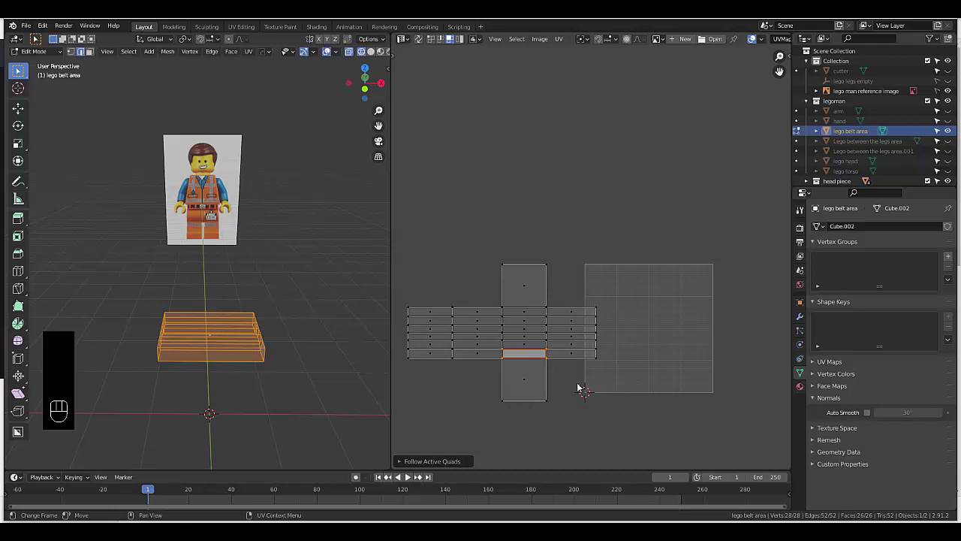
left_click(433, 354)
key("u")
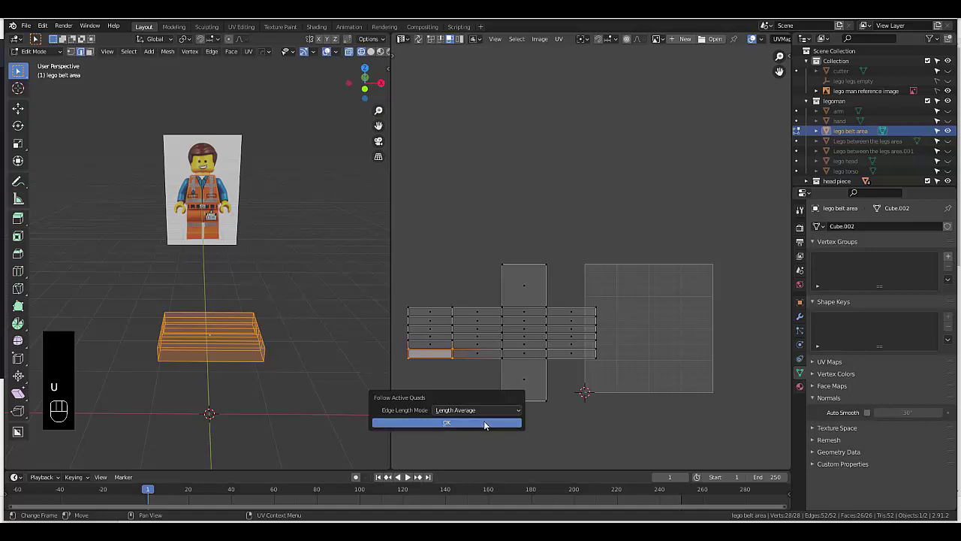
key("u")
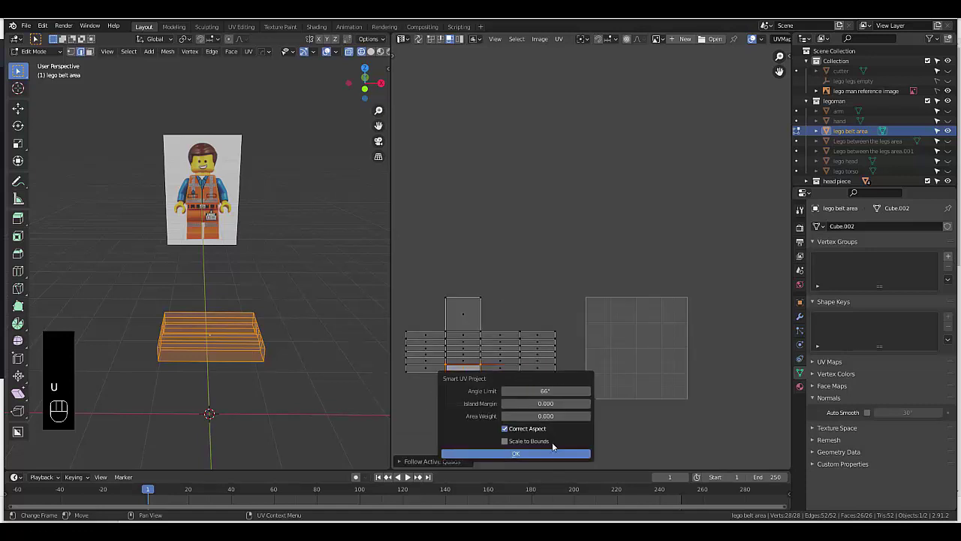
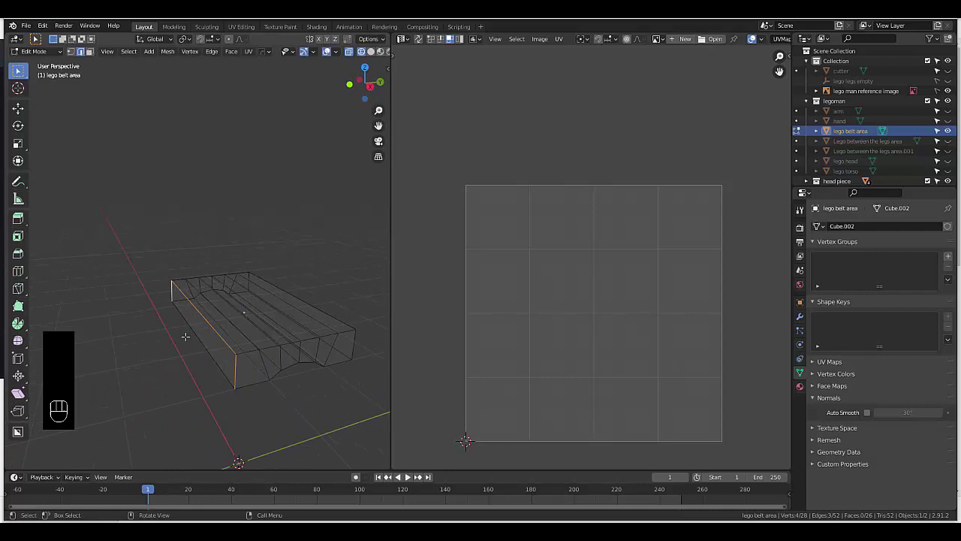
Orbit the view toward the belt piece's side edge.
left_click_drag(218, 52, 243, 228)
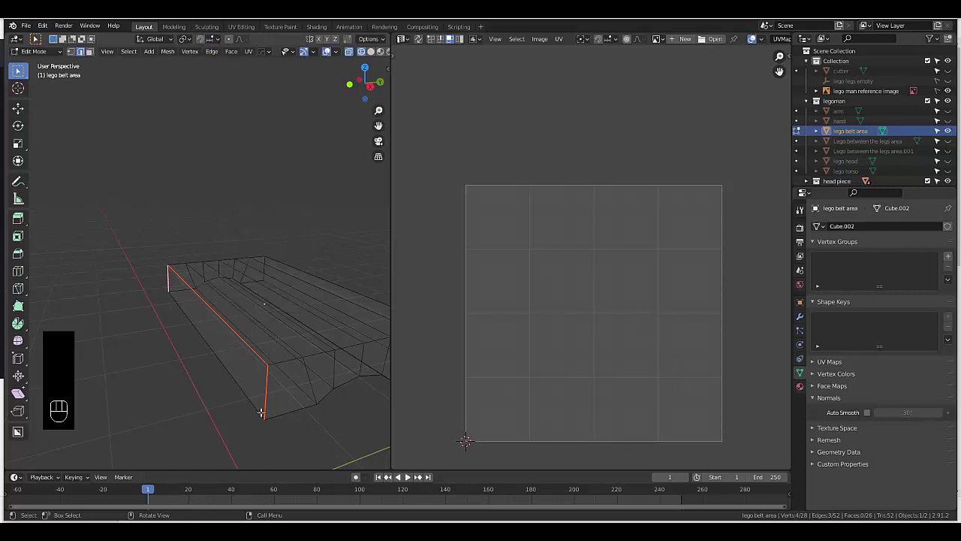
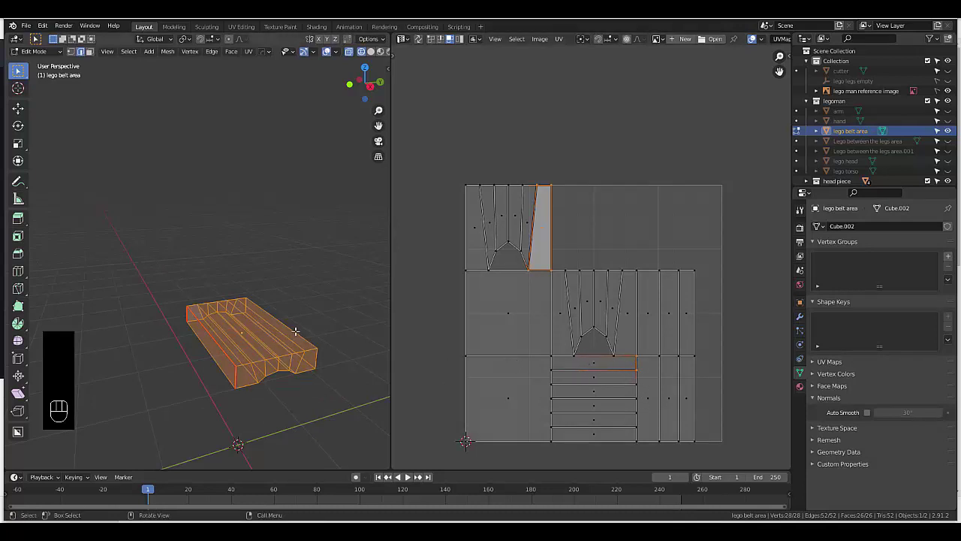
Apply Smart UV Project with a 30° angle limit, rearranging the belt's UV islands.
key("u")
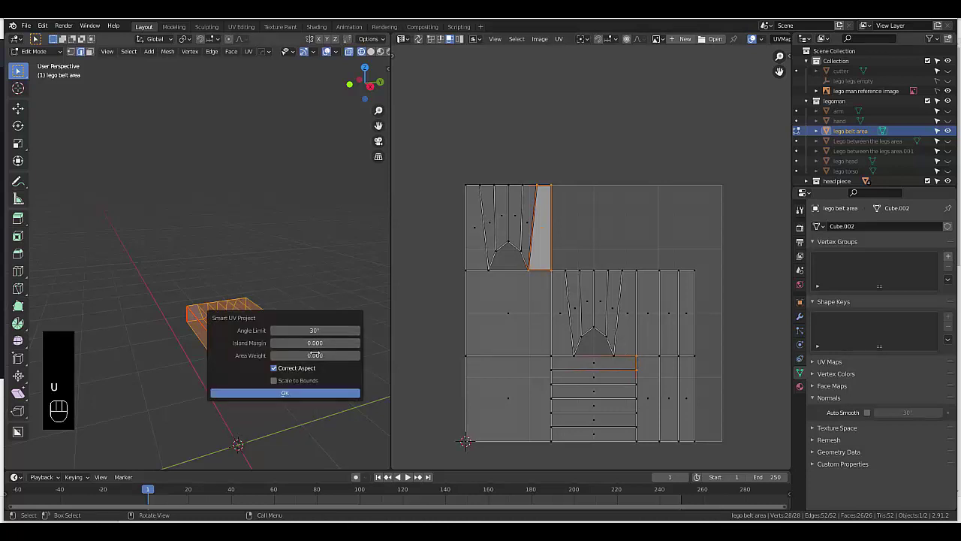
key("u")
key("6")
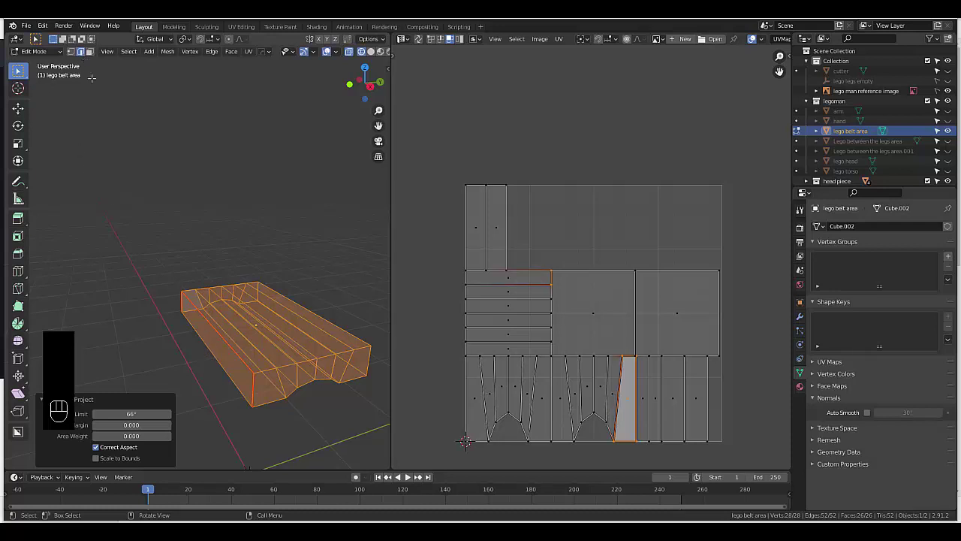
key("3")
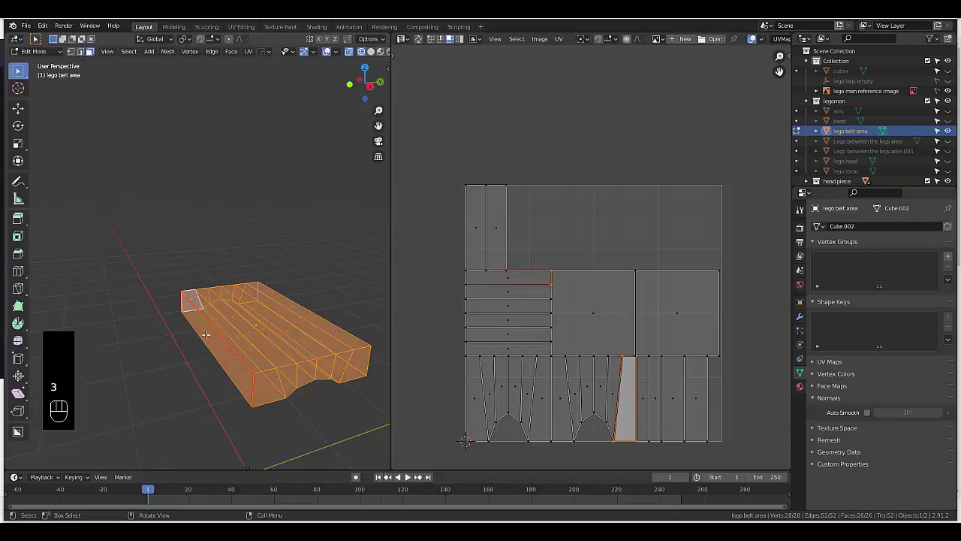
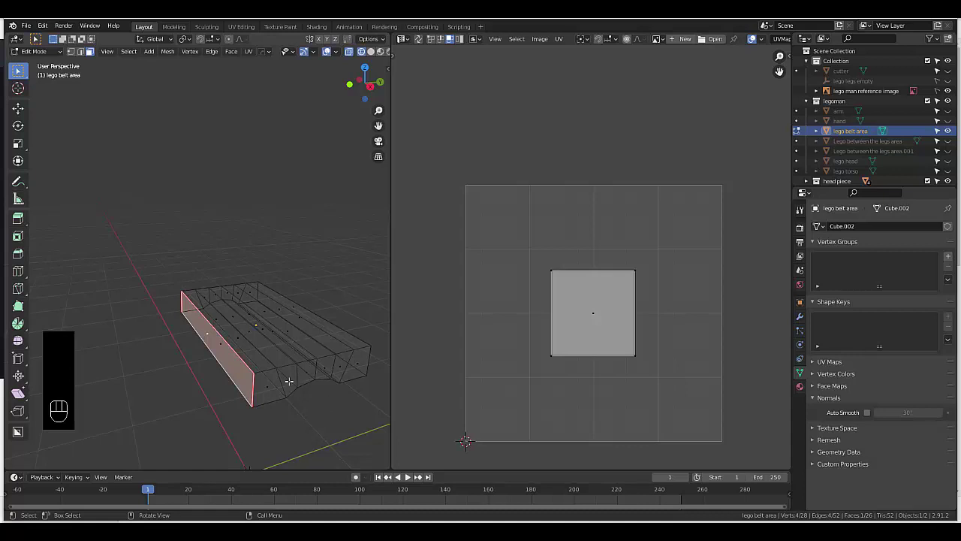
Select all belt faces and try Lightmap Pack, then Follow Active Quads from an active face.
left_click(246, 332)
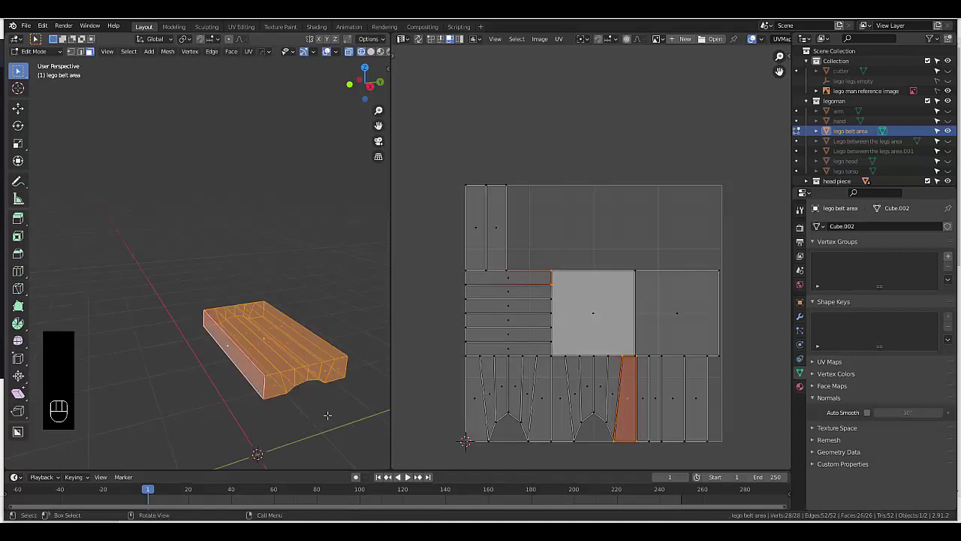
key("u")
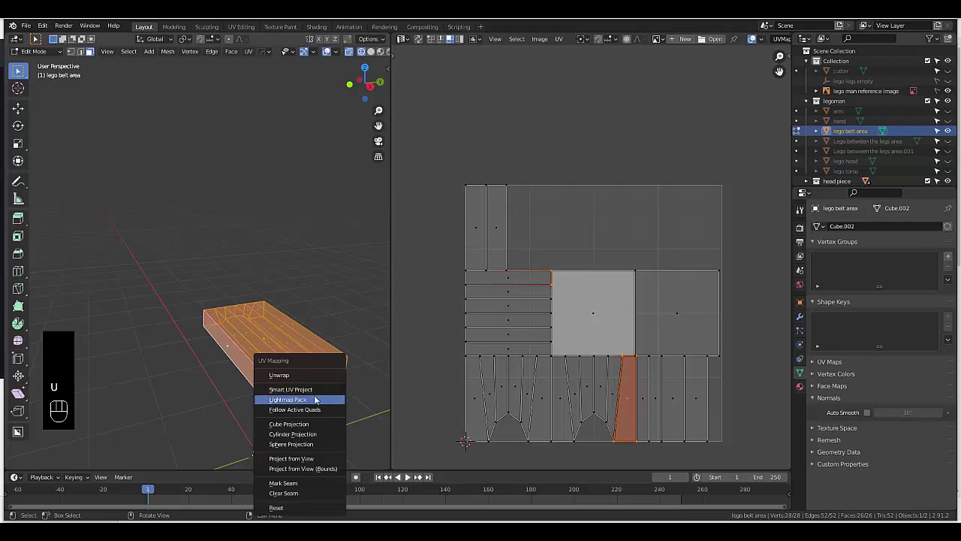
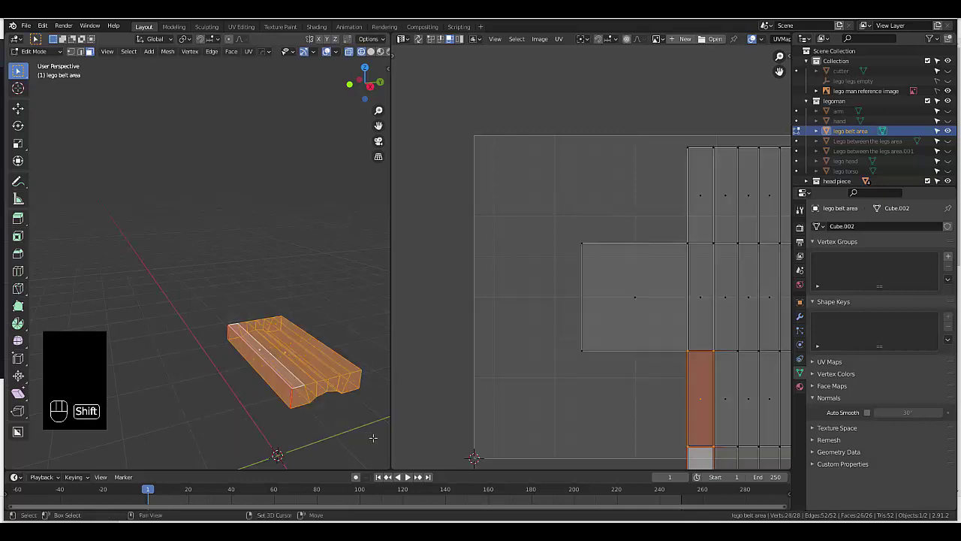
key("u")
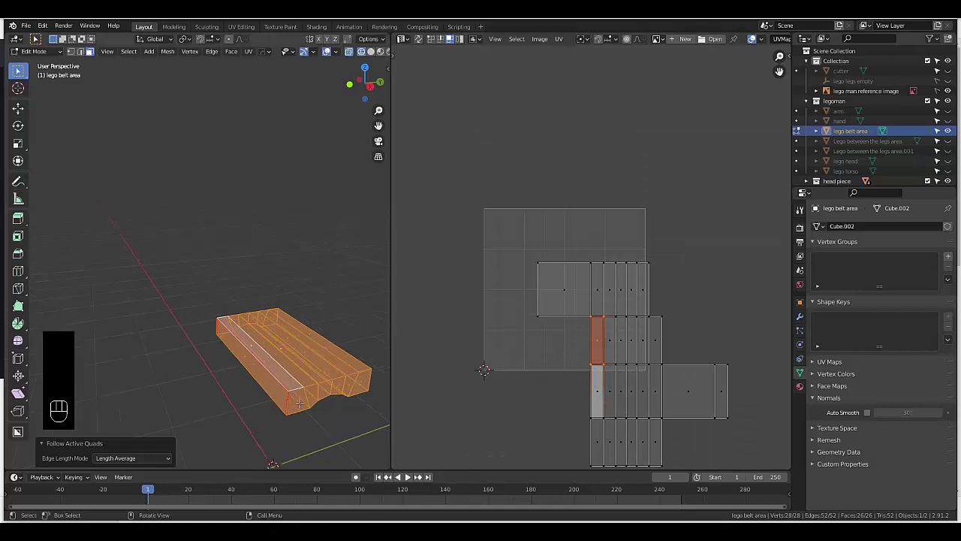
Confirm Follow Active Quads, then undo back to the Smart UV Project island layout.
key("u")
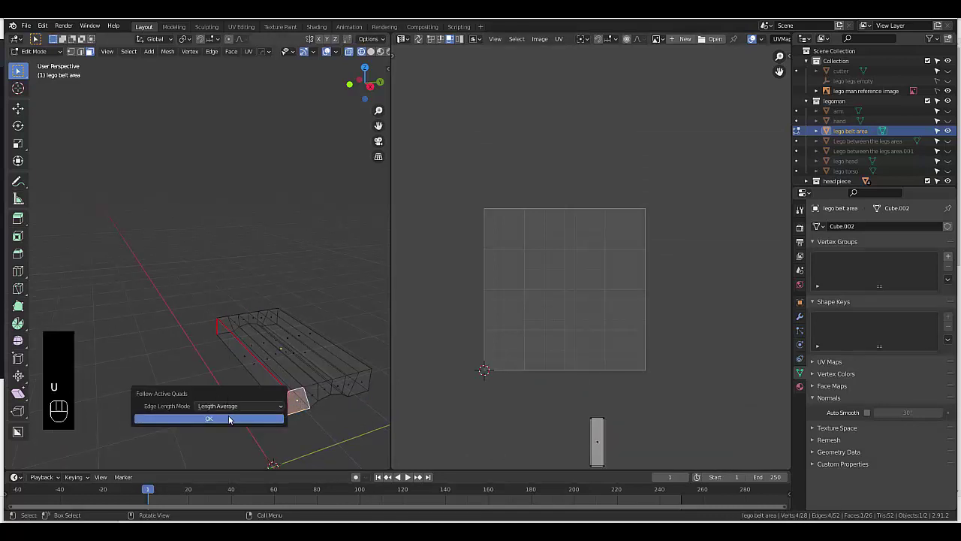
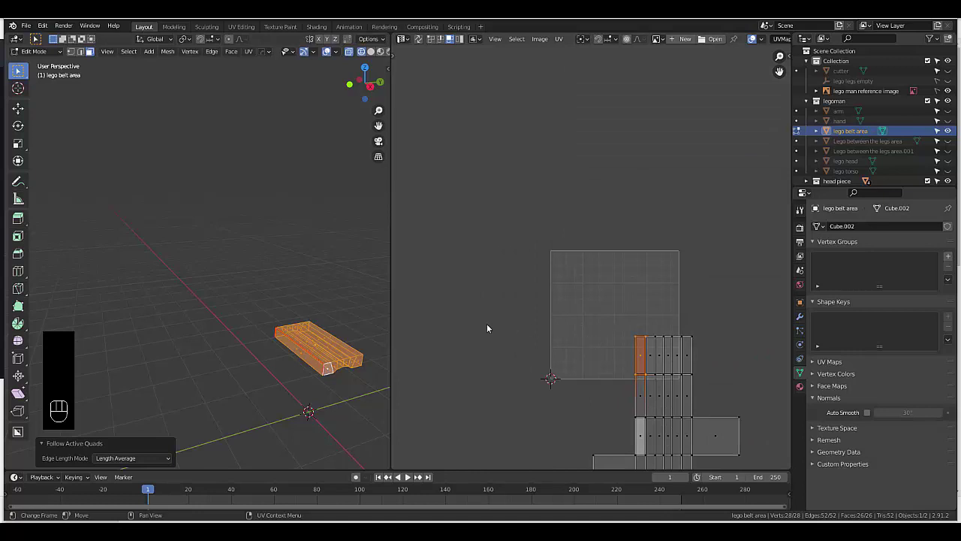
key("u")
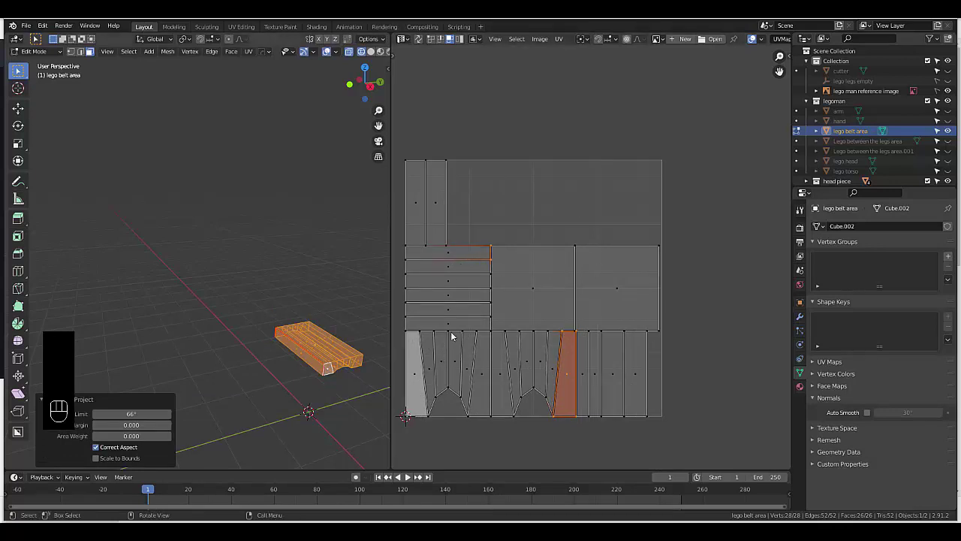
Rerun Smart UV Project on the belt area with a 66° angle limit.
key("u")
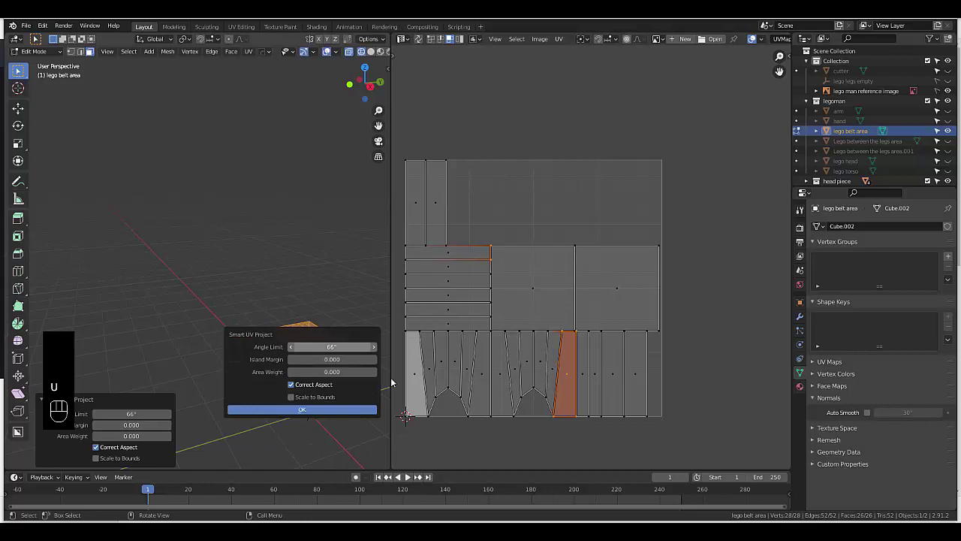
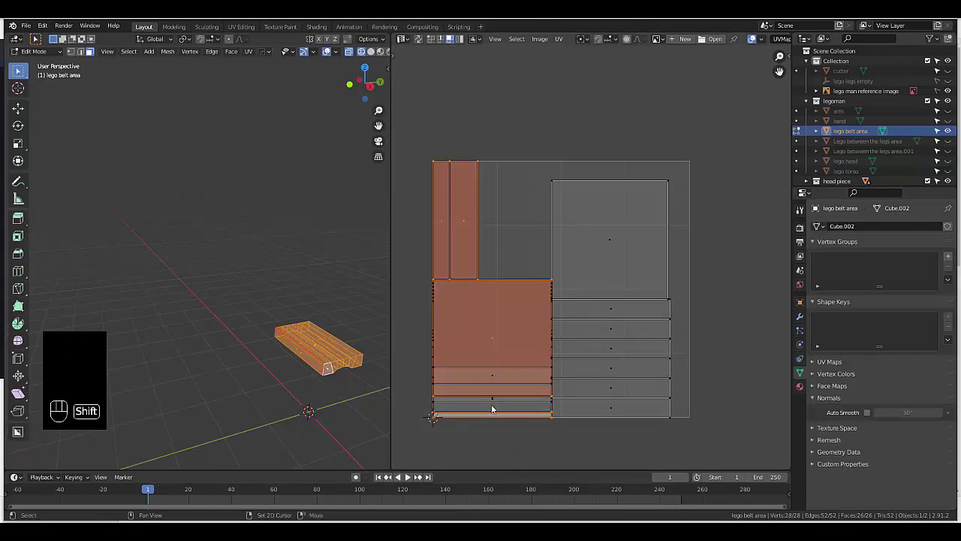
Select the belt's strip islands and the large square island in the UV editor.
left_click(484, 401)
left_click(605, 407)
left_click(609, 390)
left_click(611, 368)
left_click(610, 353)
left_click_drag(615, 327, 616, 307)
left_click(615, 305)
left_click(610, 248)
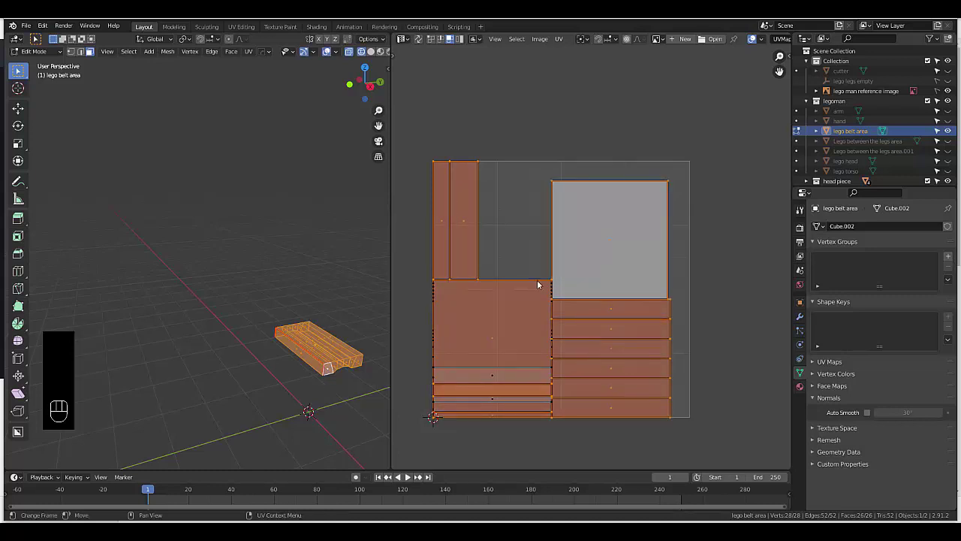
Pack the selected islands tightly into the UV grid and return to Object Mode.
key("u")
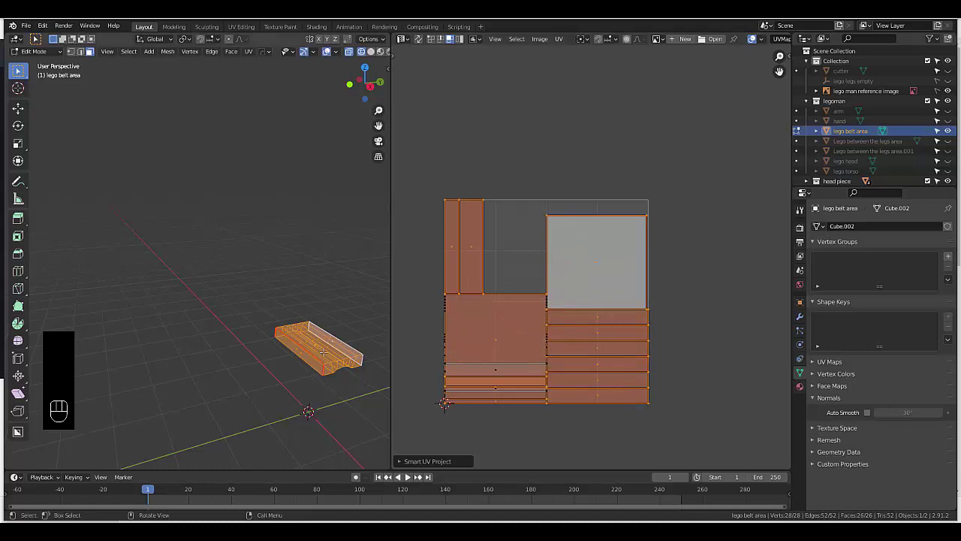
key("Tab")
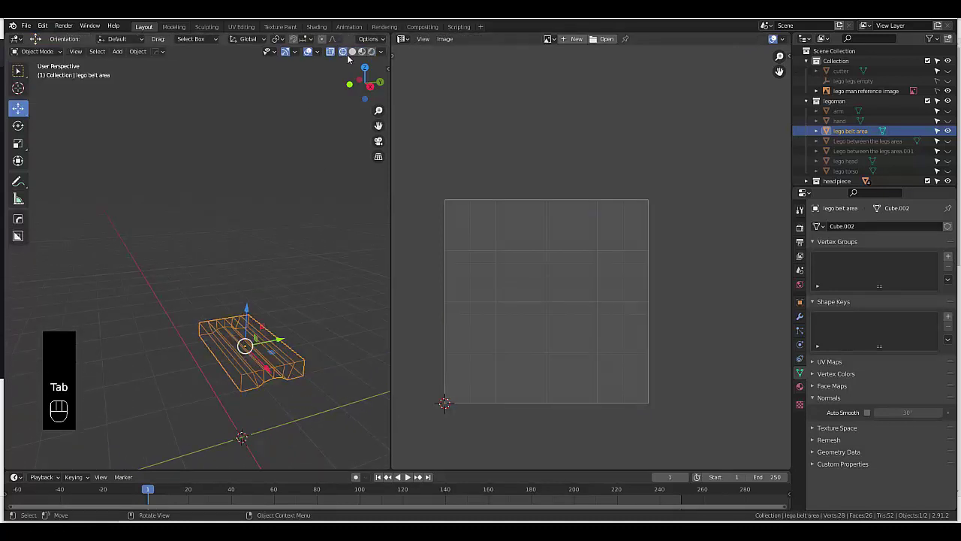
Switch the viewport to solid shading and orbit toward the reference image.
left_click(354, 57)
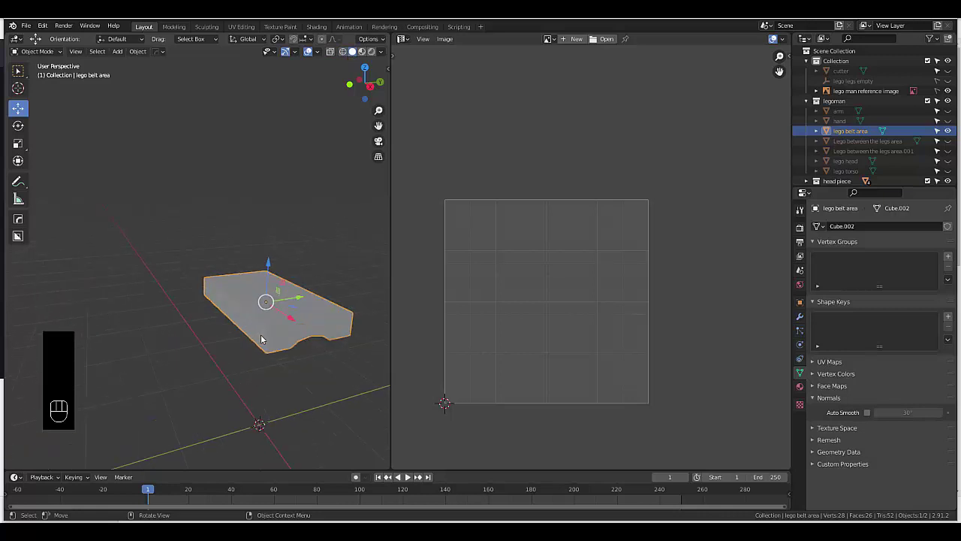
left_click_drag(280, 348, 346, 338)
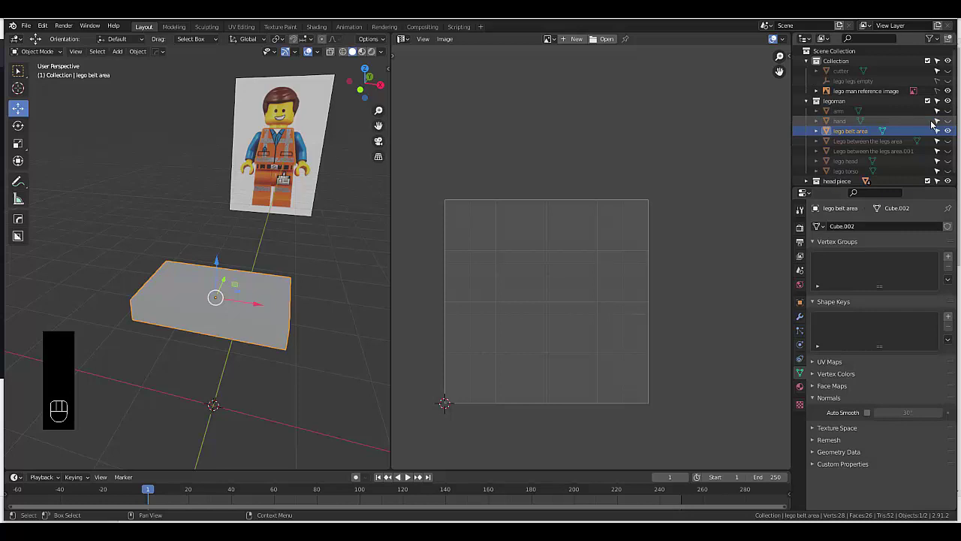
Make the hand the active object in the Outliner and bring up the mode pie menu.
left_click(951, 125)
right_click(951, 125)
right_click(344, 339)
key("Tab")
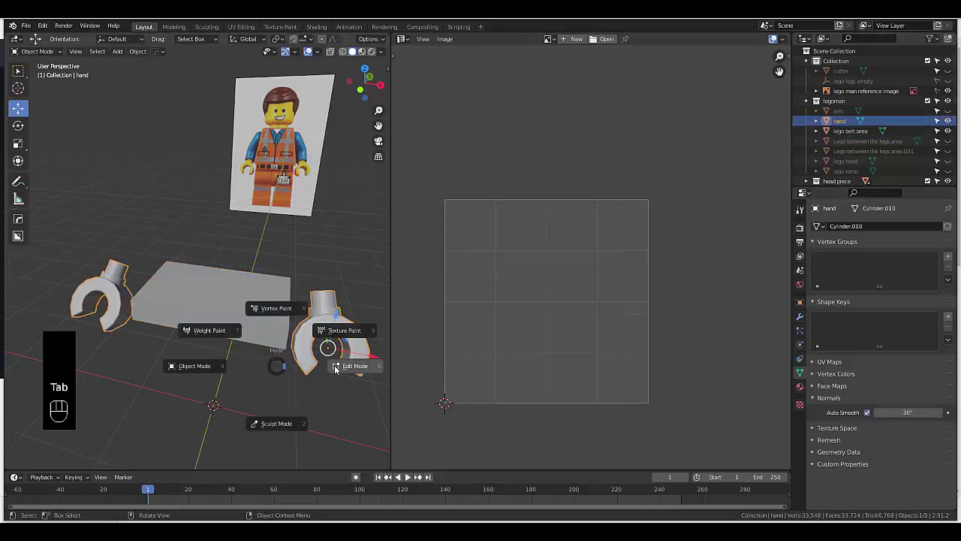
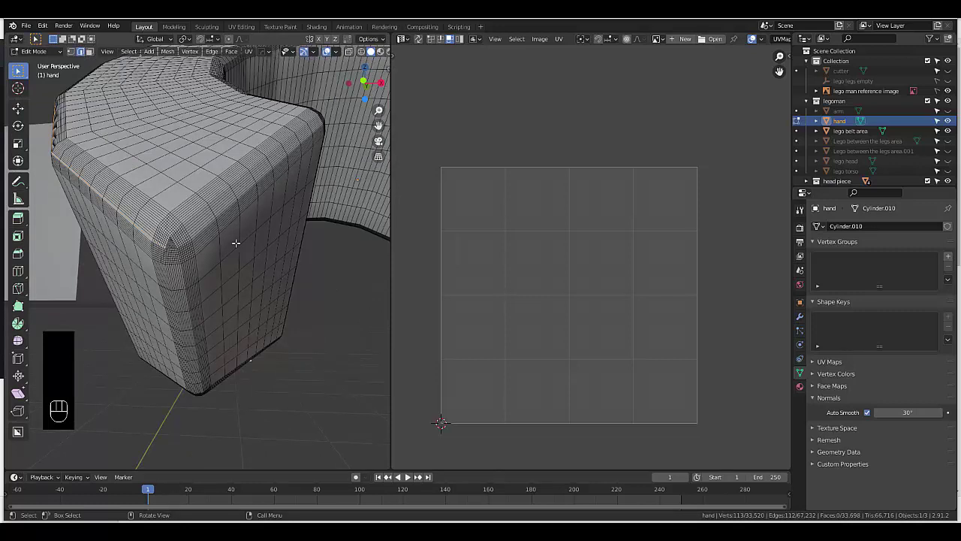
Lower the viewport Clip Start to 0.0001 m in the View sidebar for close-up inspection of the hand.
key("n")
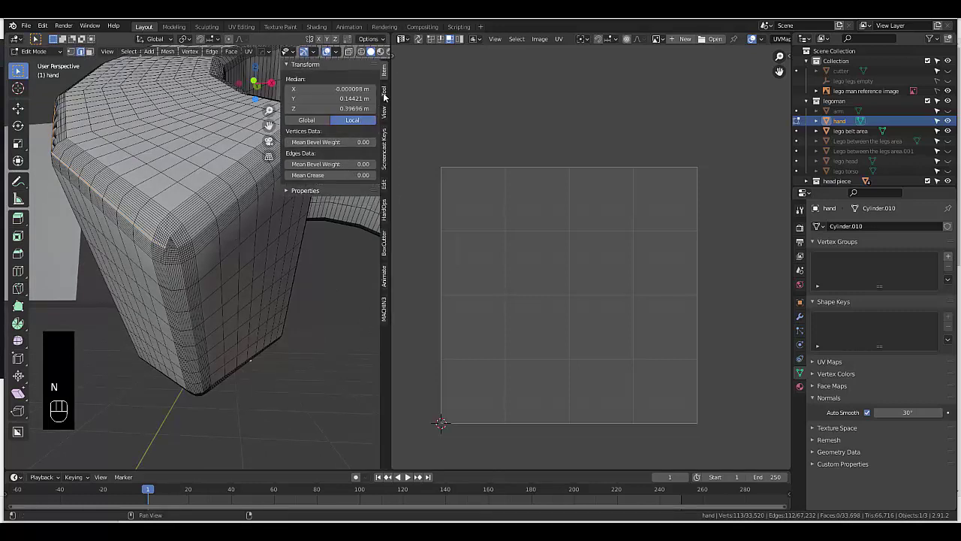
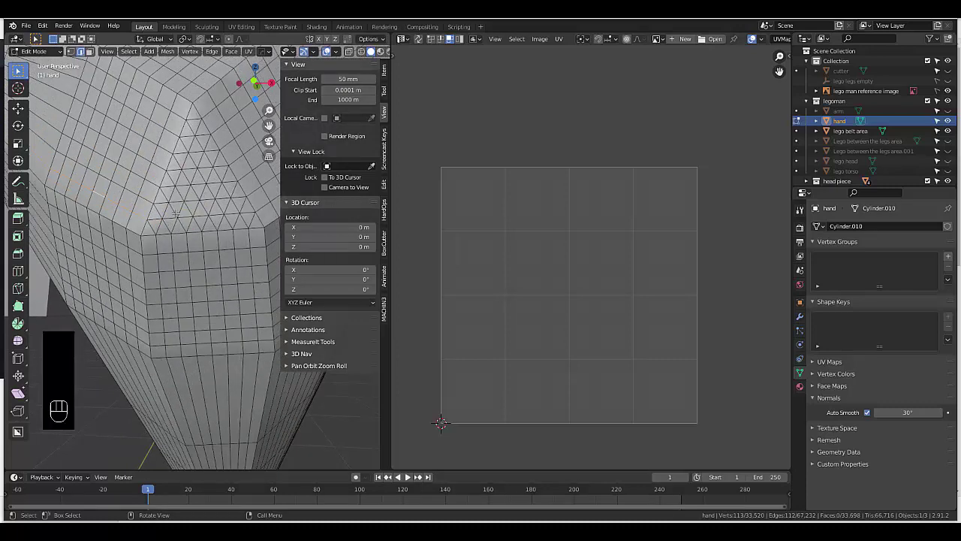
key("n")
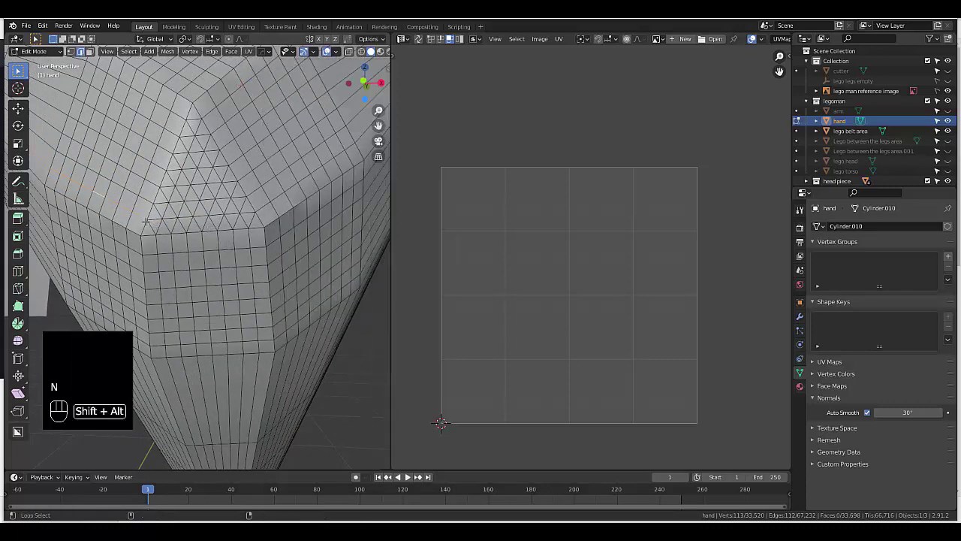
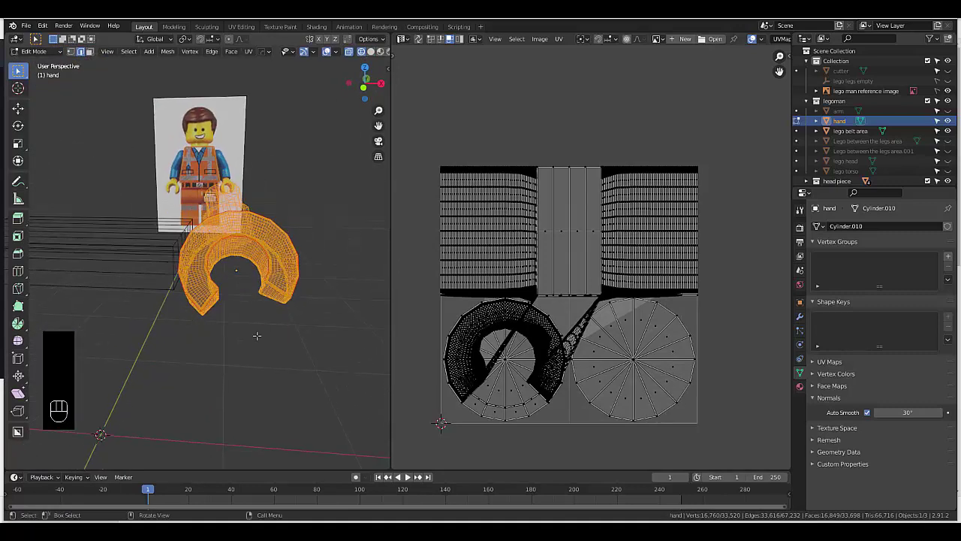
Smart UV Project the hand with a lower angle limit so it splits into many small islands.
key("u")
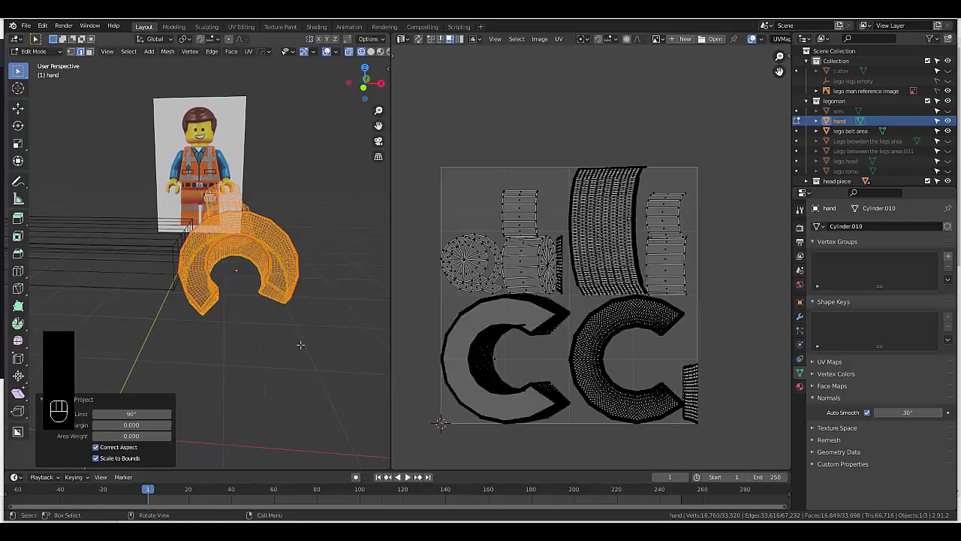
key("u")
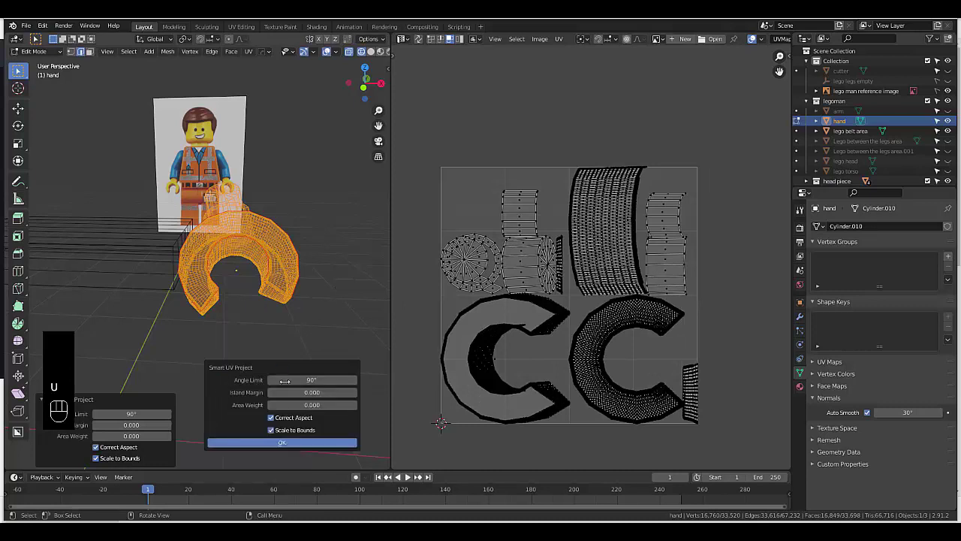
key("6")
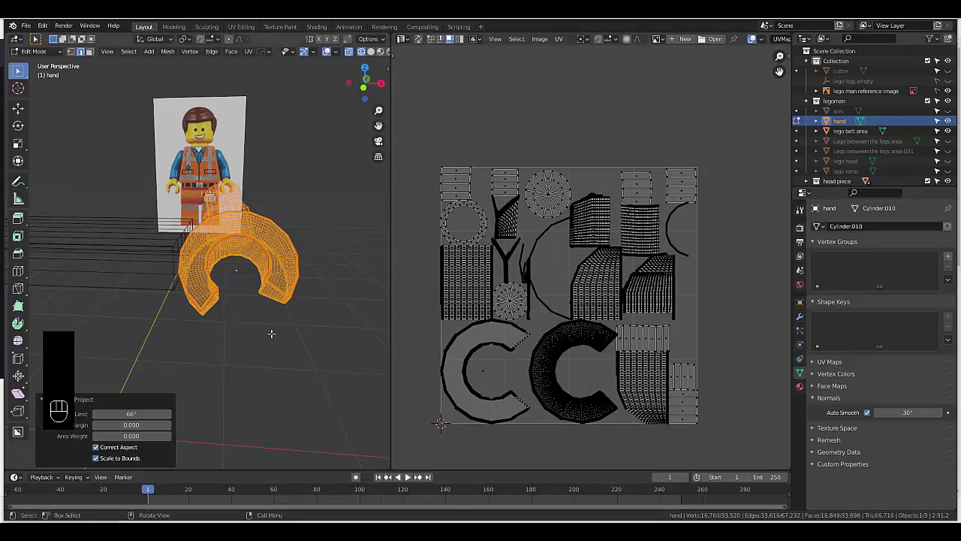
key("u")
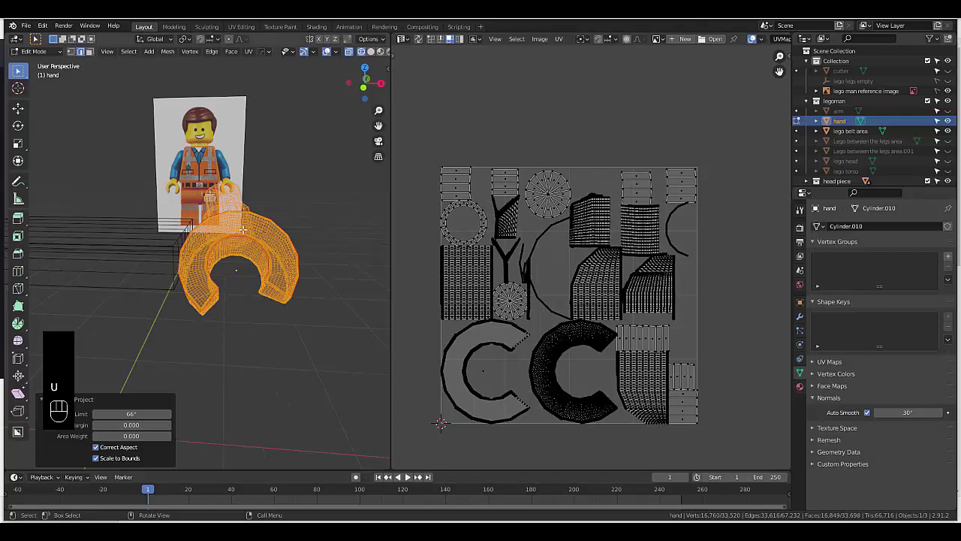
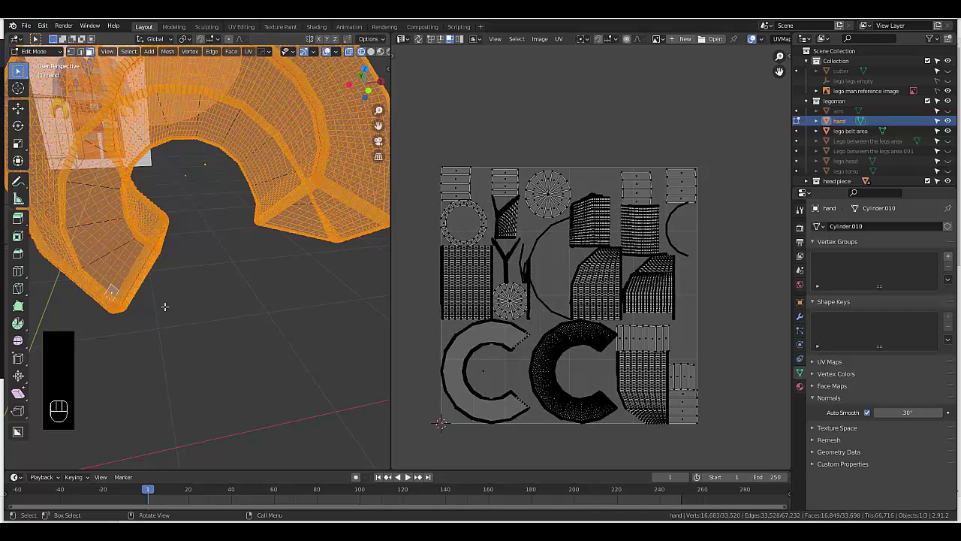
Rerun Smart UV Project on the hand at a 45° angle limit with Correct Aspect and Scale to Bounds.
key("u")
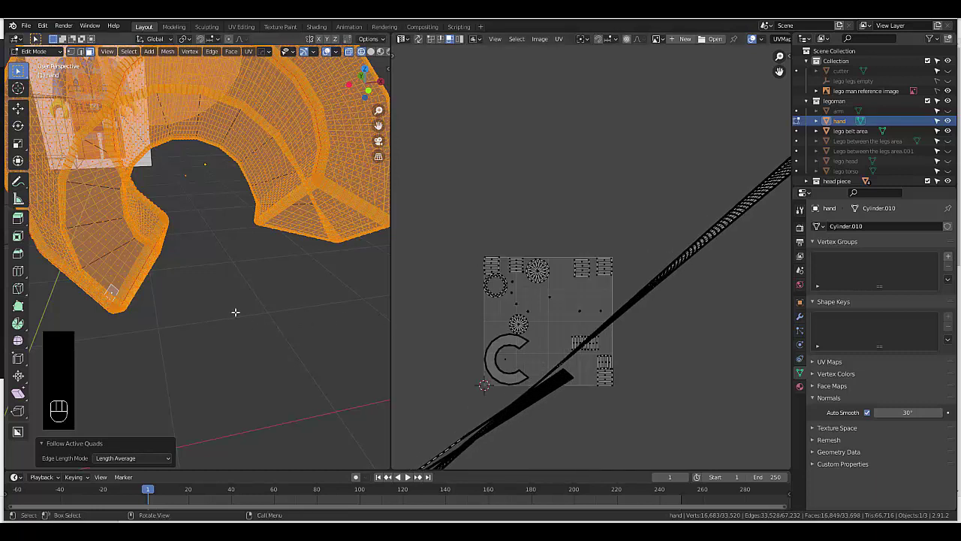
key("u")
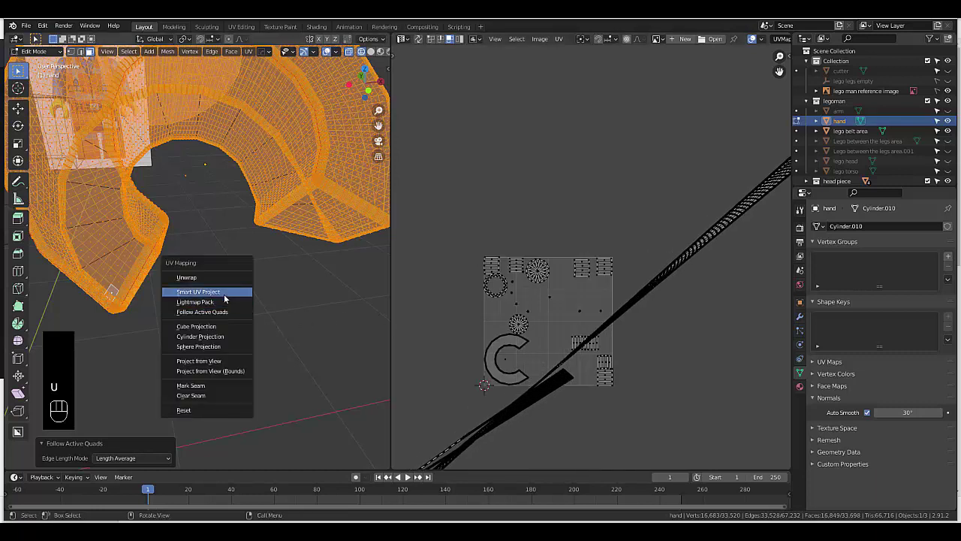
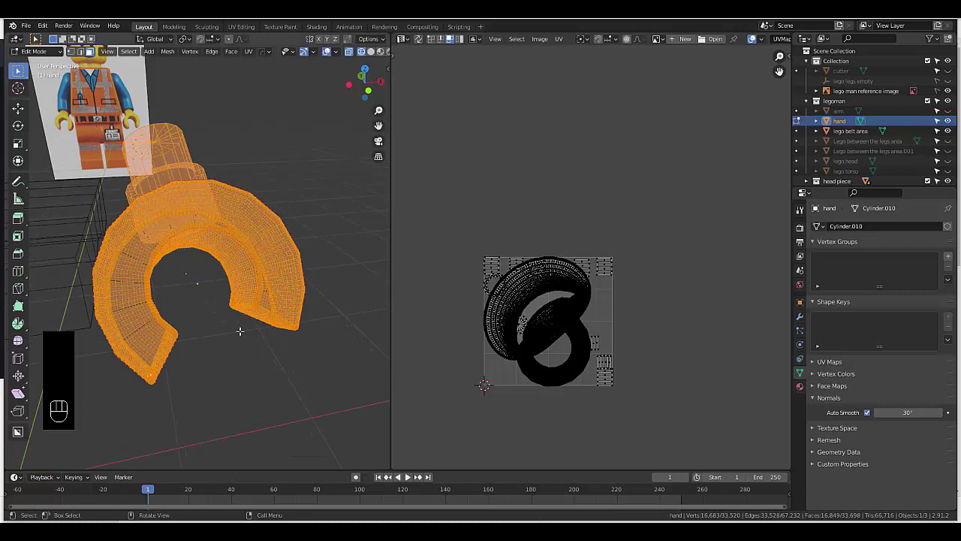
key("u")
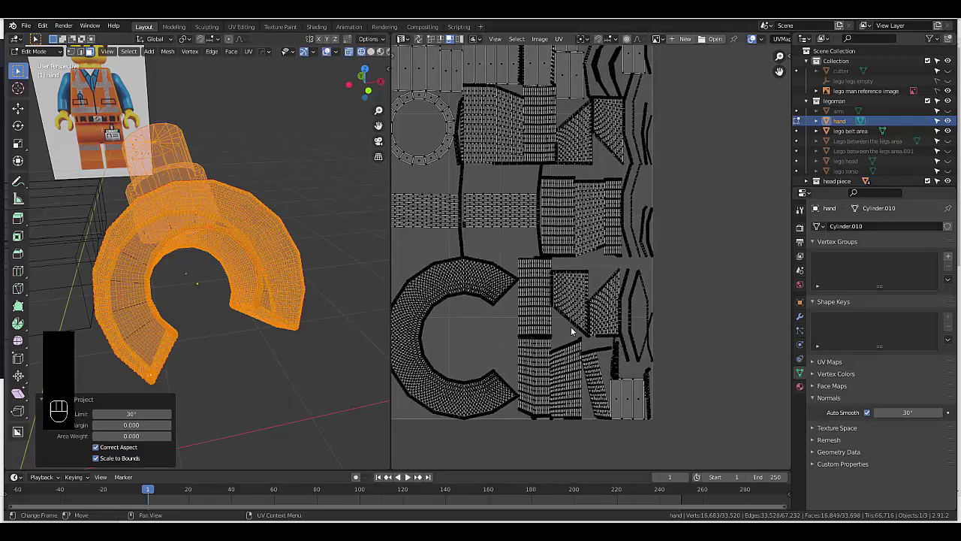
key("u")
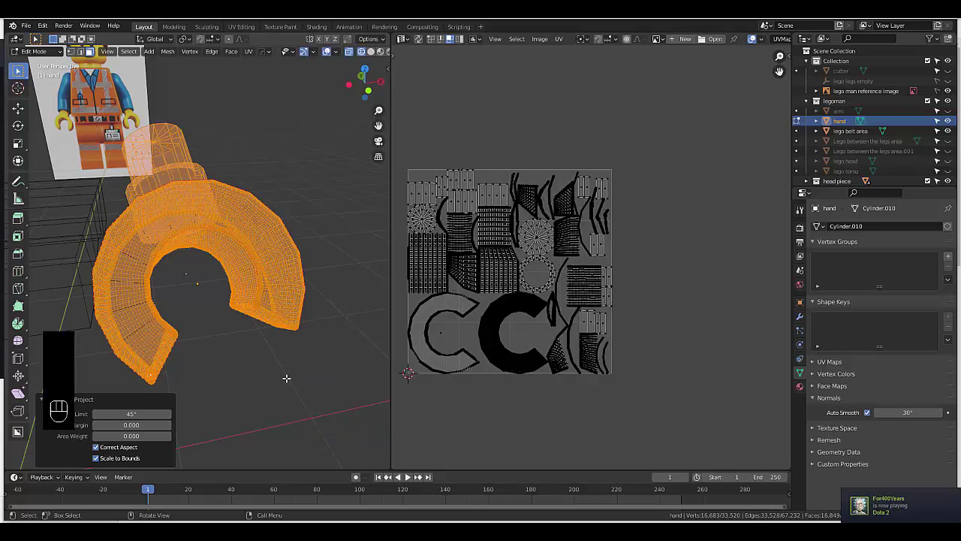
Try Smart UV Project on the hand at a maximum 9x° angle limit for larger islands.
key("u")
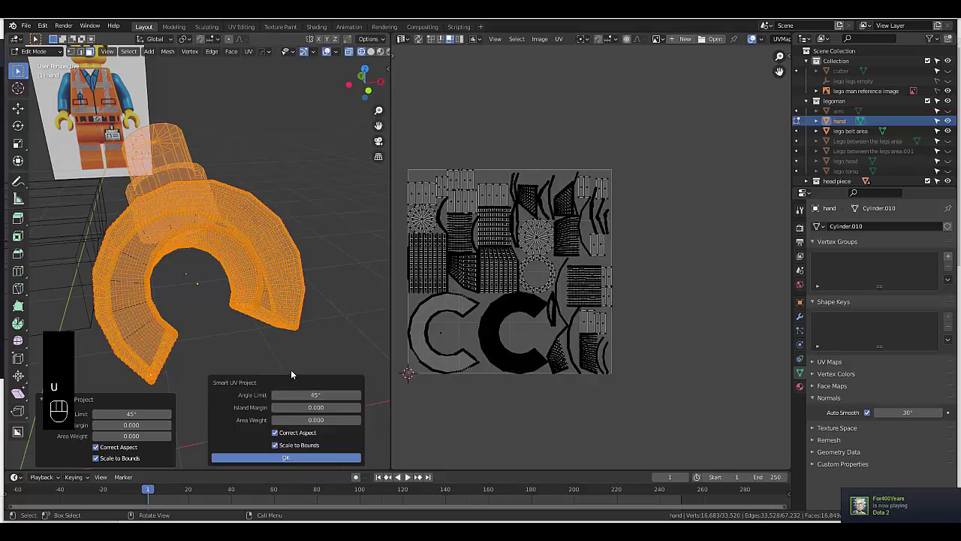
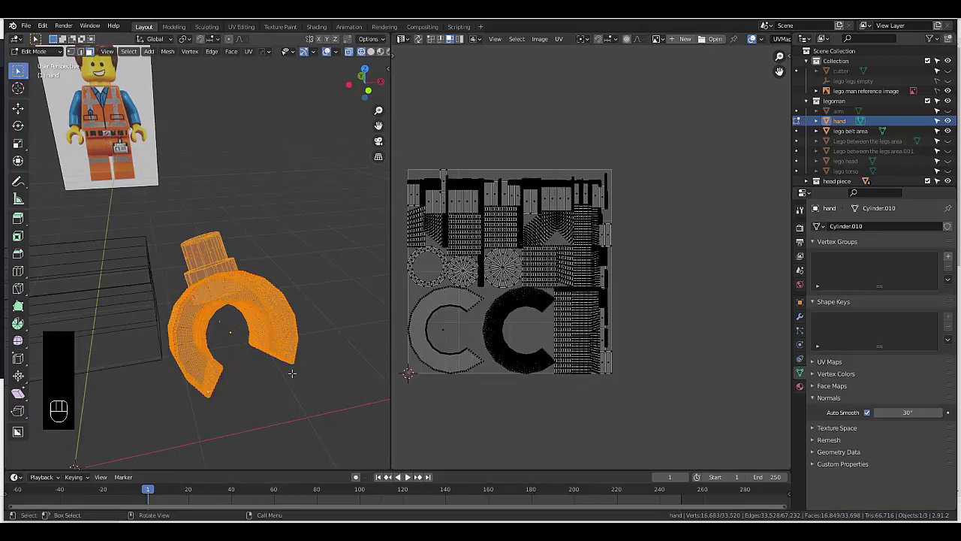
key("u")
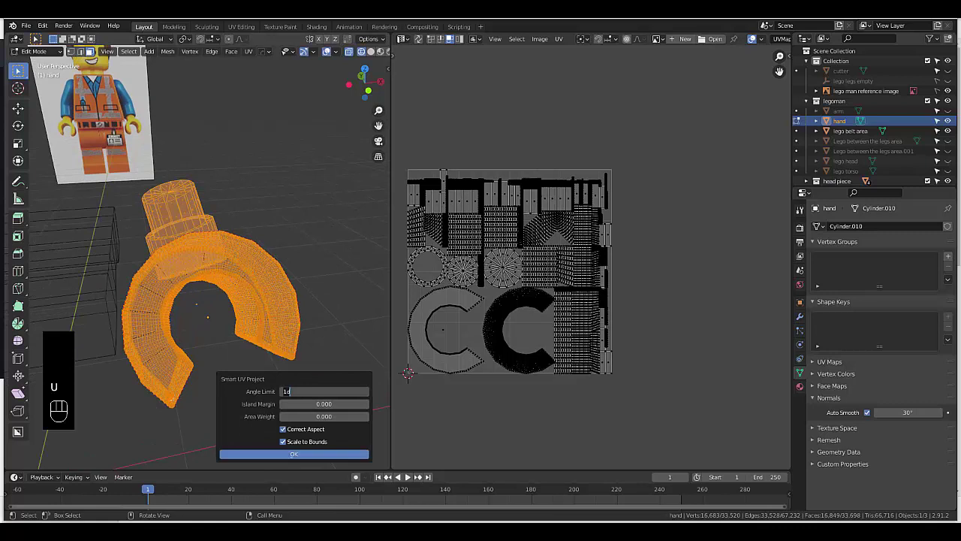
key("9")
key("9")
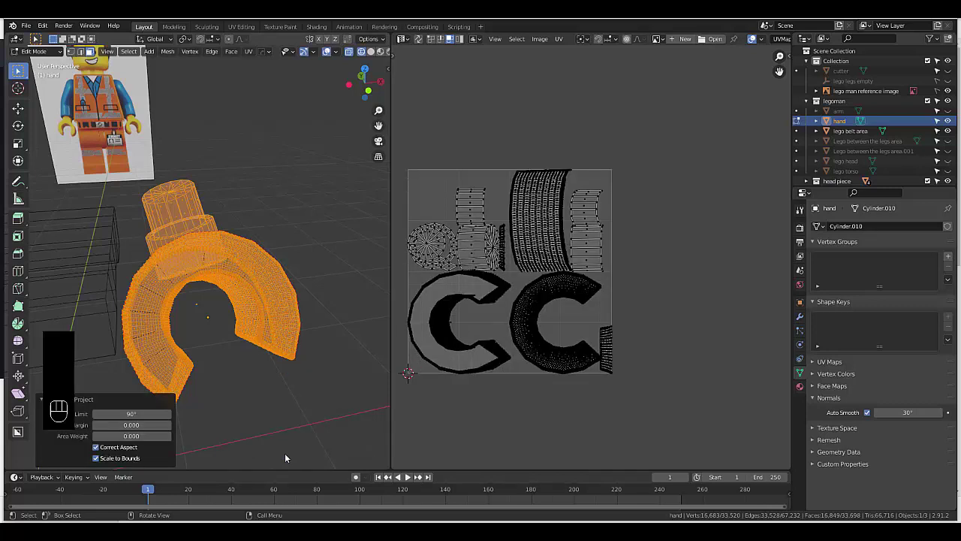
key("9")
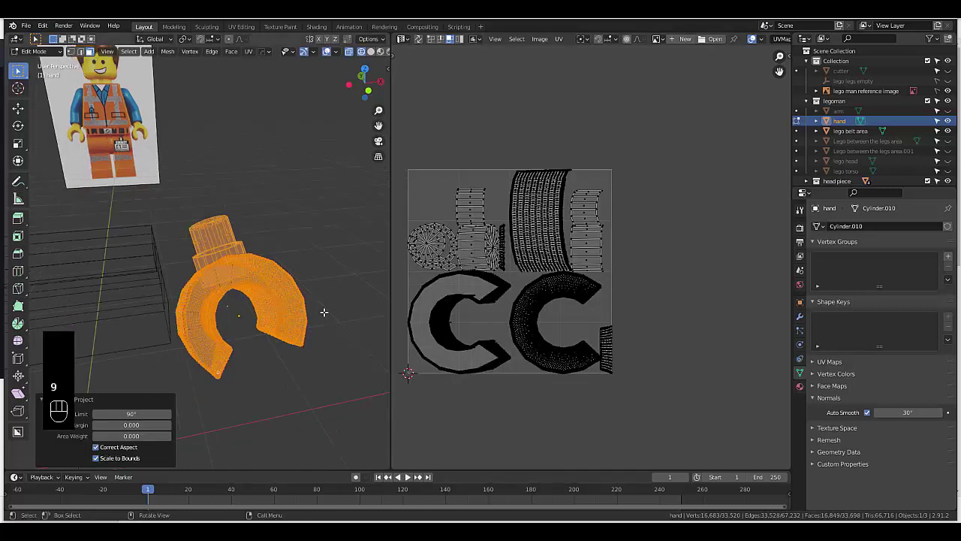
Rerun the hand's Smart UV Project and settle on a 66° angle limit.
key("u")
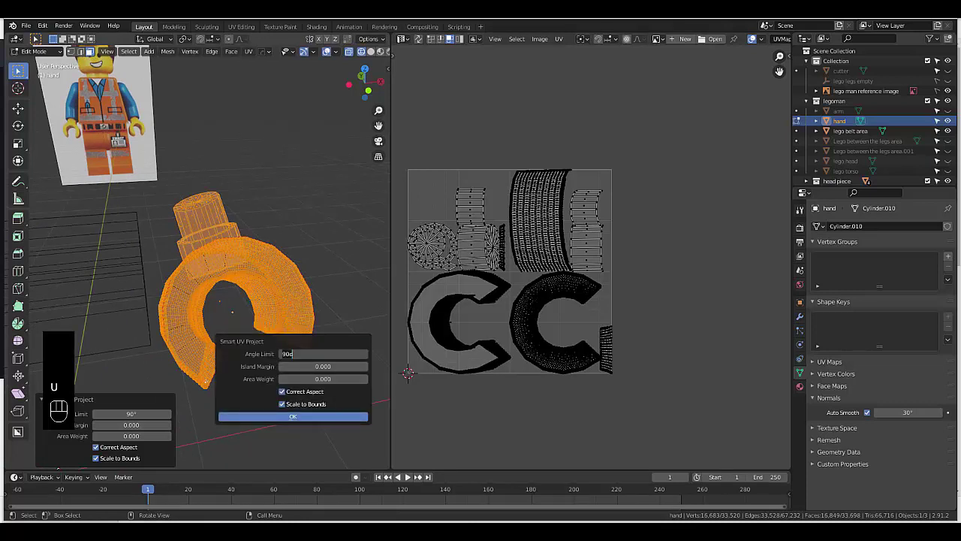
key("6")
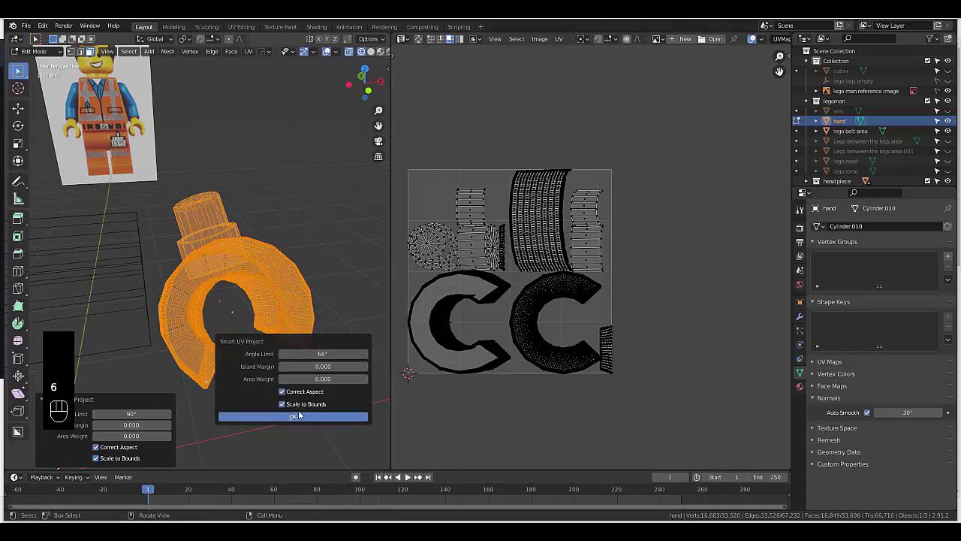
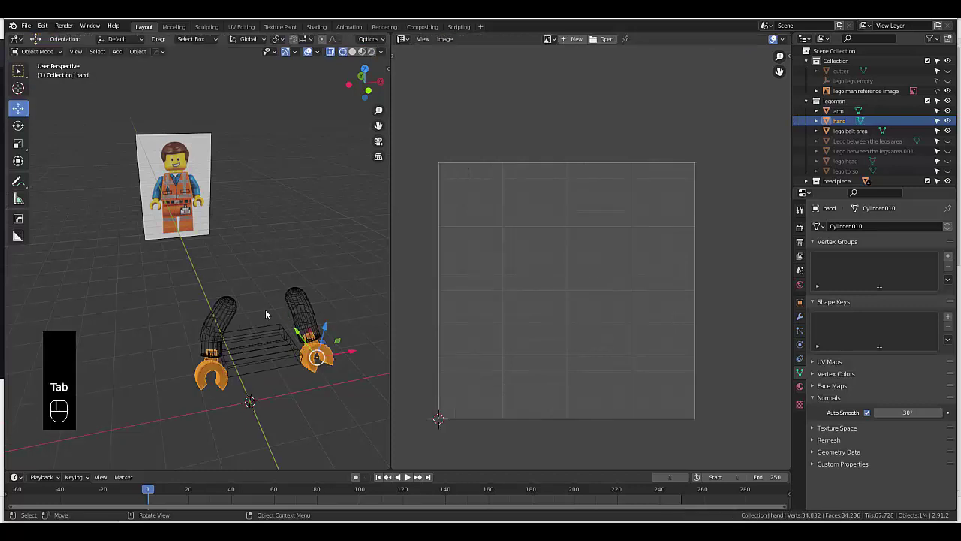
Select the arm, enter Edit Mode and Smart UV Project it at 66°.
left_click(302, 314)
key("Tab")
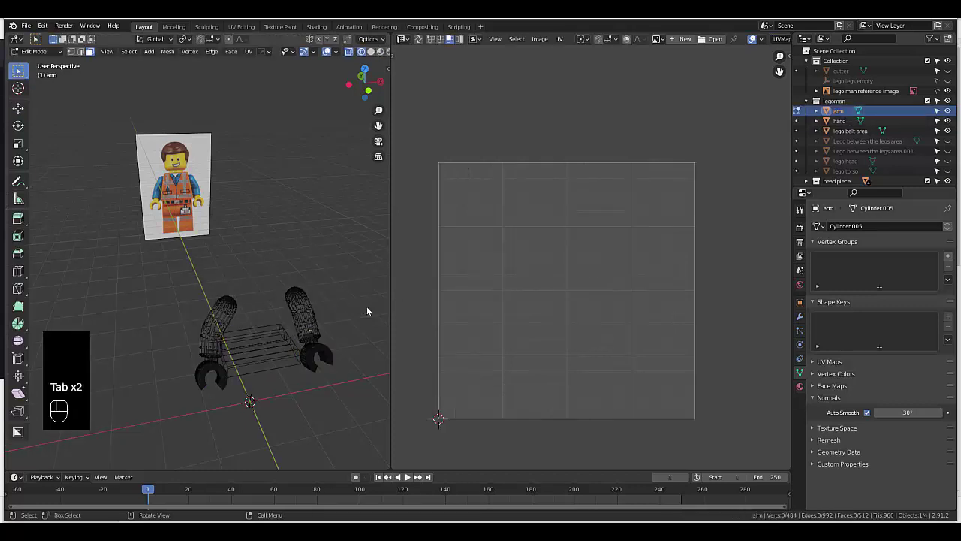
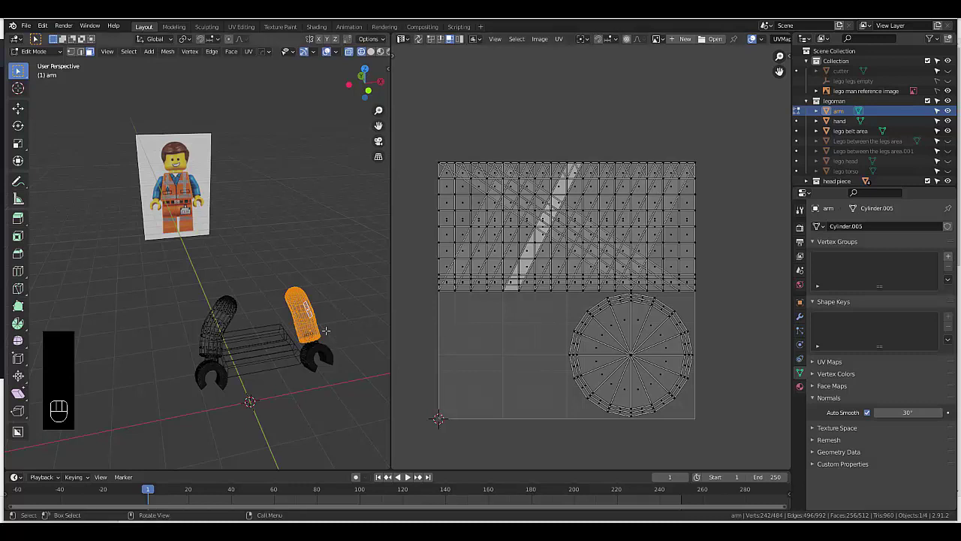
key("u")
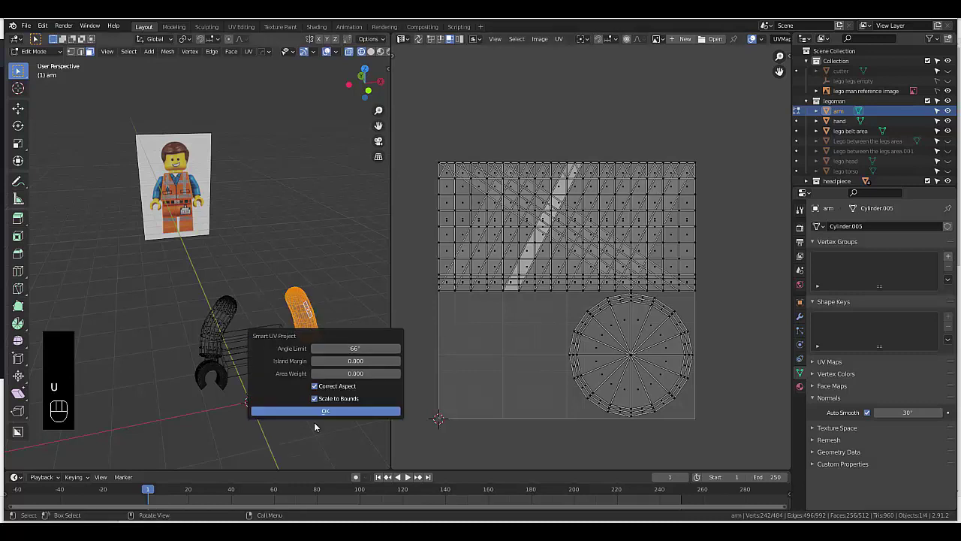
key("u")
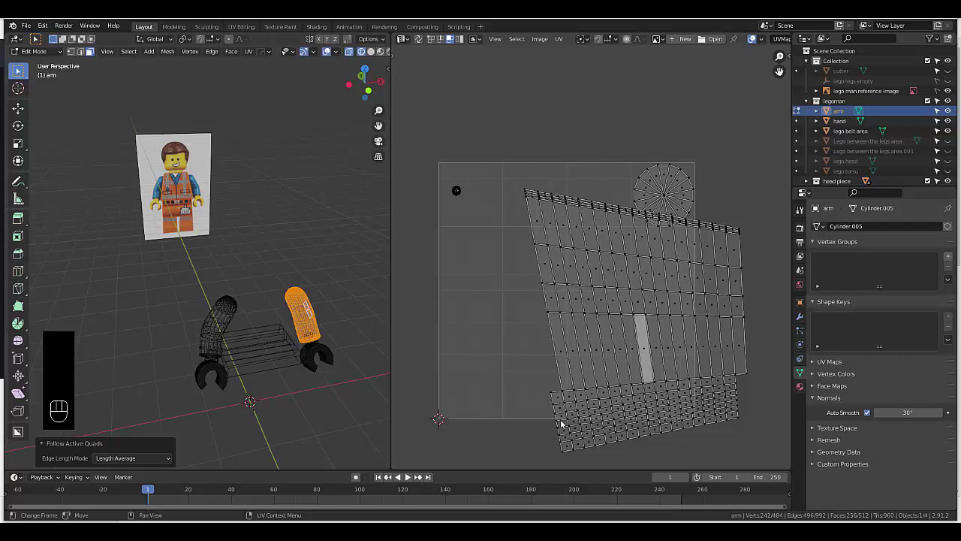
Try Follow Active Quads on several arm faces to straighten the stretched island.
left_click(572, 449)
key("u")
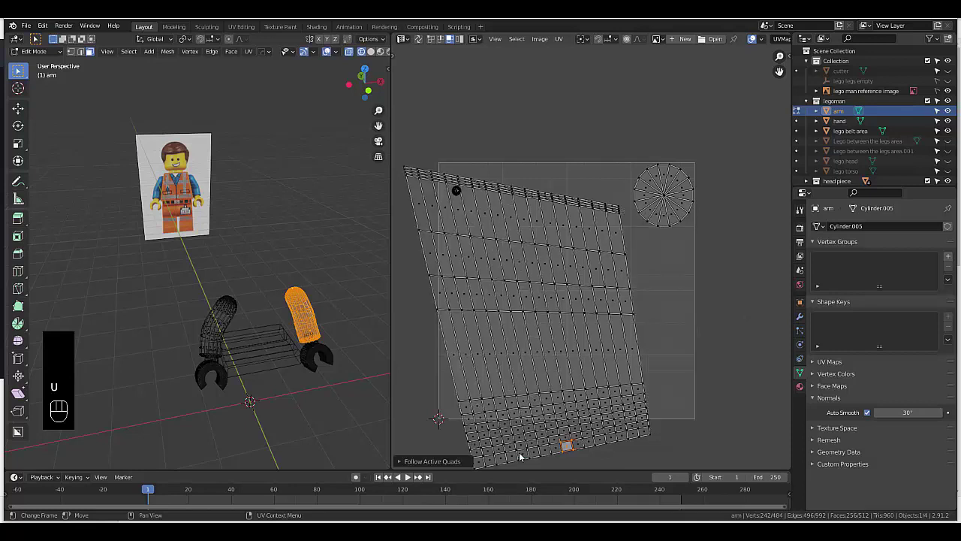
left_click(644, 206)
key("u")
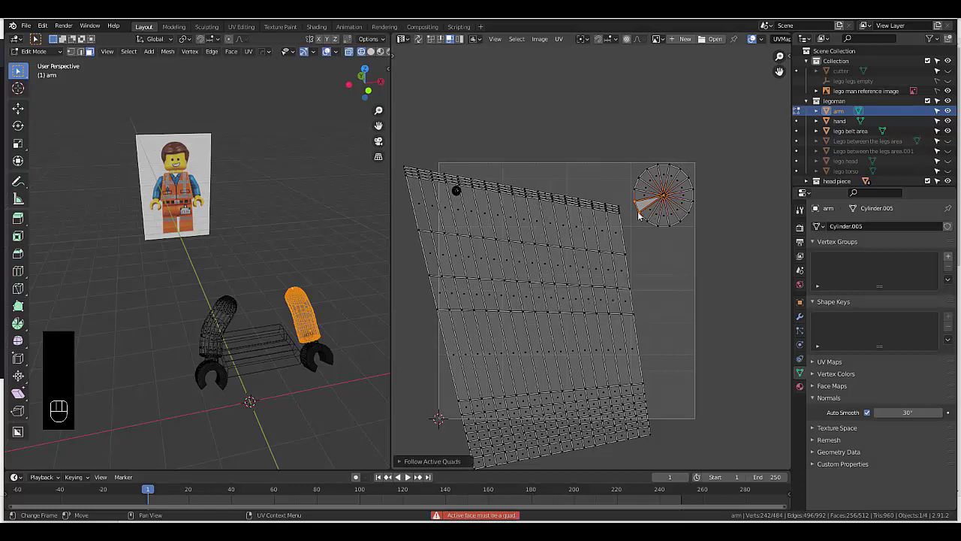
left_click(427, 207)
key("u")
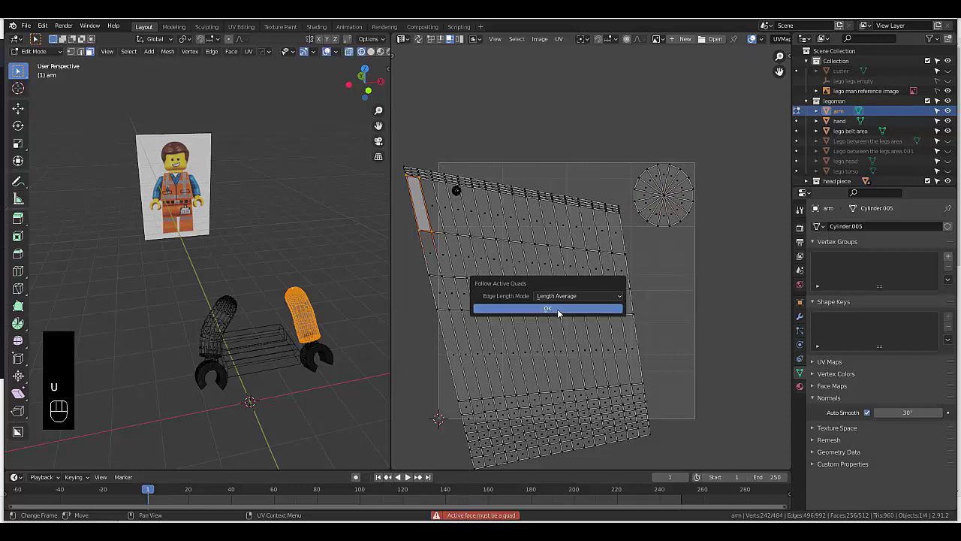
Smart UV Project the arm at a 90° limit into separate curved islands.
key("u")
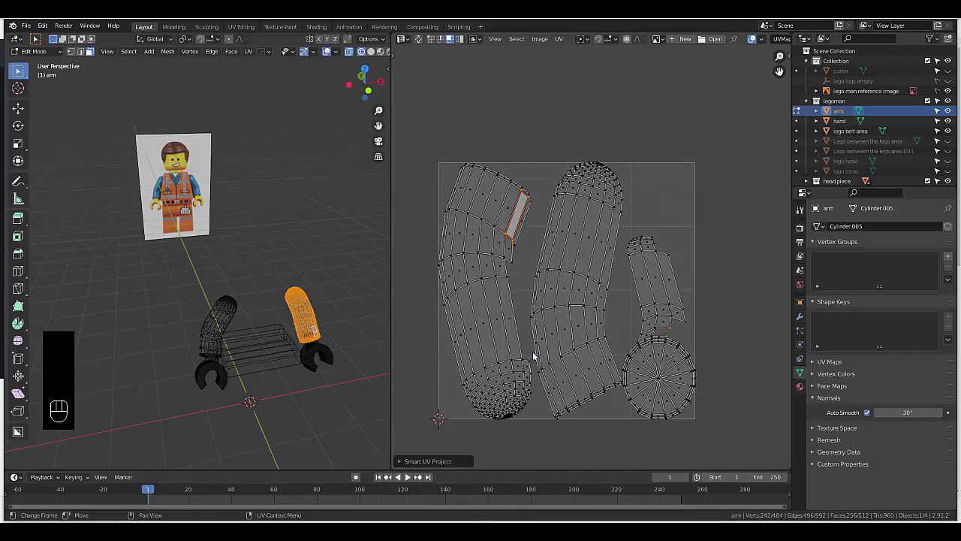
Re-project the arm's UVs with a 66° angle limit so its islands fill the layout.
key("u")
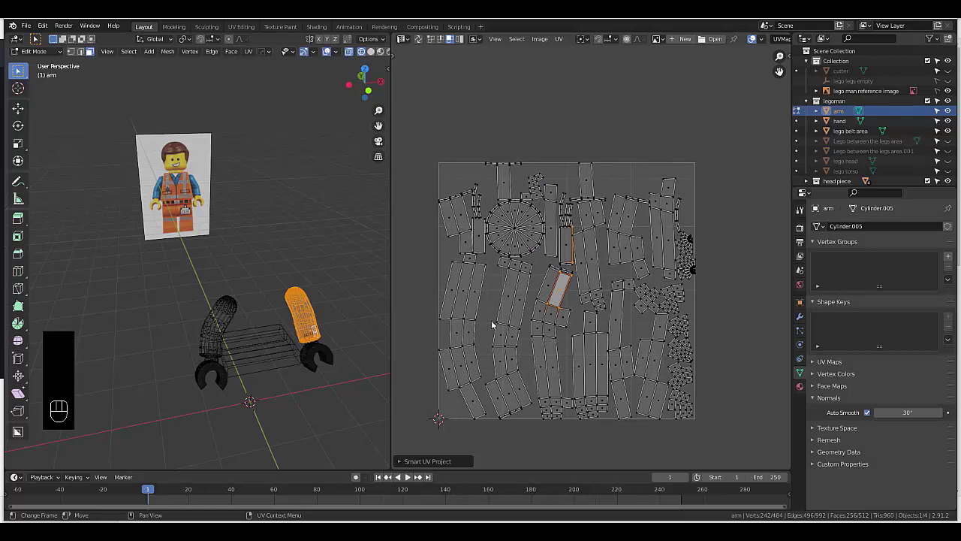
key("u")
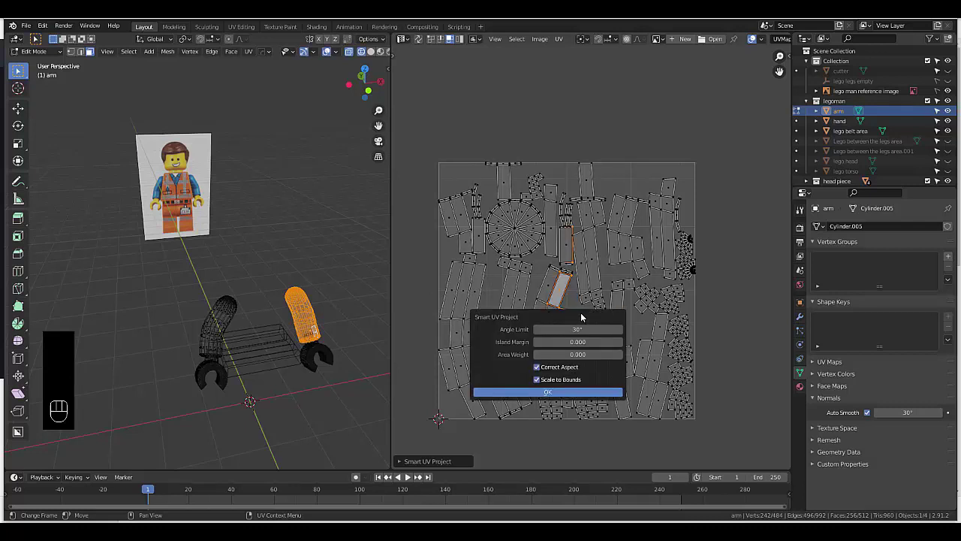
key("6")
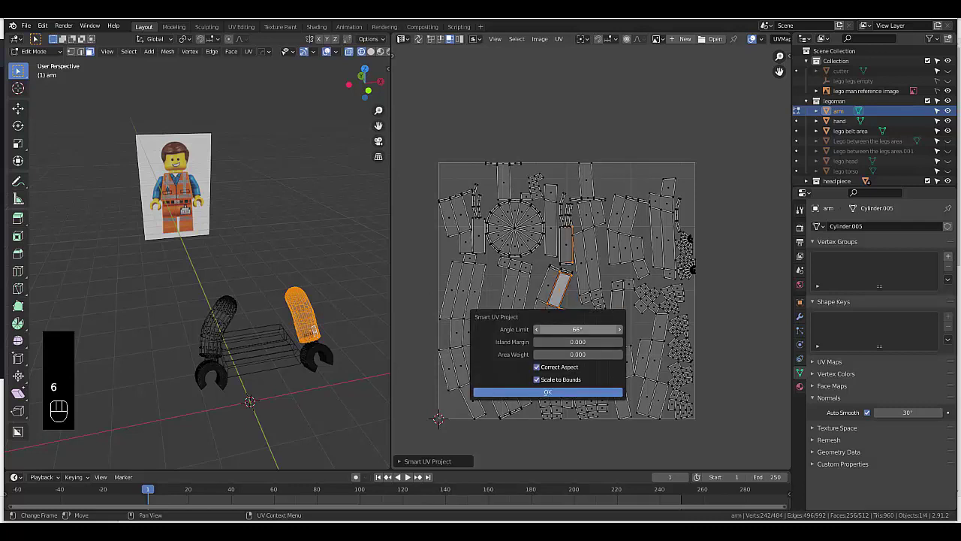
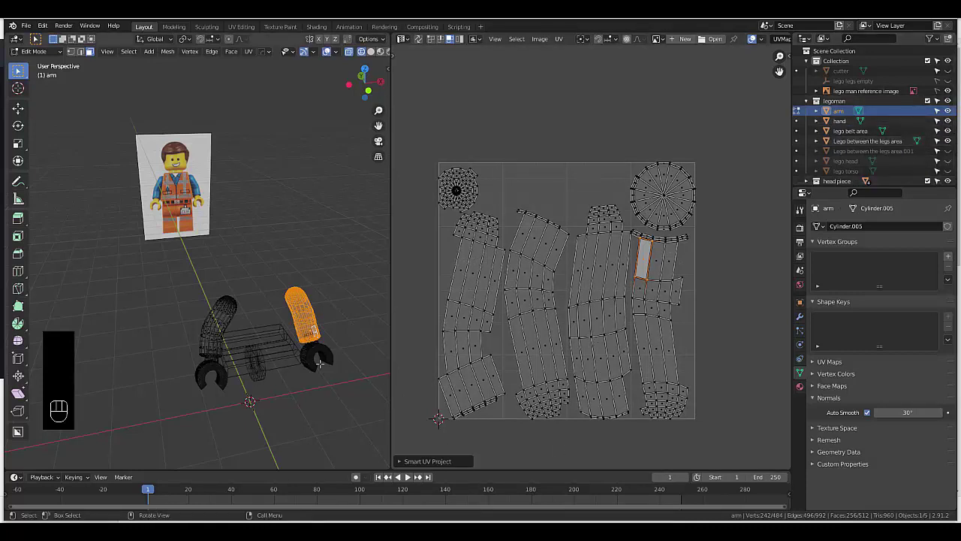
Return to Object Mode and select the lego belt area piece.
key("Tab")
left_click(264, 377)
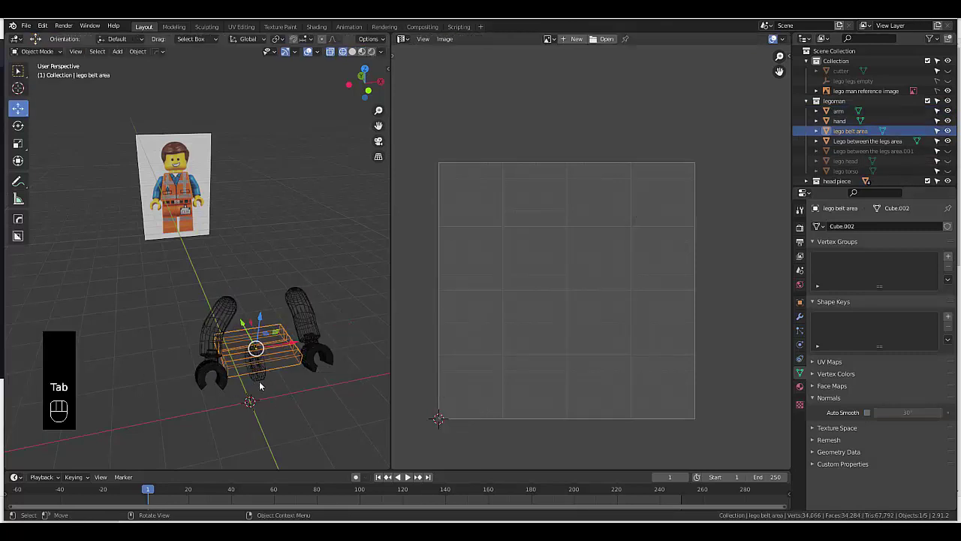
Select the first between-the-legs piece and Smart UV Project it into a strip-and-circle layout.
left_click(264, 382)
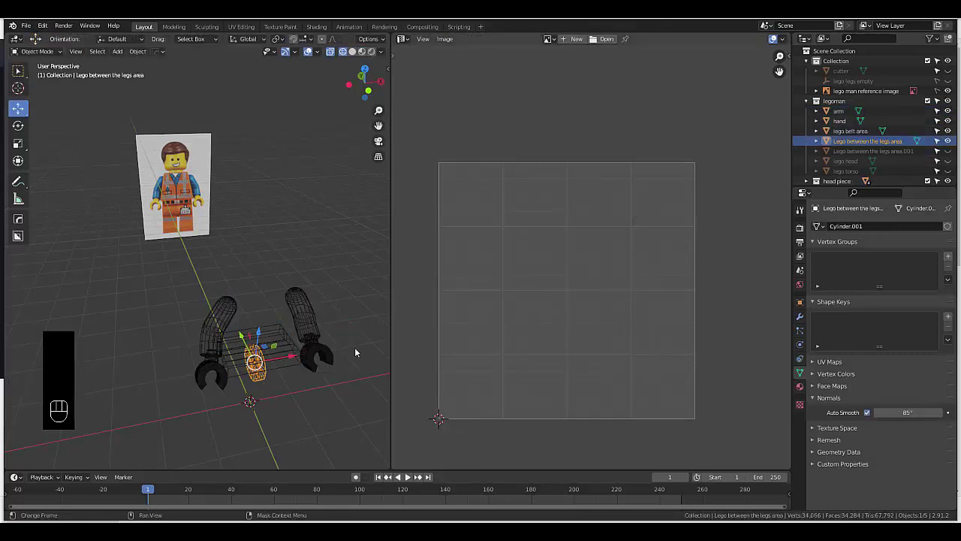
key("u")
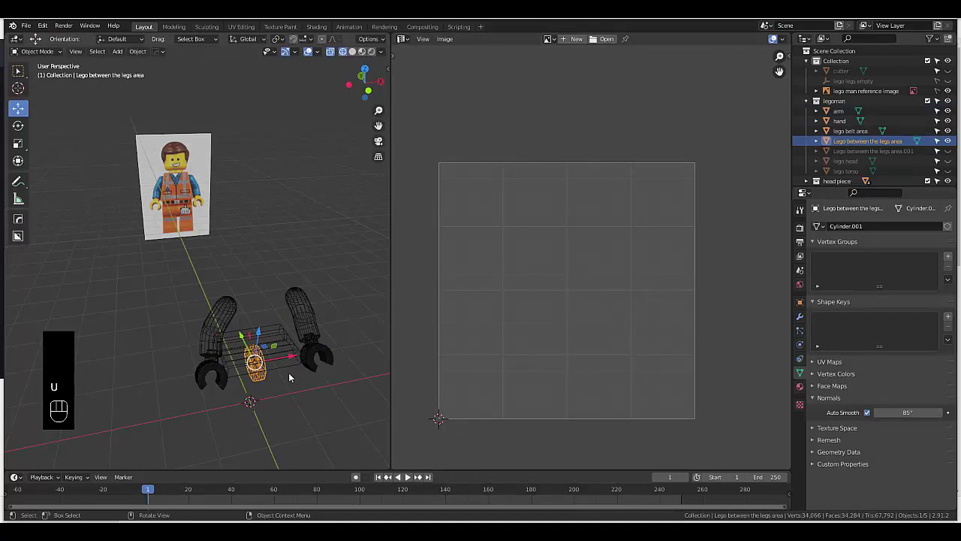
key("Tab")
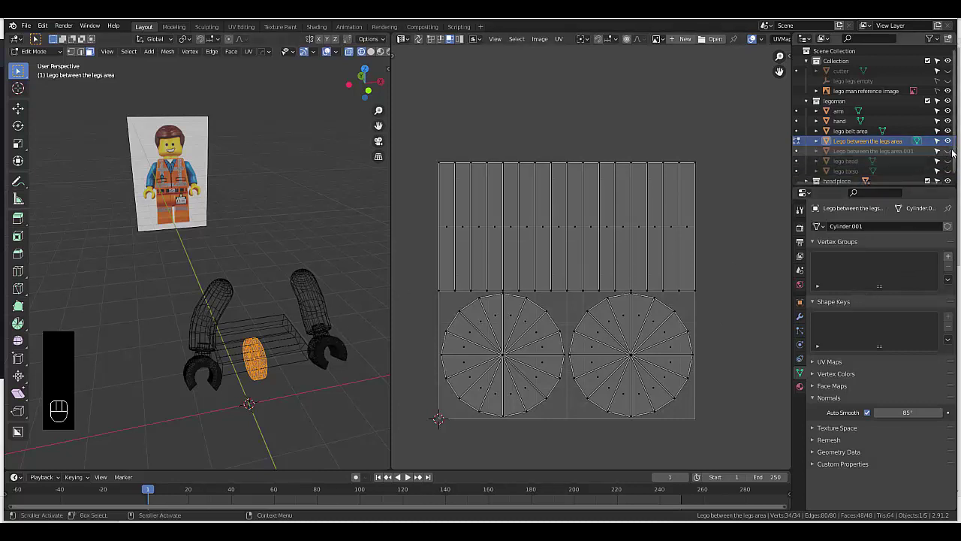
Unhide the .001 between-the-legs copy, edit it and bring up the UV mapping methods to unwrap it.
left_click(954, 154)
key("Tab")
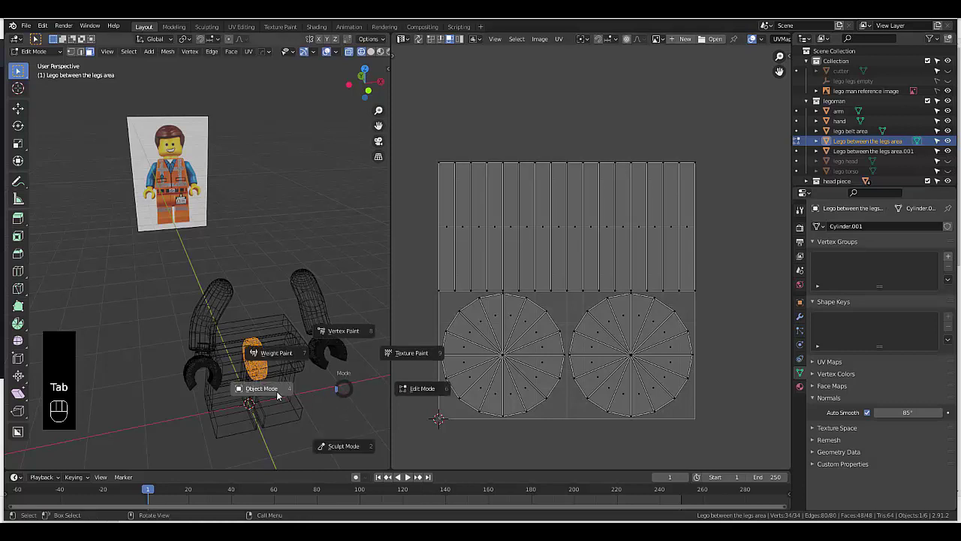
key("Tab")
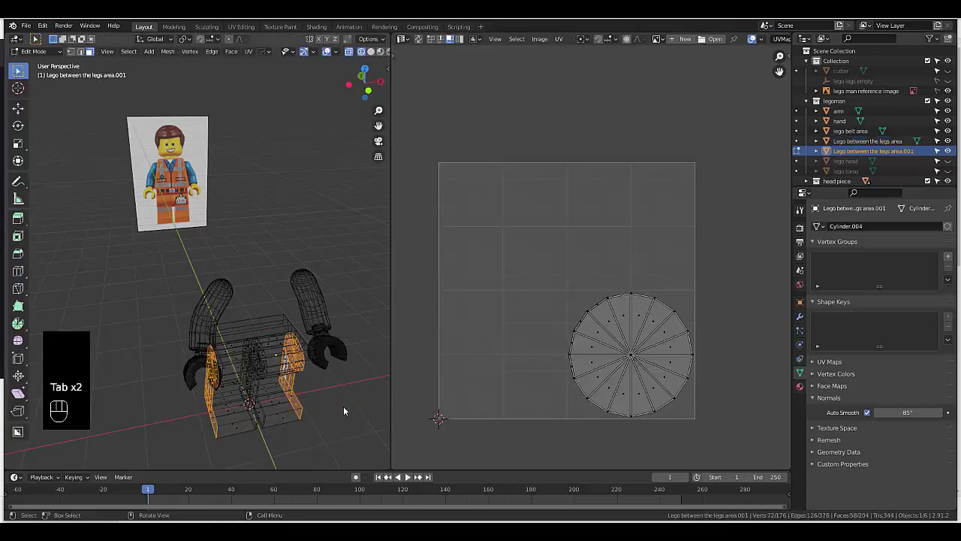
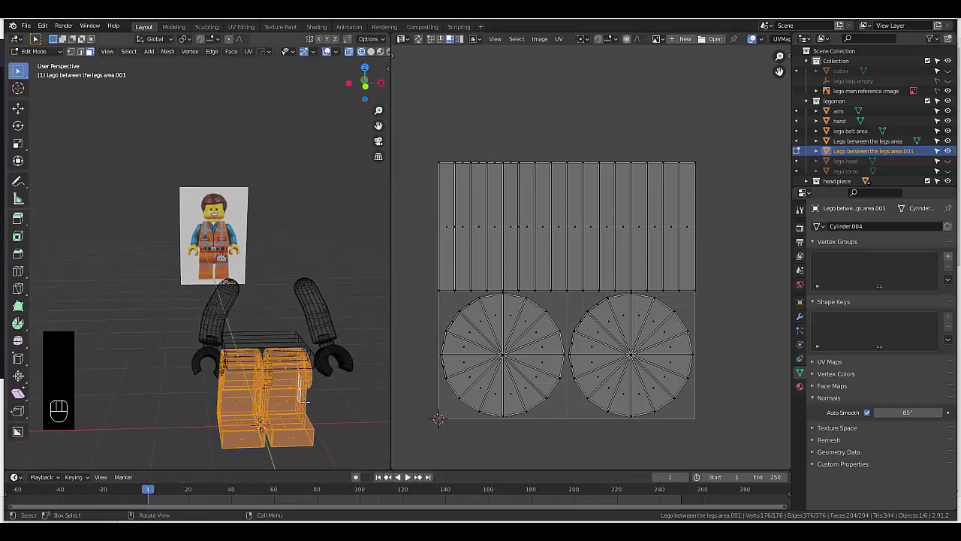
key("u")
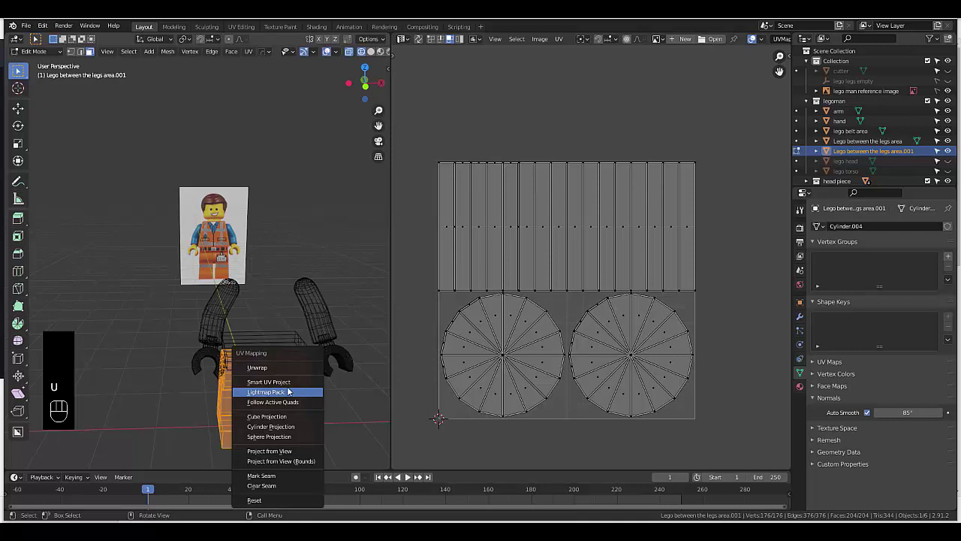
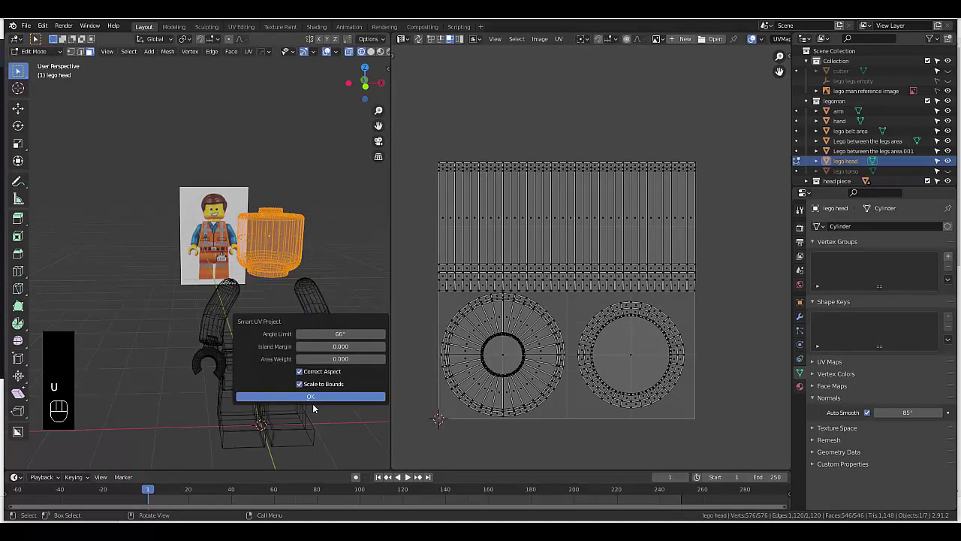
Smart UV Project all head faces at a 66° angle limit into ring and strip islands.
key("u")
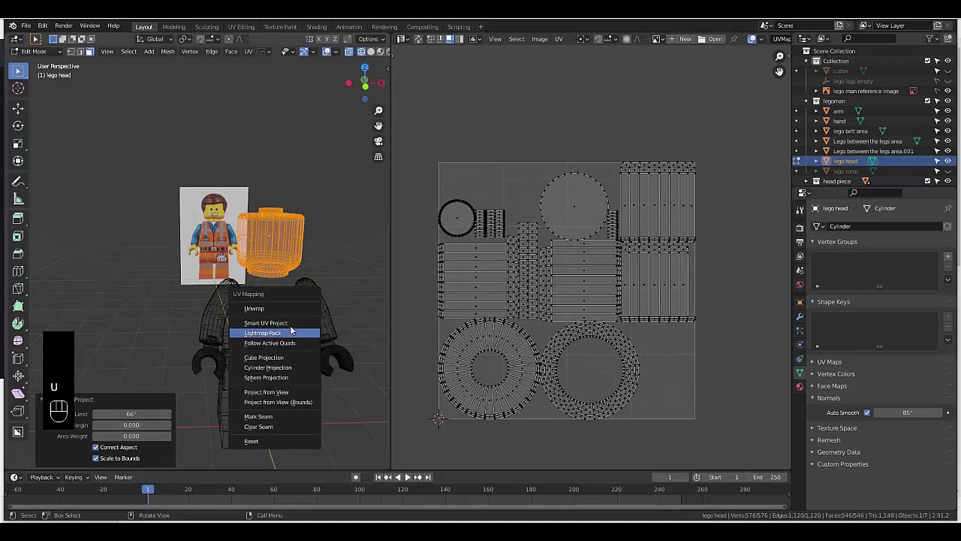
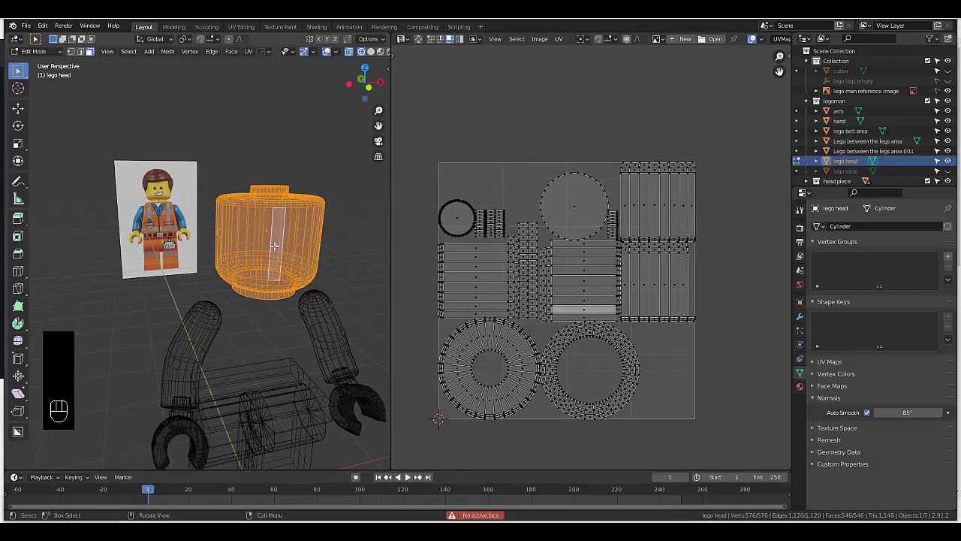
key("u")
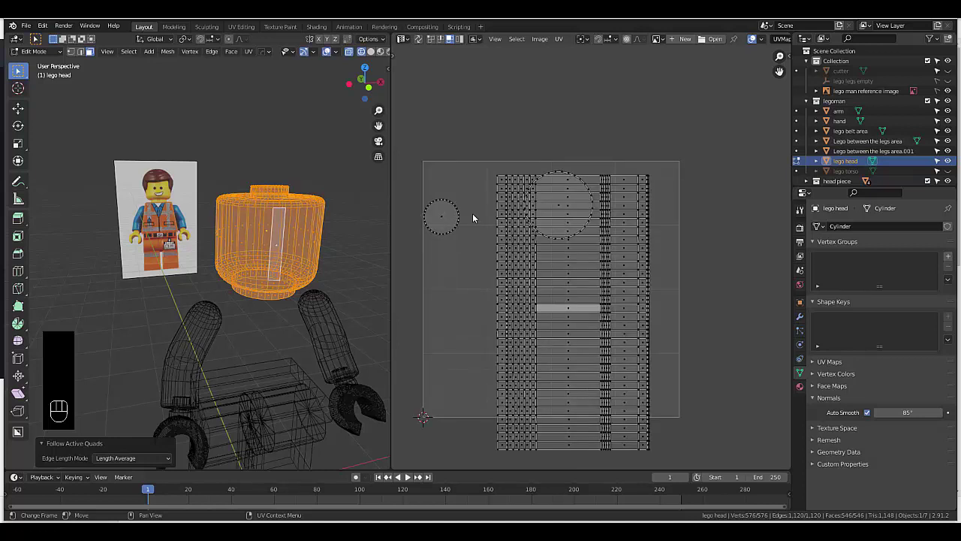
key("u")
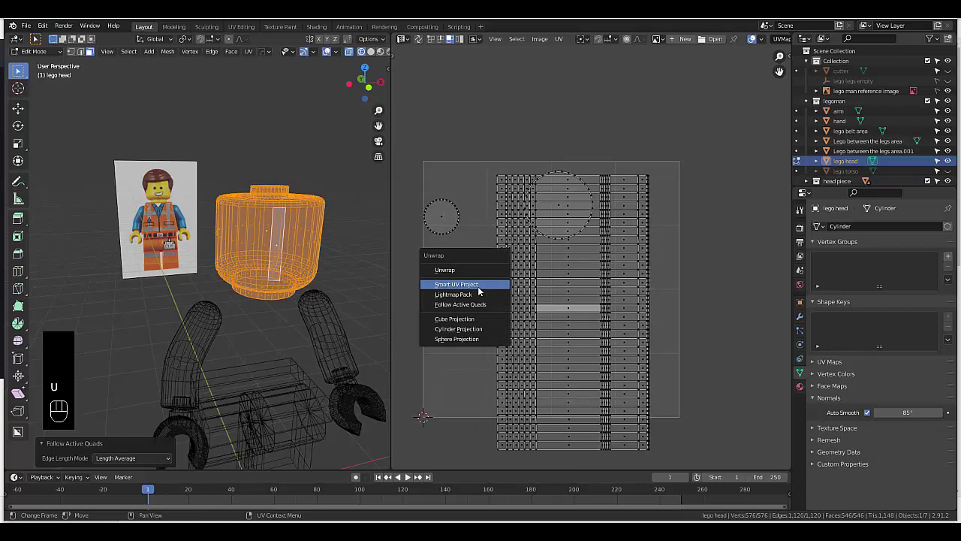
key("u")
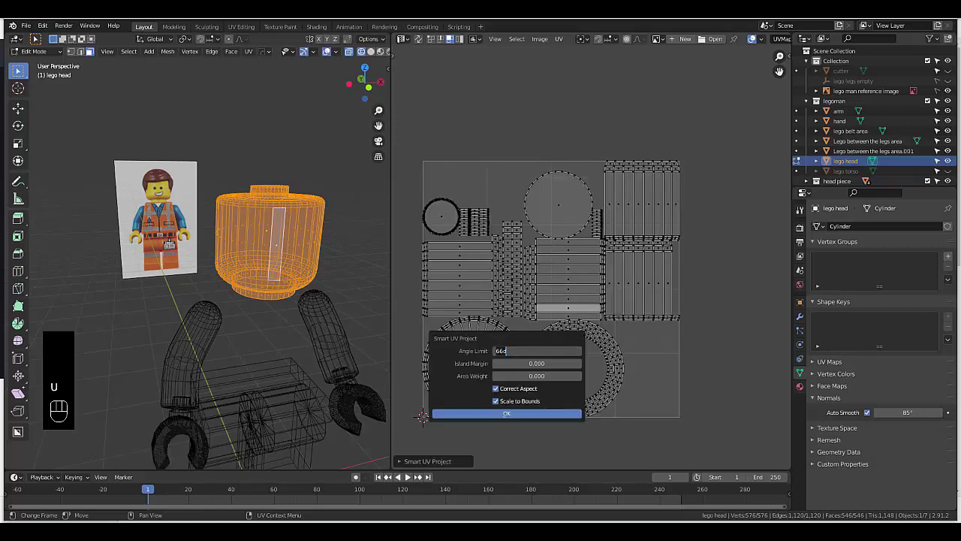
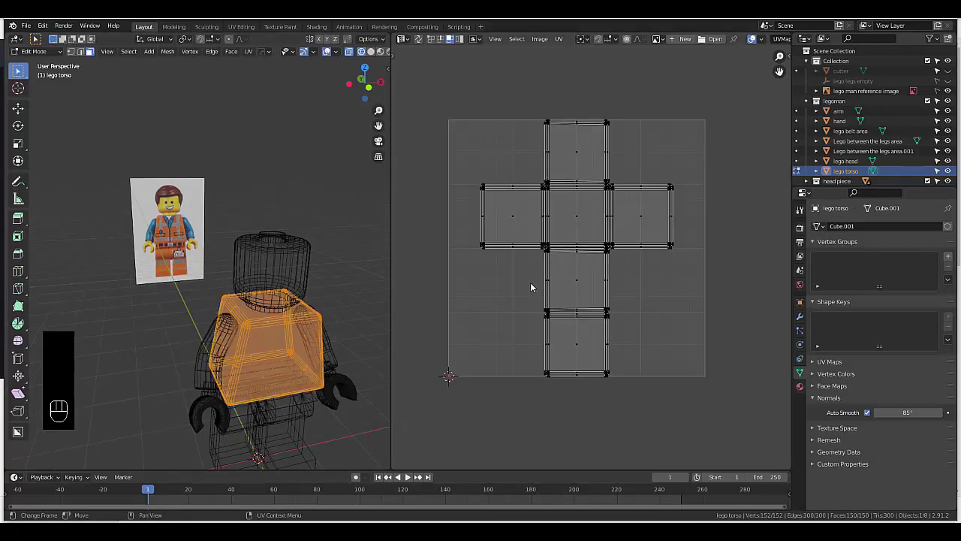
Try the standard Unwrap and other methods on the torso faces.
key("u")
key("u")
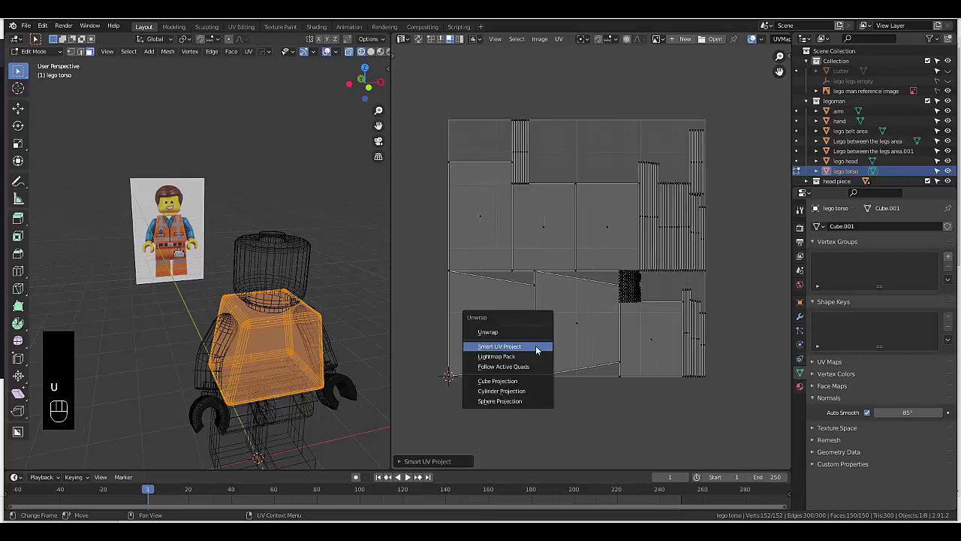
key("u")
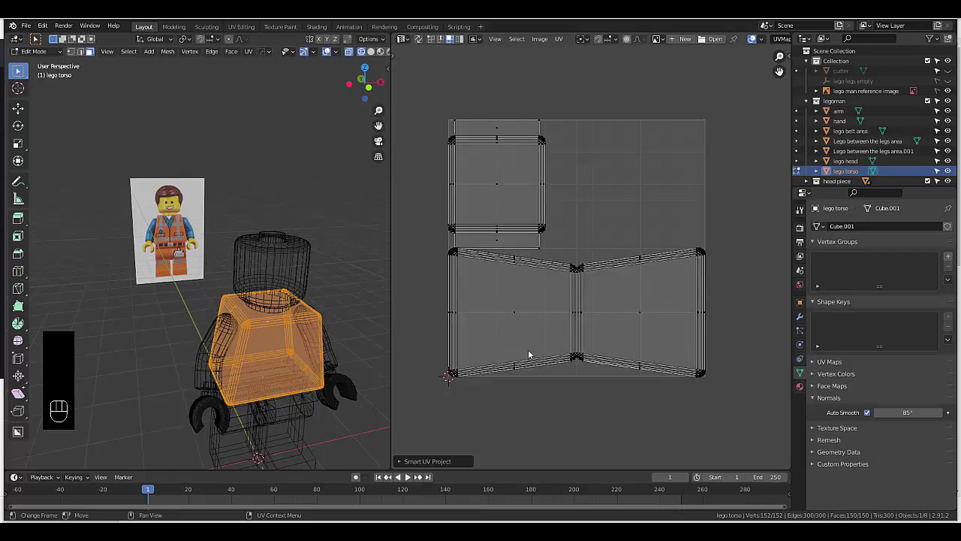
key("u")
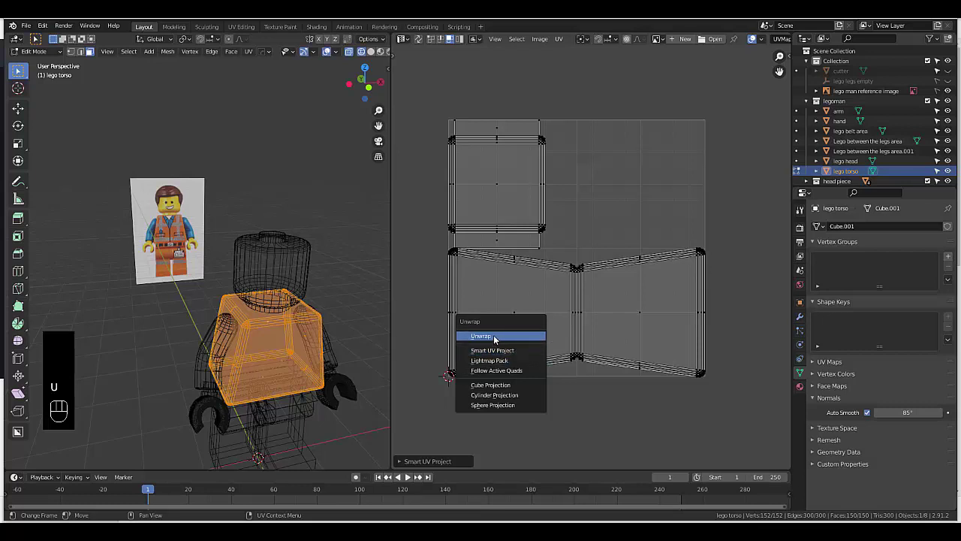
left_click(424, 463)
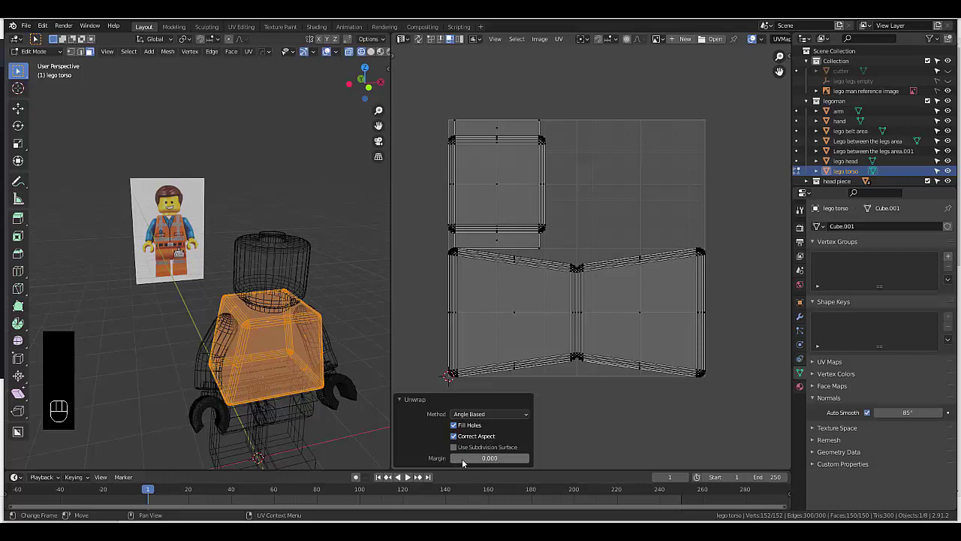
left_click(688, 418)
Try Follow Active Quads on the torso from several different active faces.
key("u")
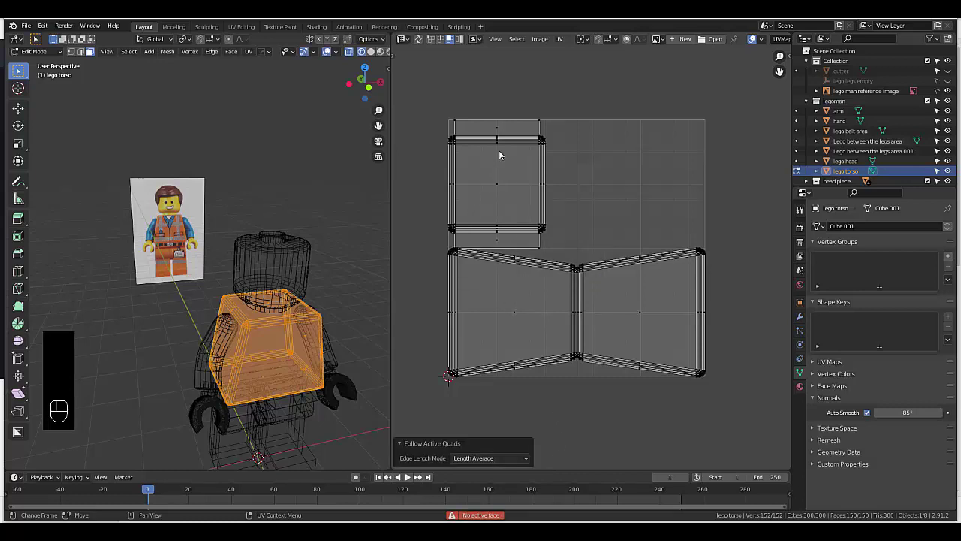
left_click(498, 135)
key("u")
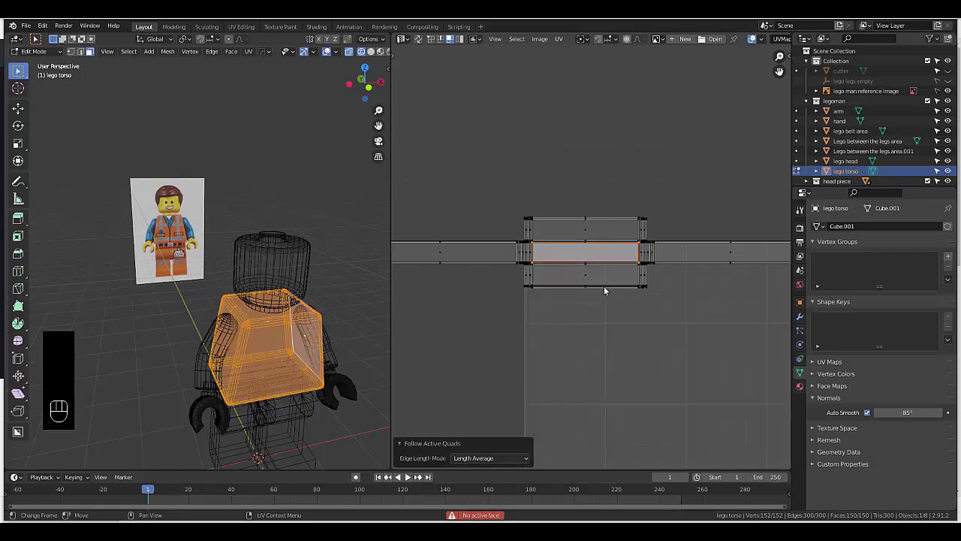
left_click(502, 274)
key("u")
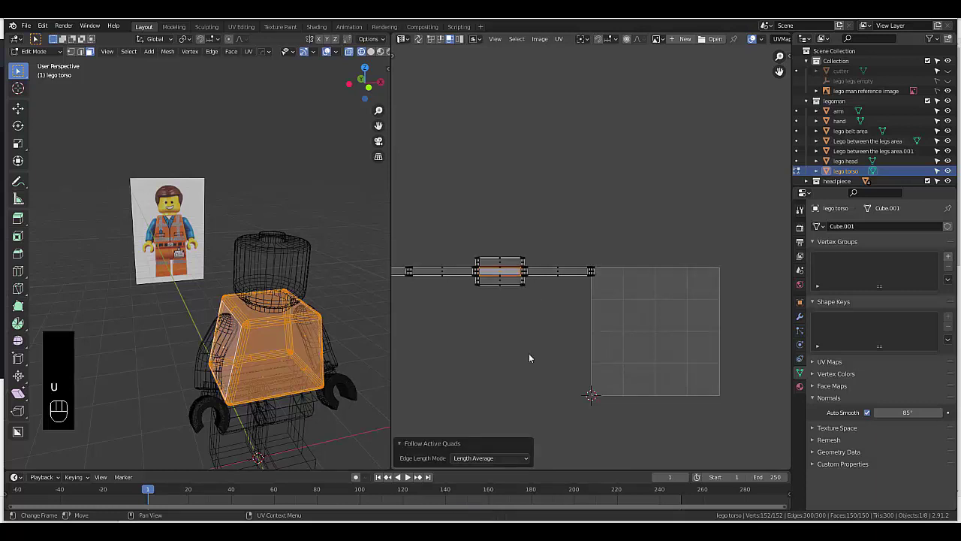
left_click(506, 281)
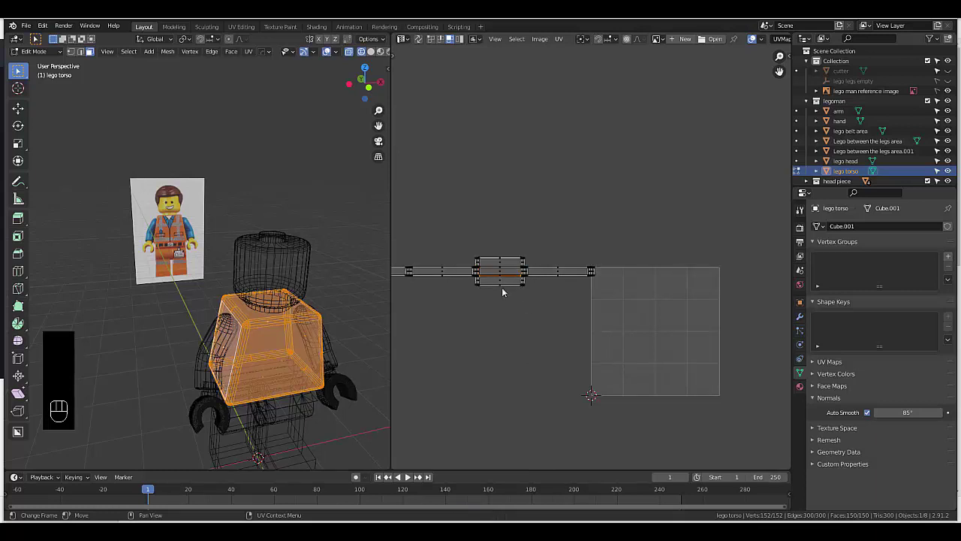
key("u")
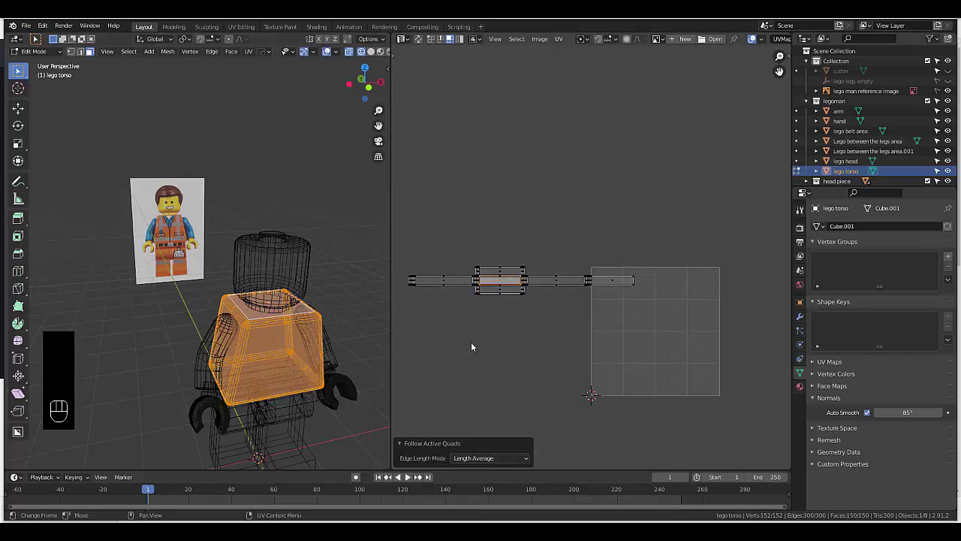
left_click(618, 283)
Smart UV Project all torso faces at 66° into rectangular panel islands filling the grid.
key("u")
key("u")
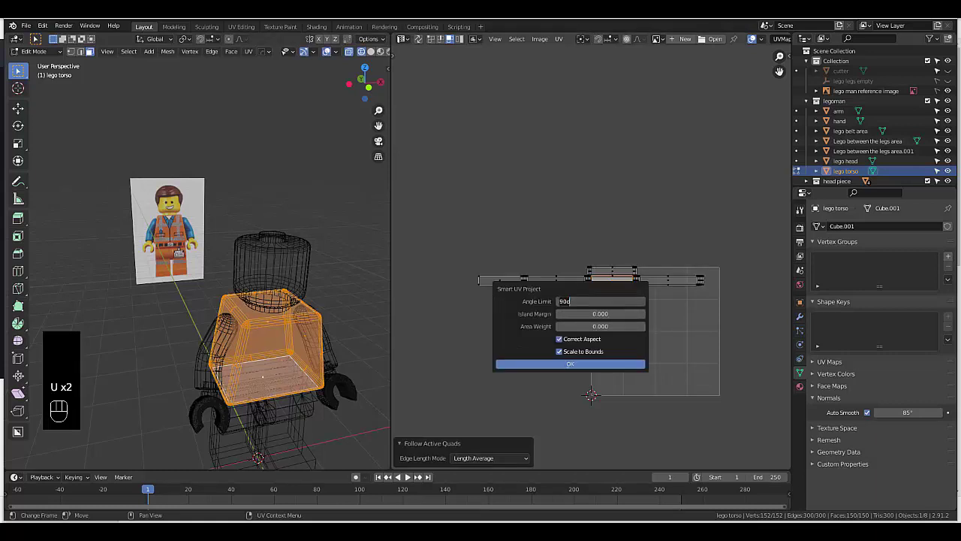
key("6")
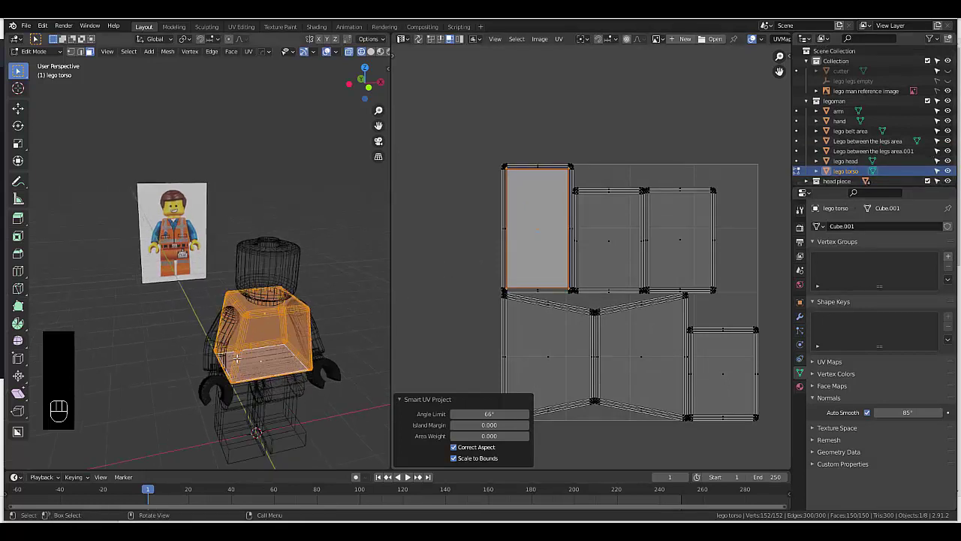
left_click_drag(242, 401, 229, 391)
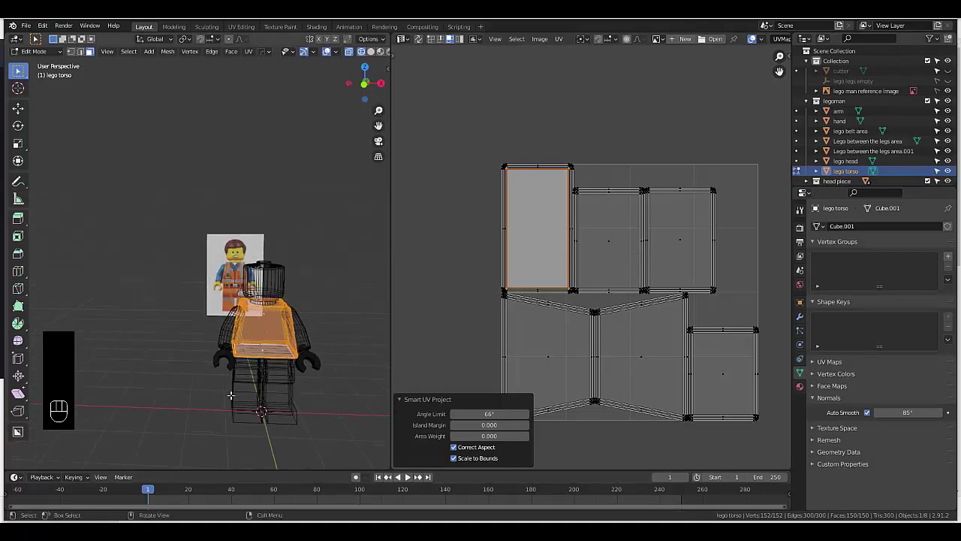
Return to Object Mode in solid shading and make the Hair tutorial piece visible.
key("Tab")
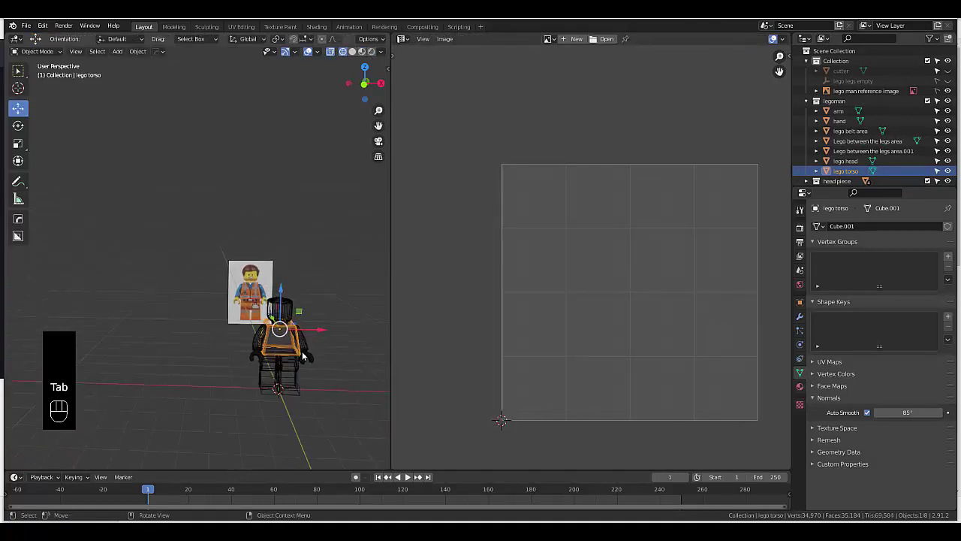
left_click(353, 52)
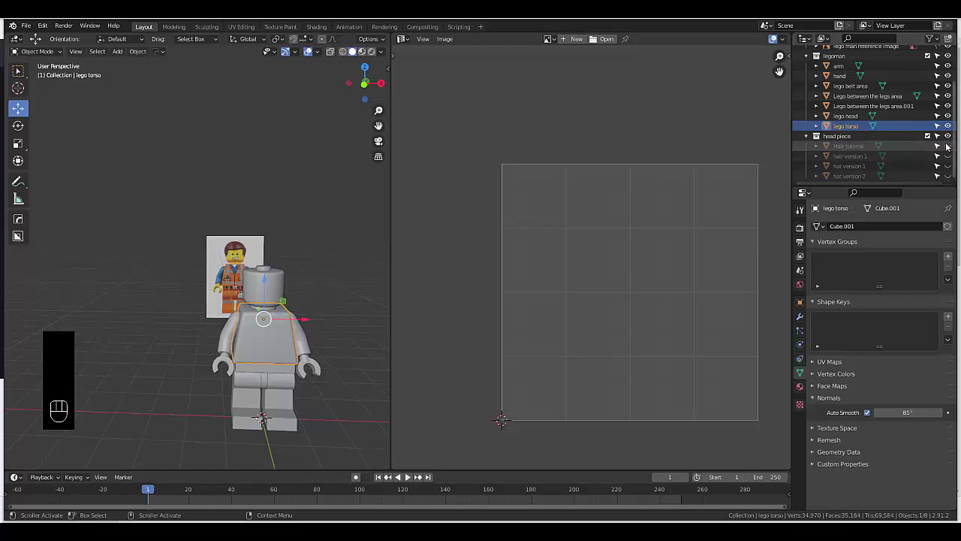
left_click(949, 146)
left_click(949, 147)
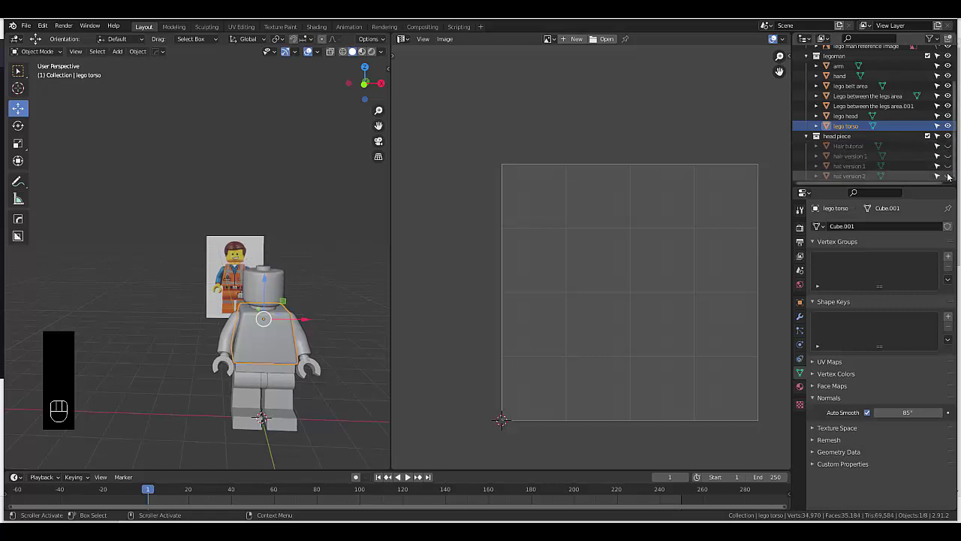
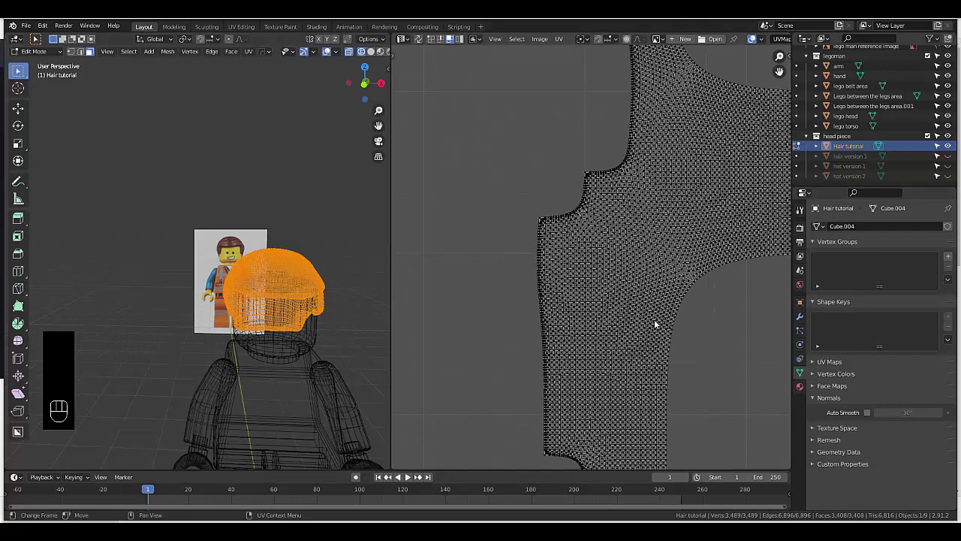
Smart UV Project the hair, then Follow Active Quads from a picked face, stretching strips beyond the grid.
key("u")
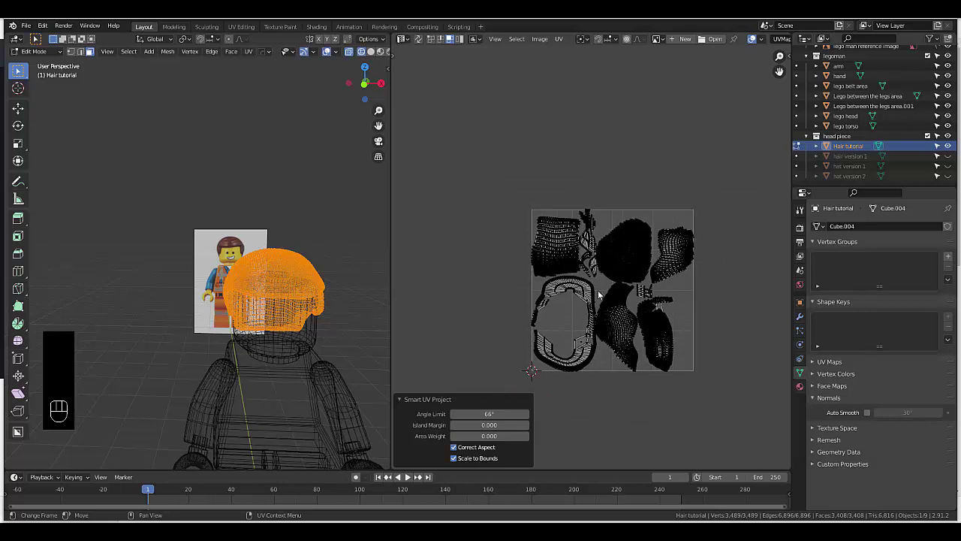
key("u")
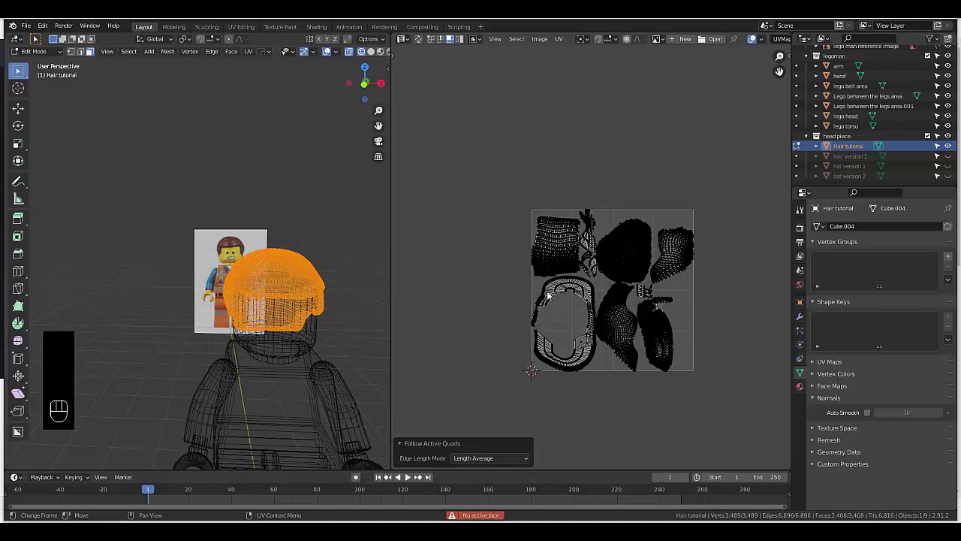
left_click(553, 295)
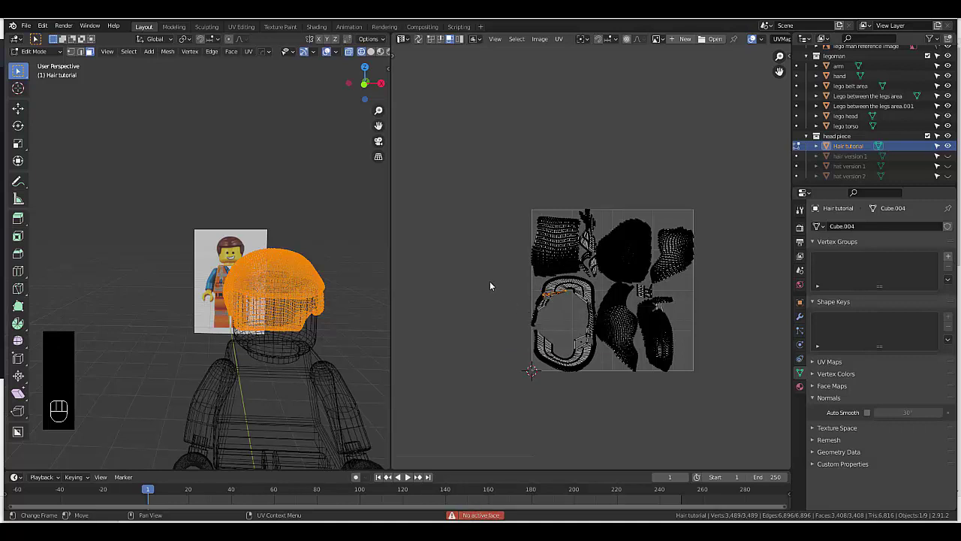
key("u")
left_click(552, 239)
Scale the strip tip vertices to 0 on Y so the pointed tip flattens onto one line.
key("u")
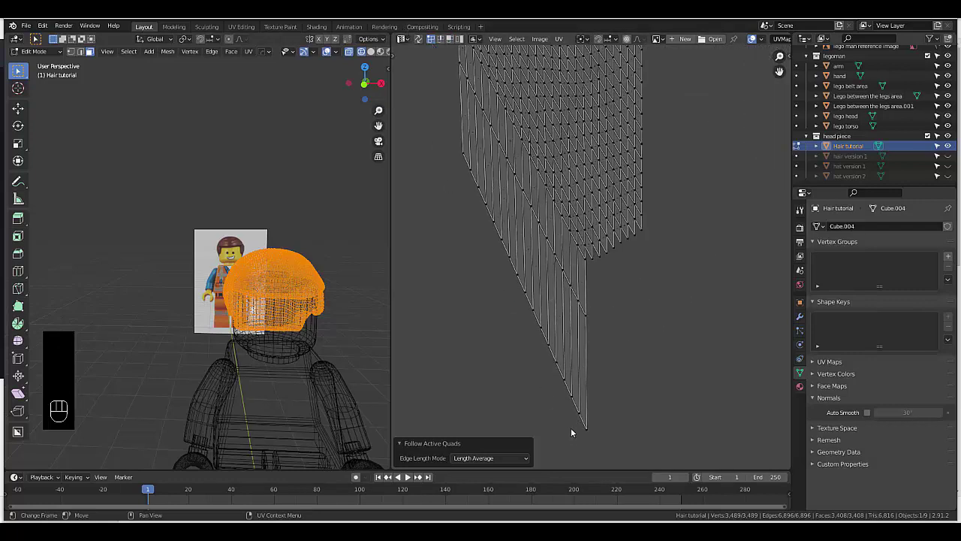
left_click_drag(582, 406, 592, 432)
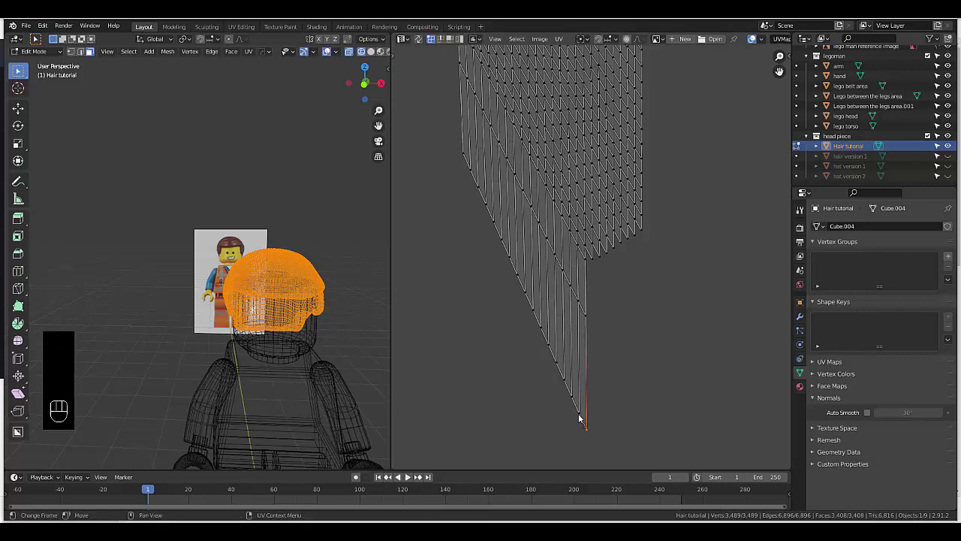
left_click(581, 418)
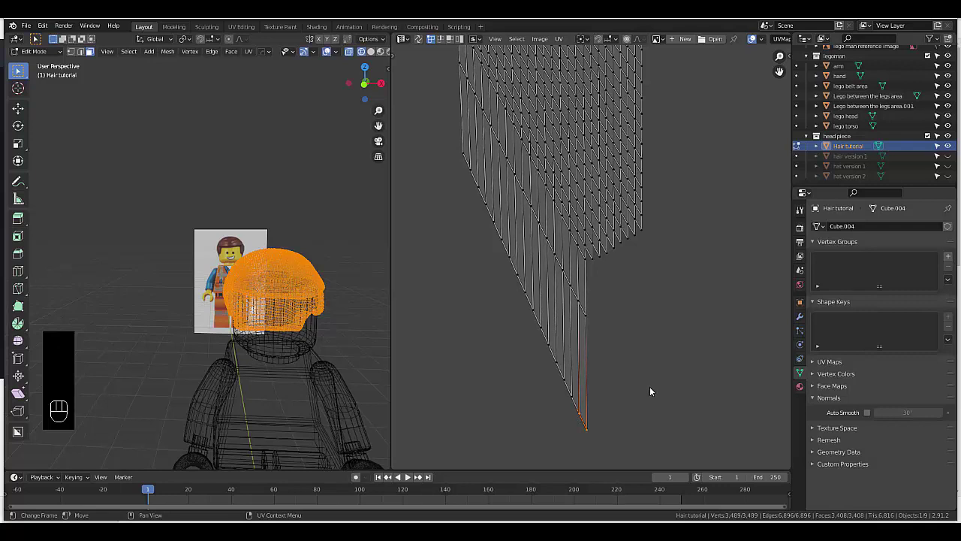
key("s")
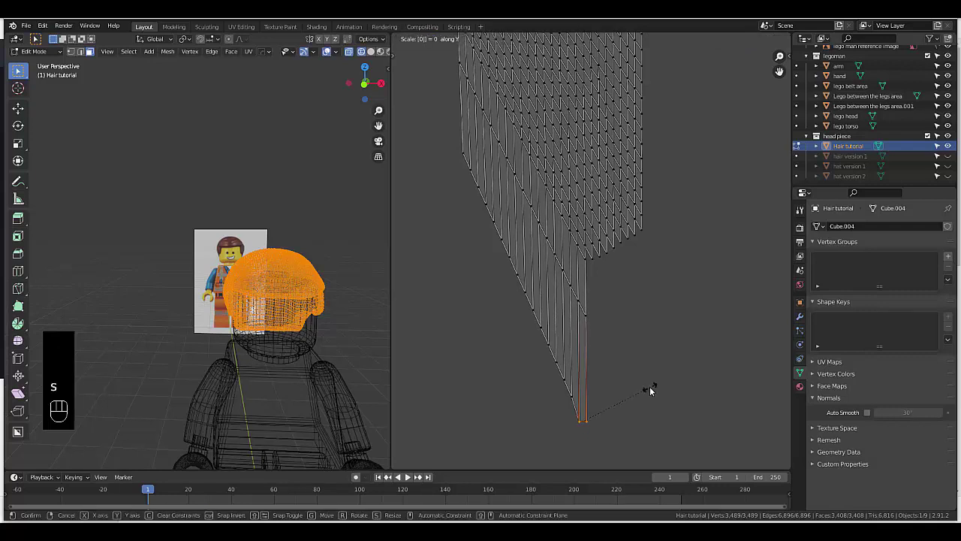
left_click(580, 307)
left_click(591, 320)
key("s")
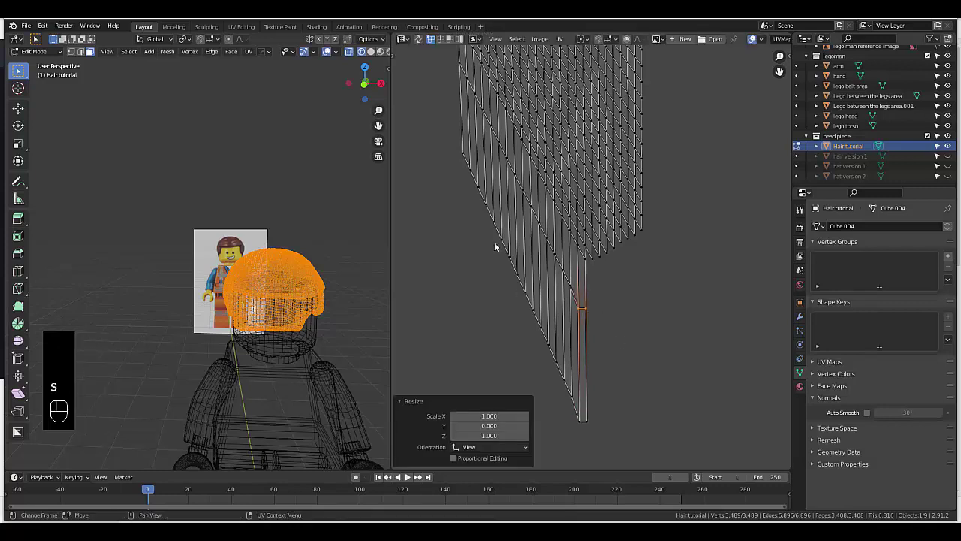
left_click(453, 40)
left_click(587, 370)
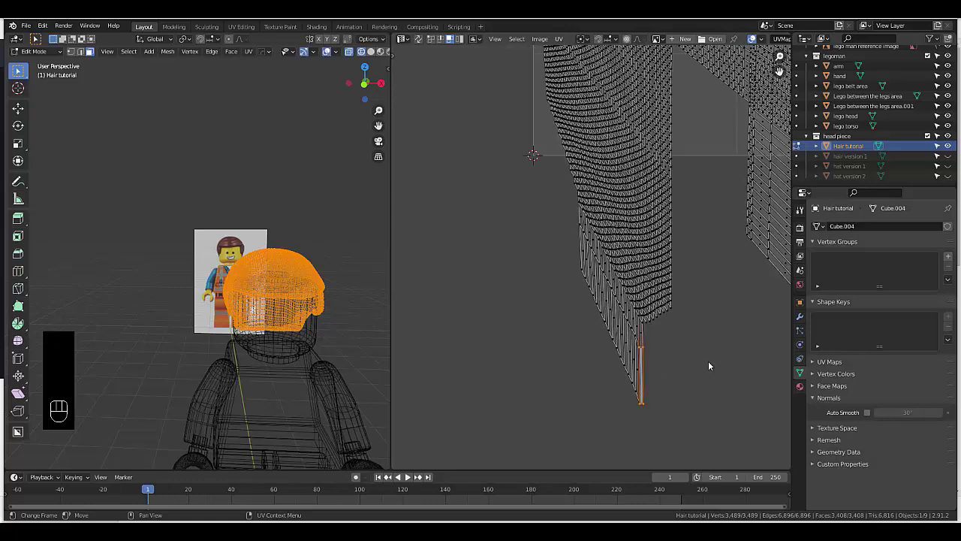
Run Follow Active Quads again, then Smart UV Project the hair back into packed islands.
key("u")
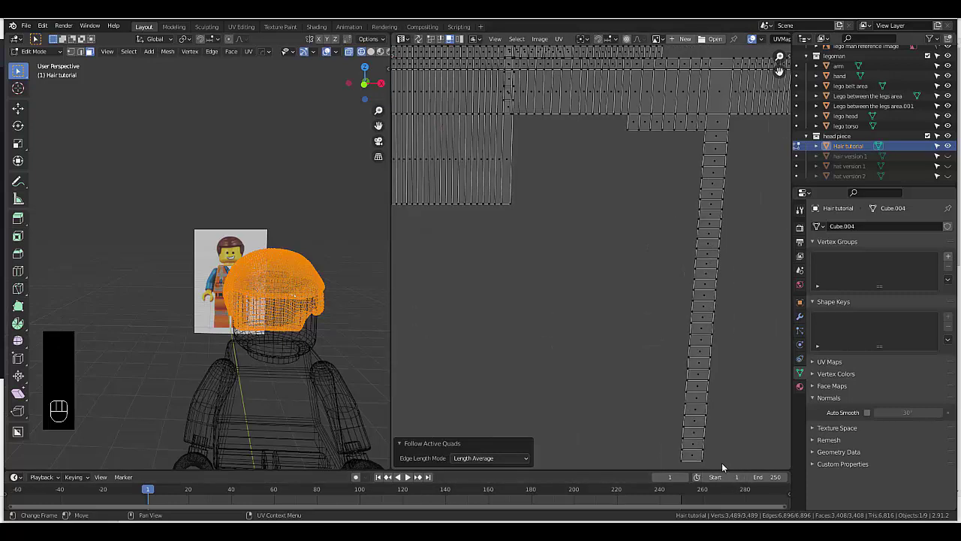
left_click(698, 459)
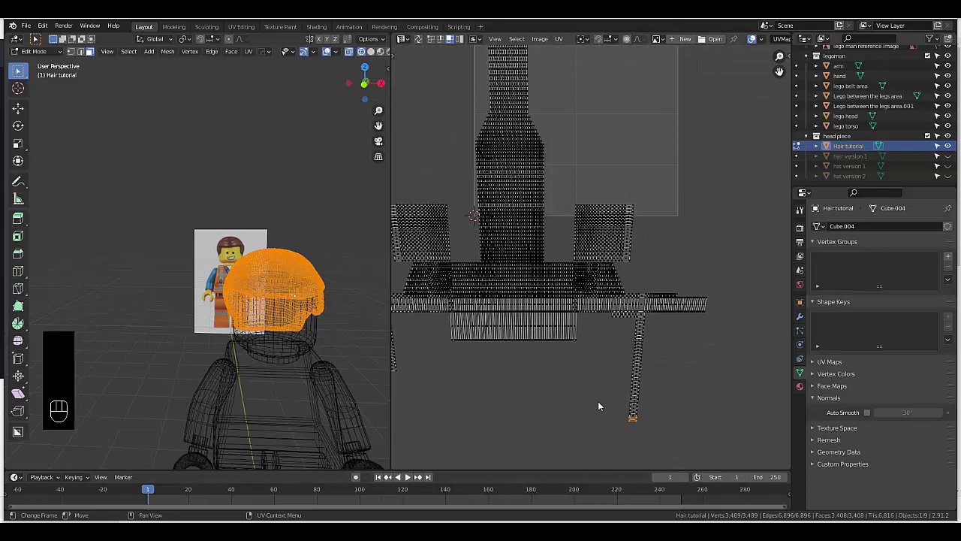
key("u")
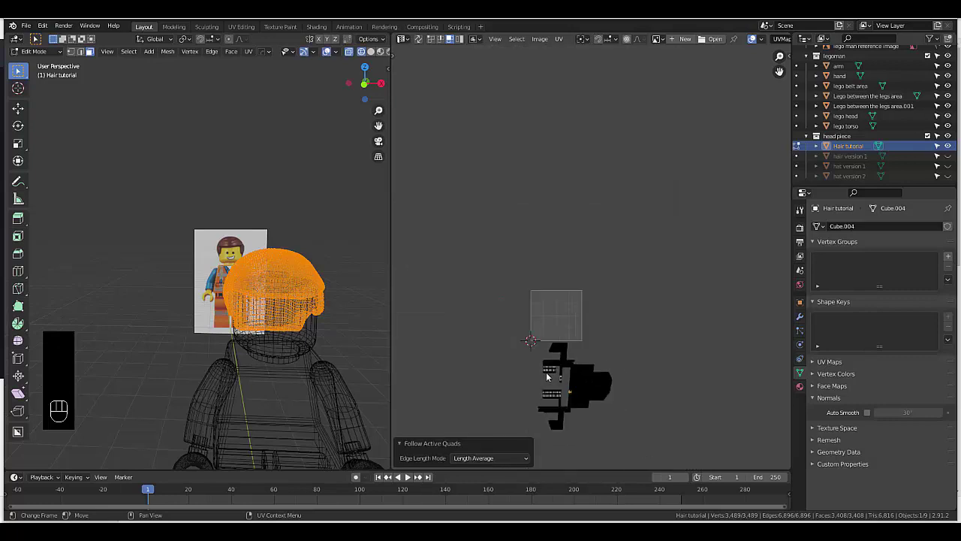
left_click_drag(497, 314, 601, 398)
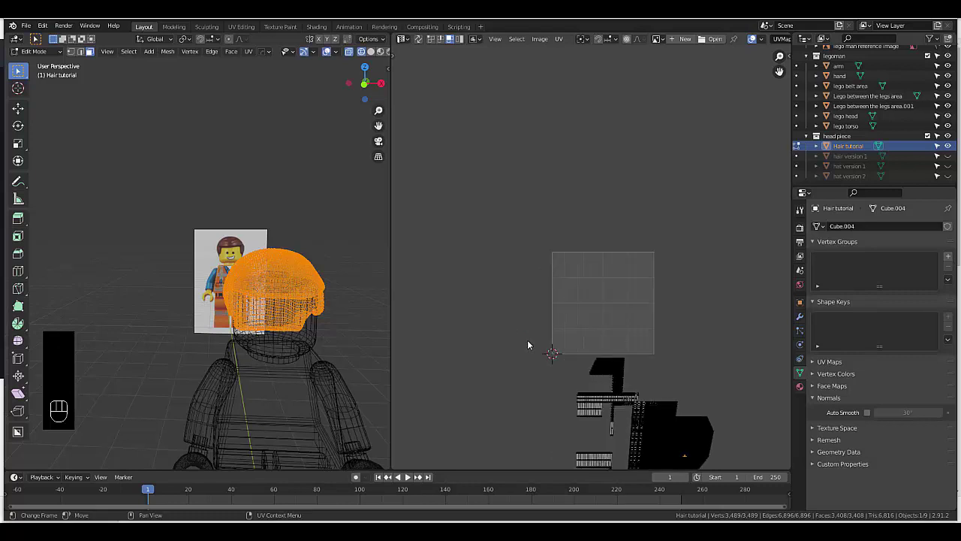
key("u")
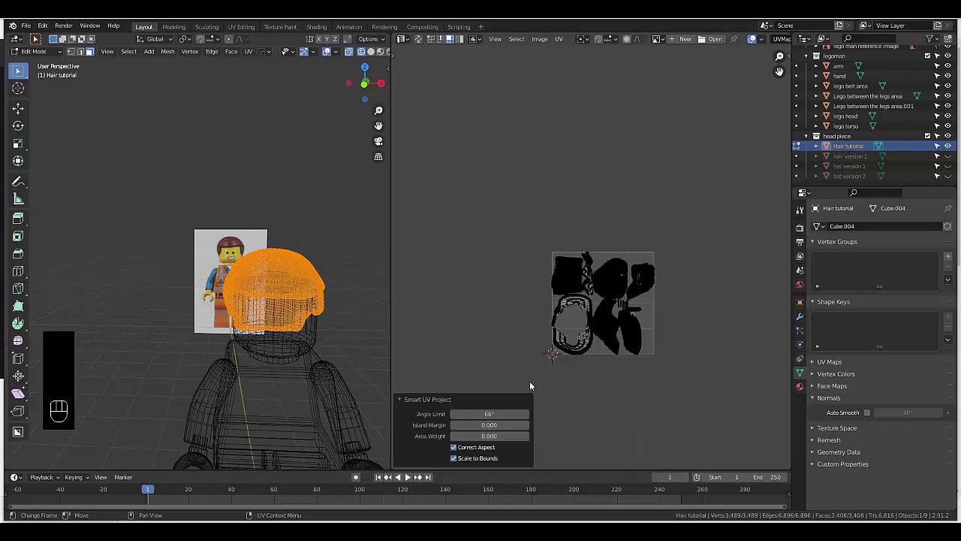
key("u")
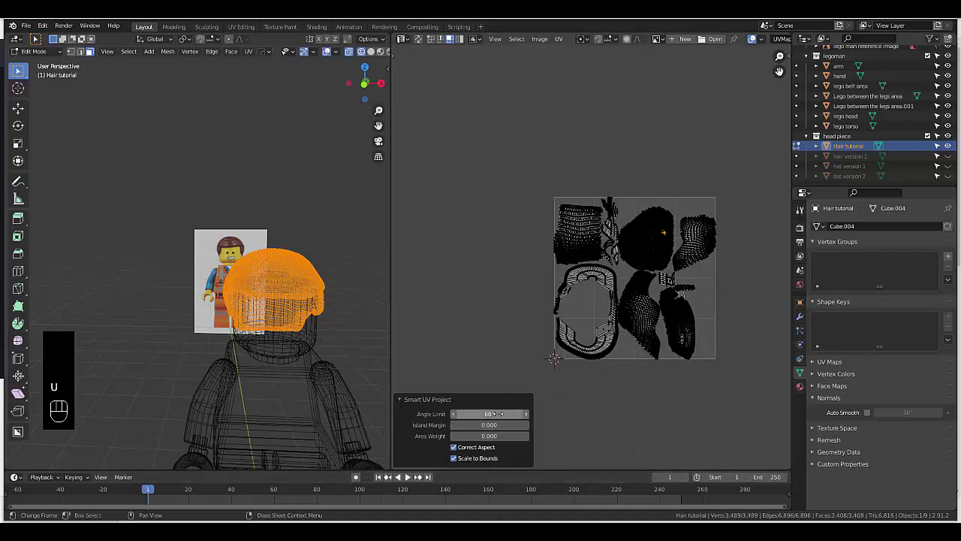